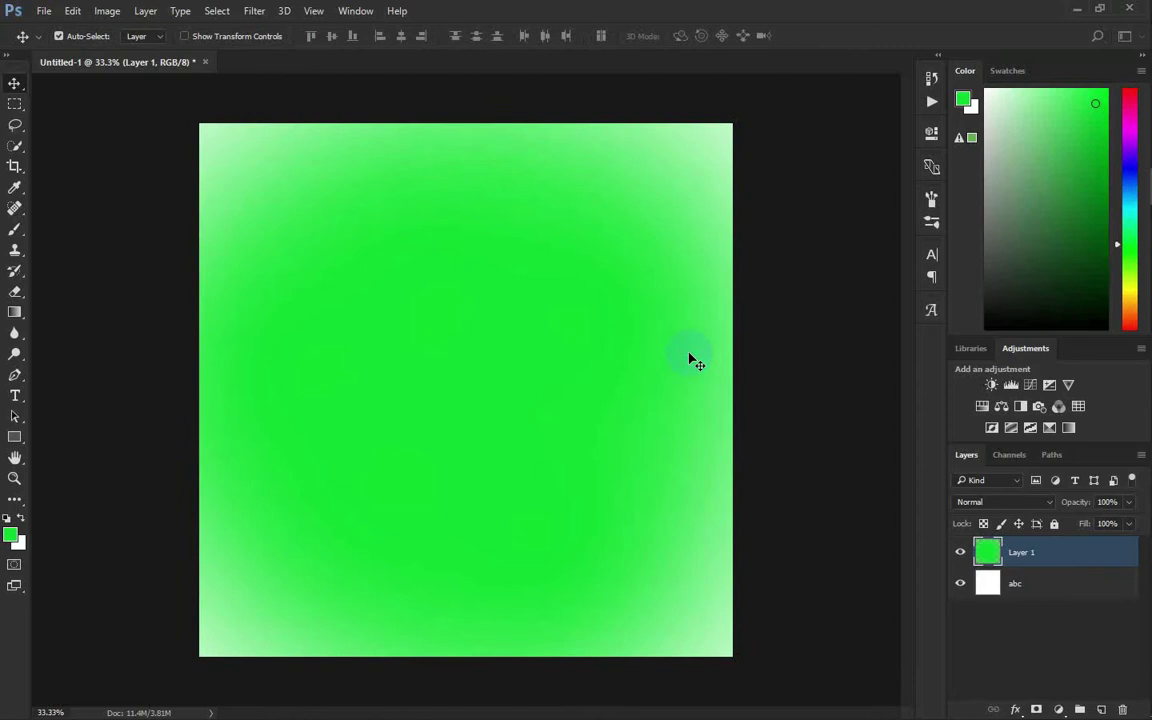
Add an empty layer, delete the green Layer 1, then undo both changes.
key("F10")
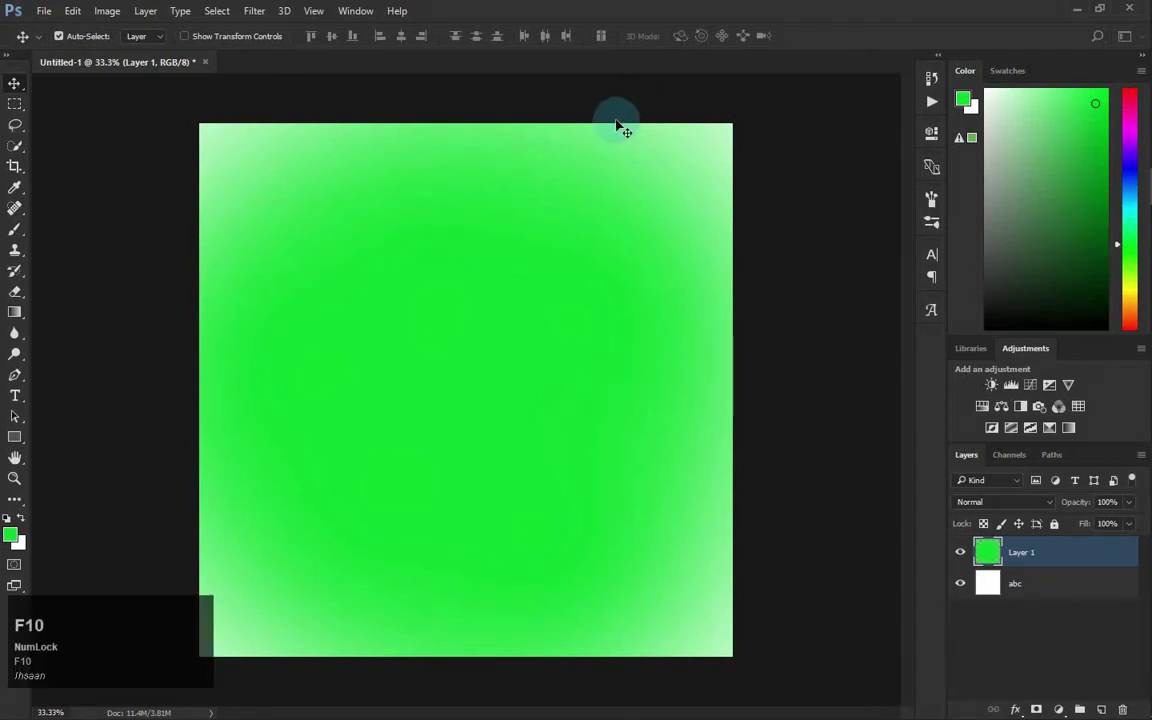
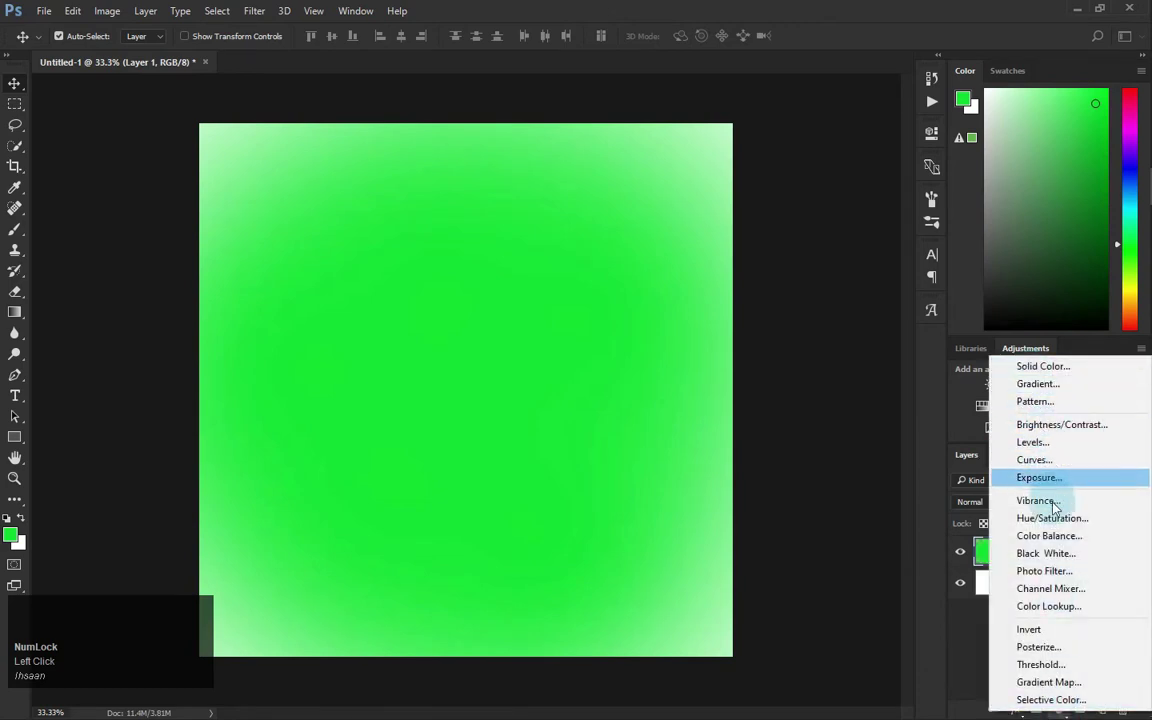
double_click(989, 680)
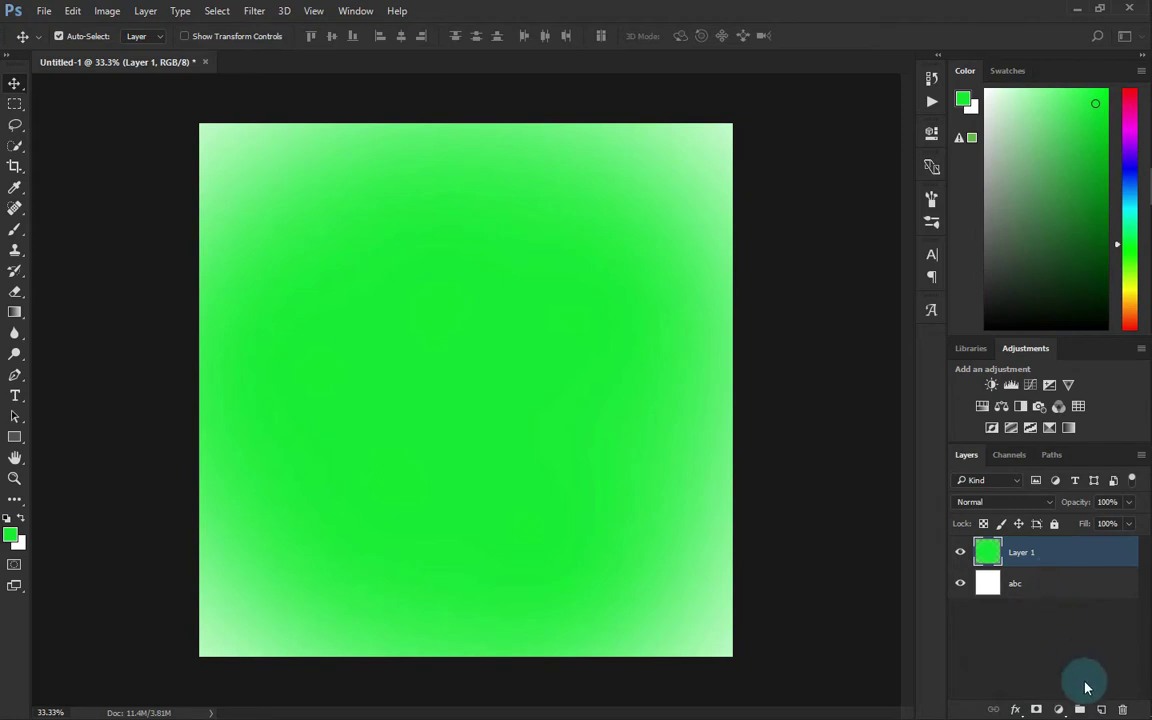
left_click(1071, 620)
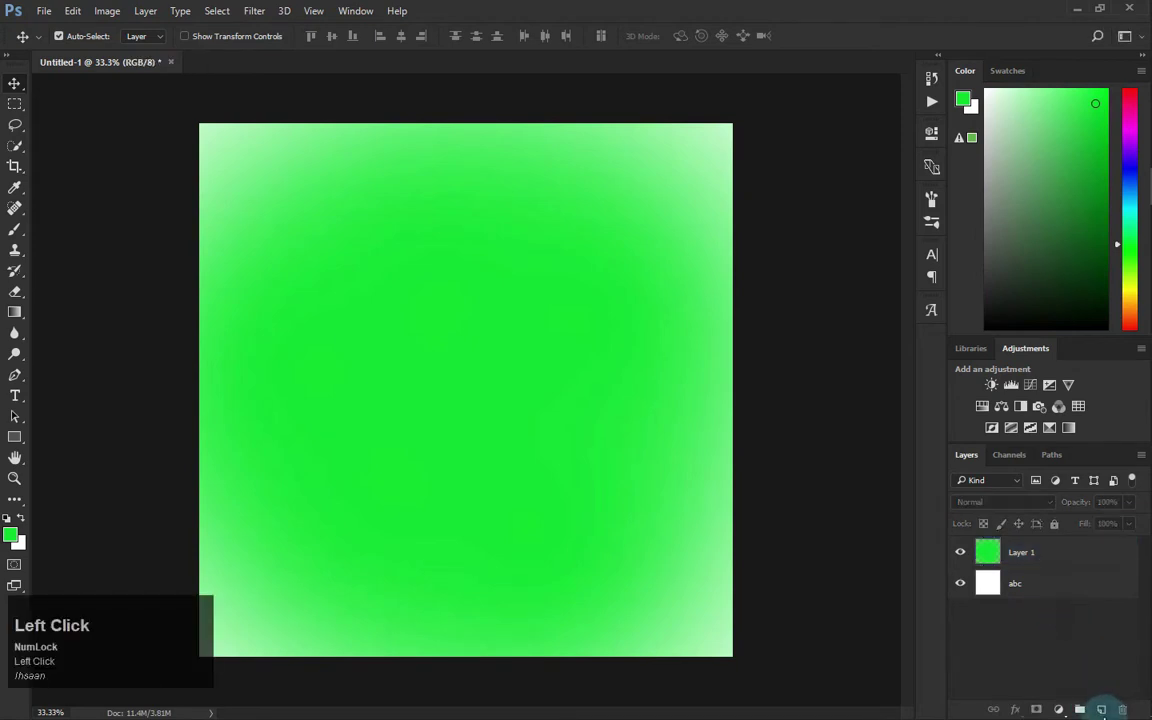
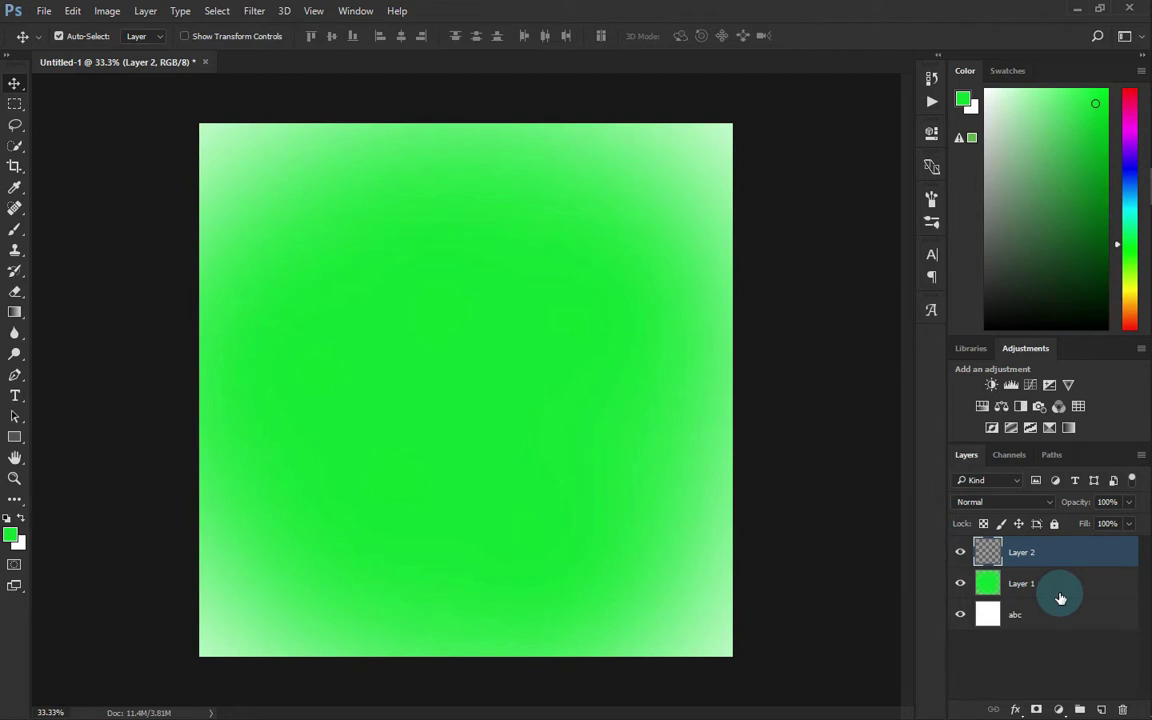
left_click(1067, 594)
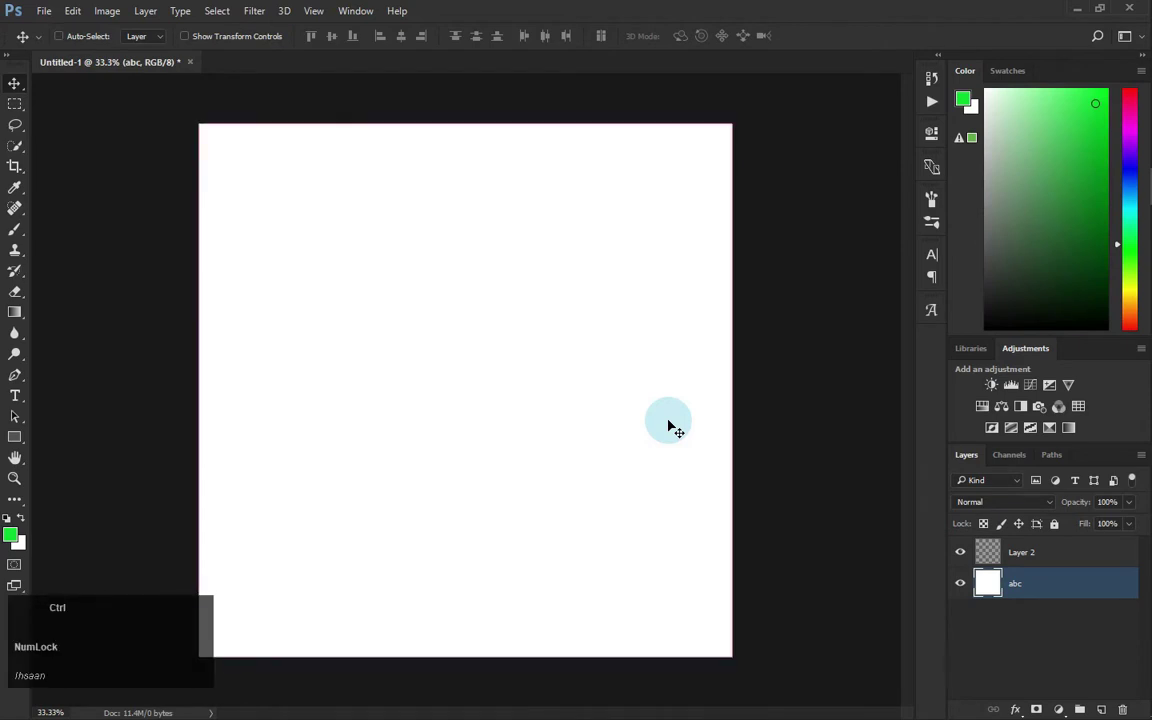
key("ctrl+z")
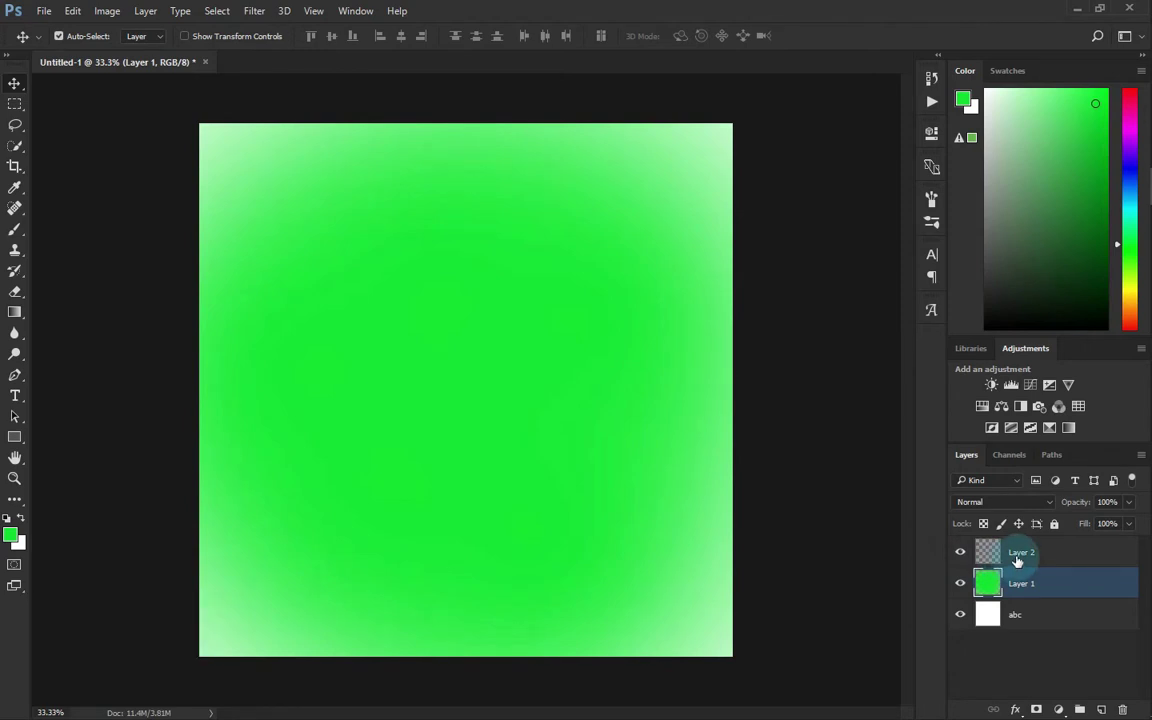
key("ctrl+z")
With green Layer 1 selected, add empty Layer 2 directly beneath it.
left_click(1063, 550)
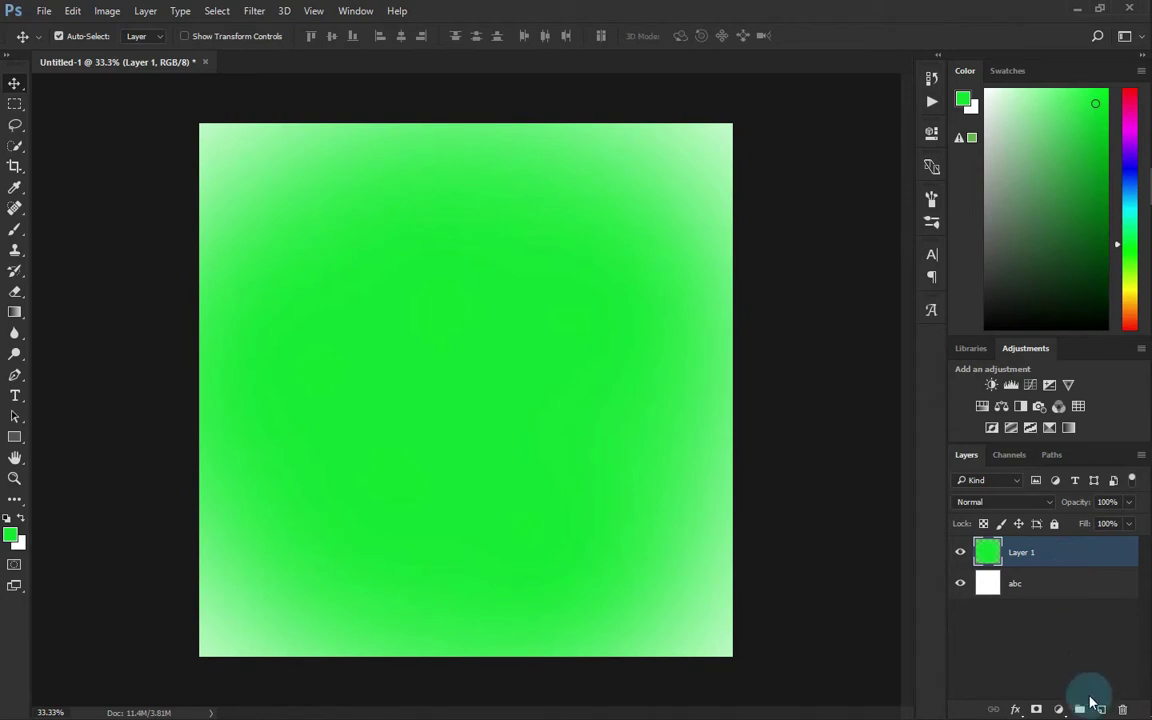
double_click(1059, 588)
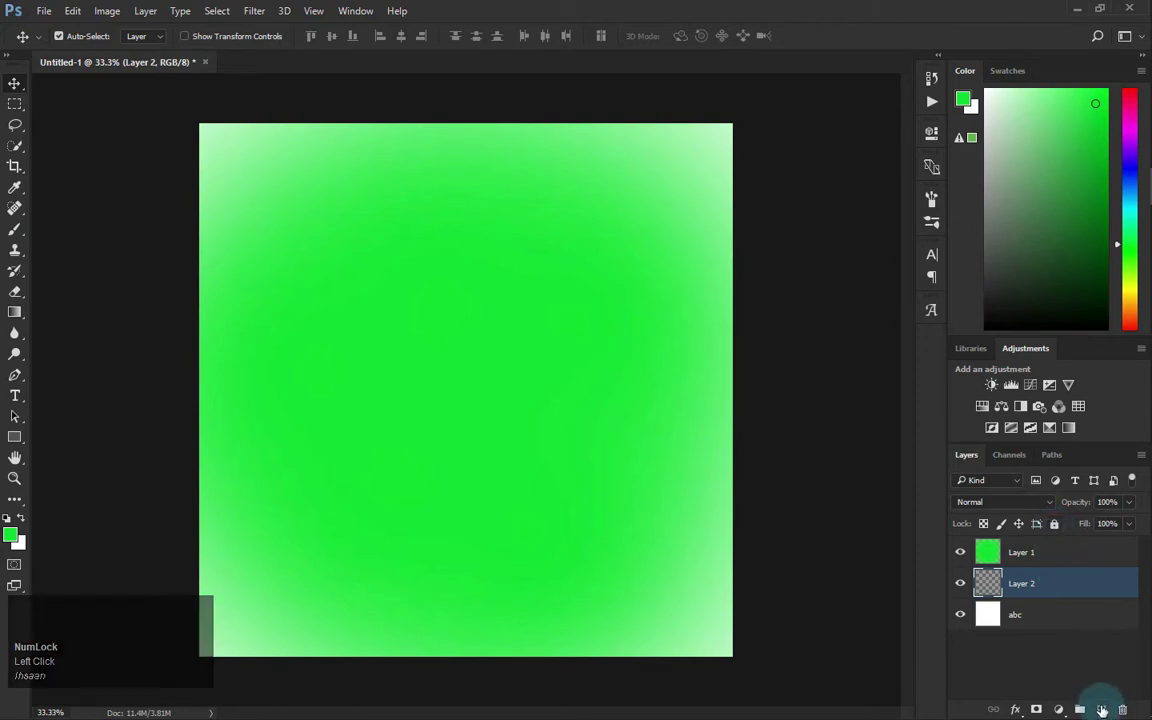
Add more empty layers, select Layers 2–4 and group them as 'highlights'.
left_click(1107, 707)
scroll("down", 3)
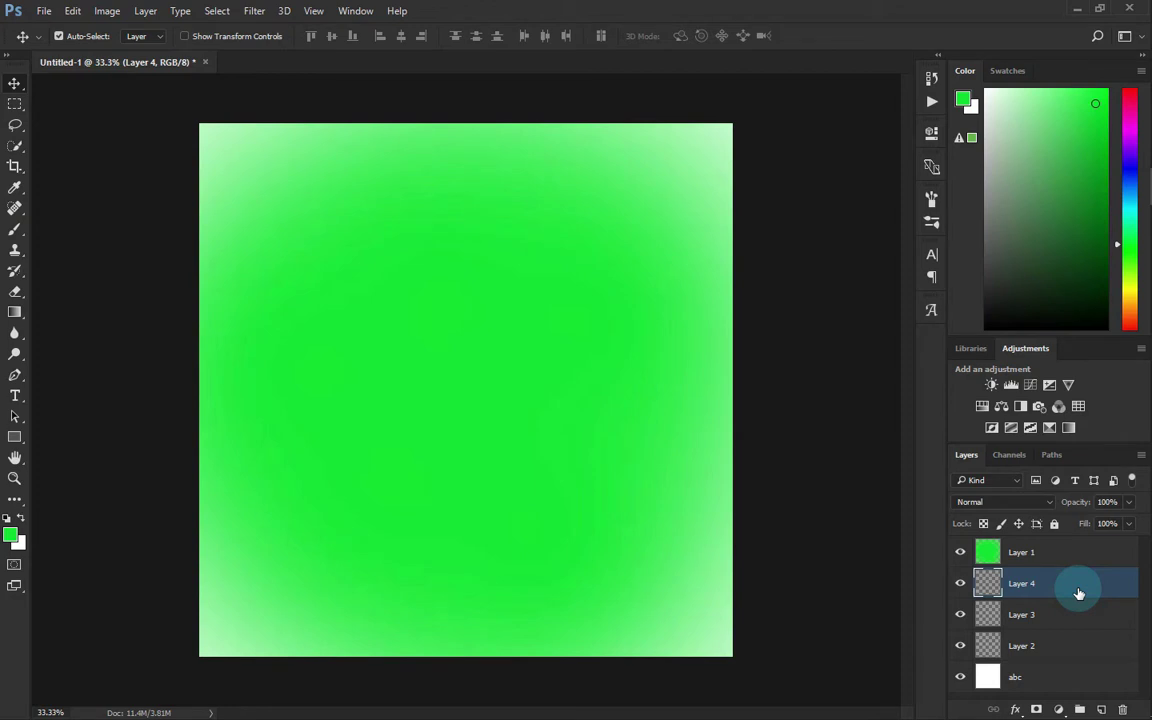
left_click(1048, 571)
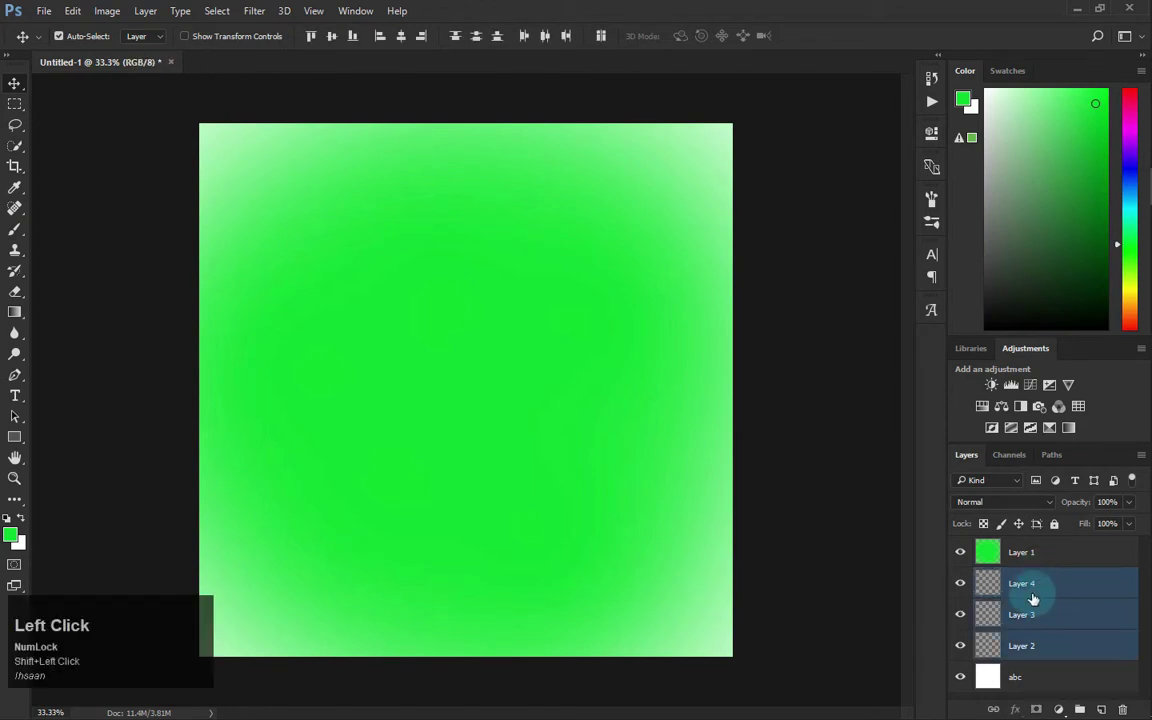
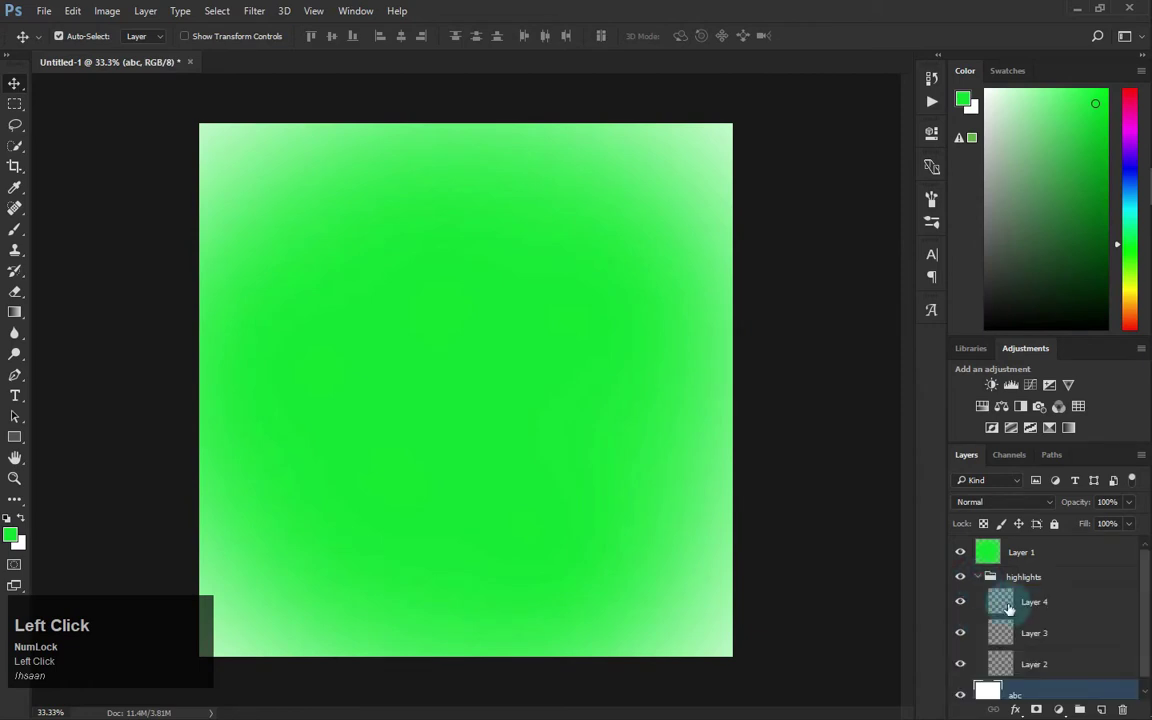
scroll("down", 3)
left_click(988, 575)
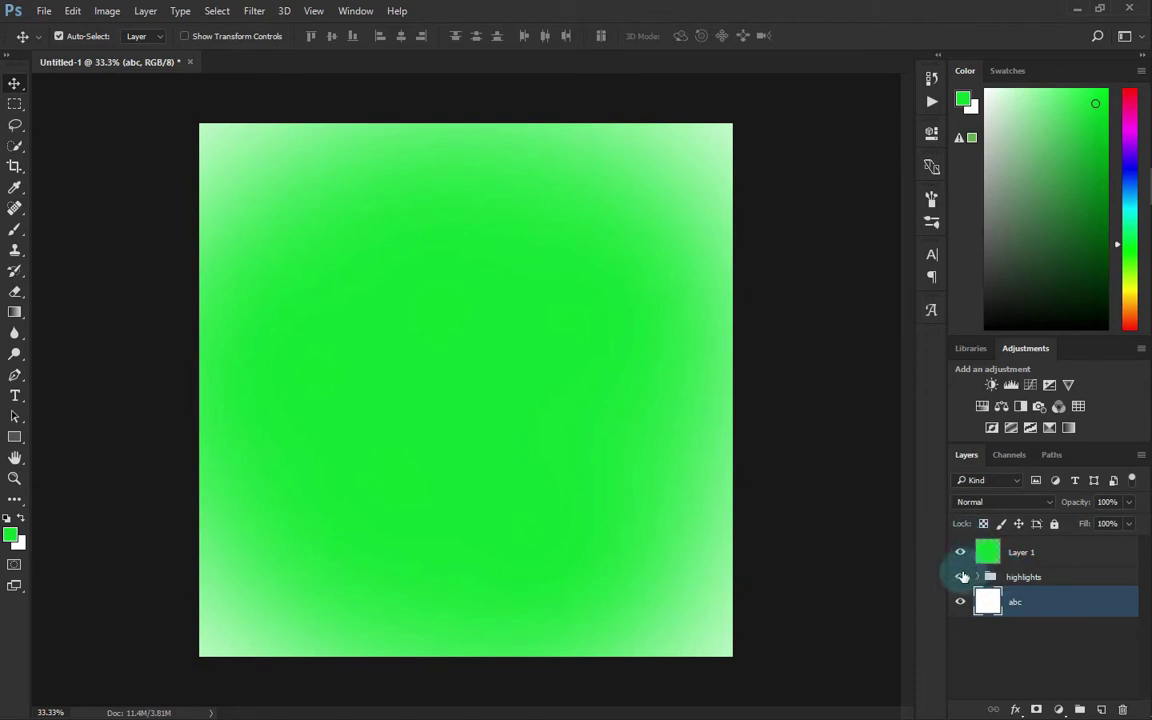
left_click(984, 580)
Ungroup 'highlights' so Layers 4, 3 and 2 sit ungrouped beneath Layer 1.
scroll("down", 3)
left_click_drag(1020, 594, 1043, 597)
key("ctrl+z")
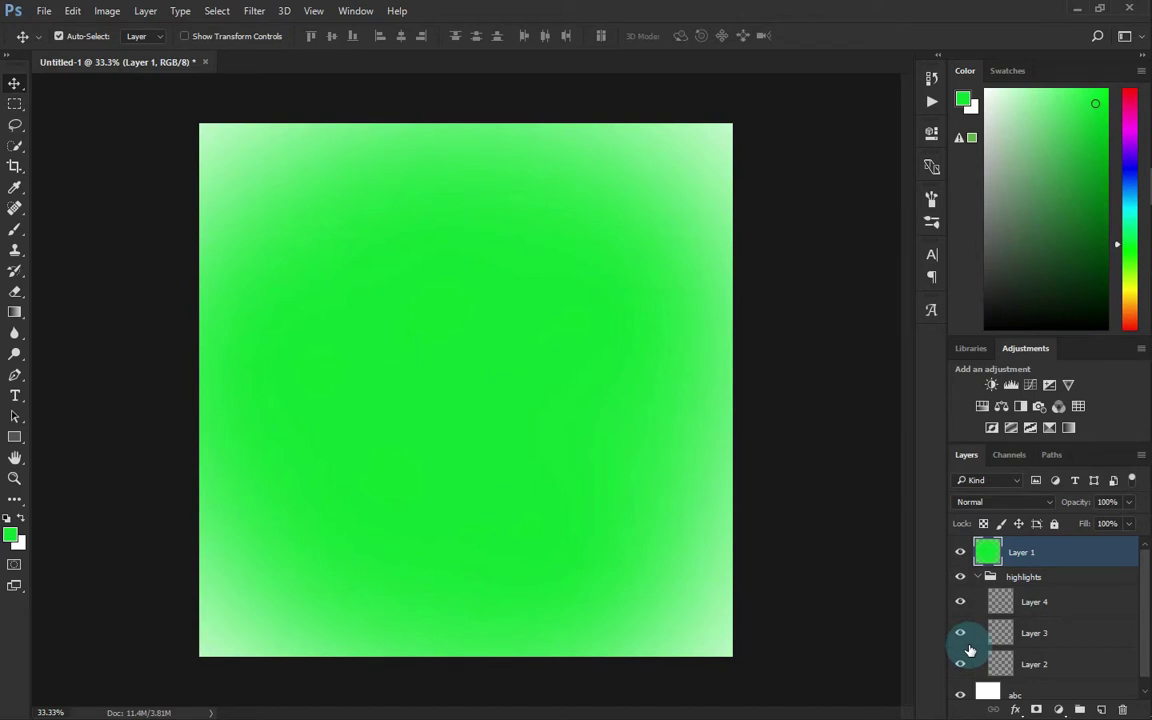
scroll("up", 3)
left_click(1036, 551)
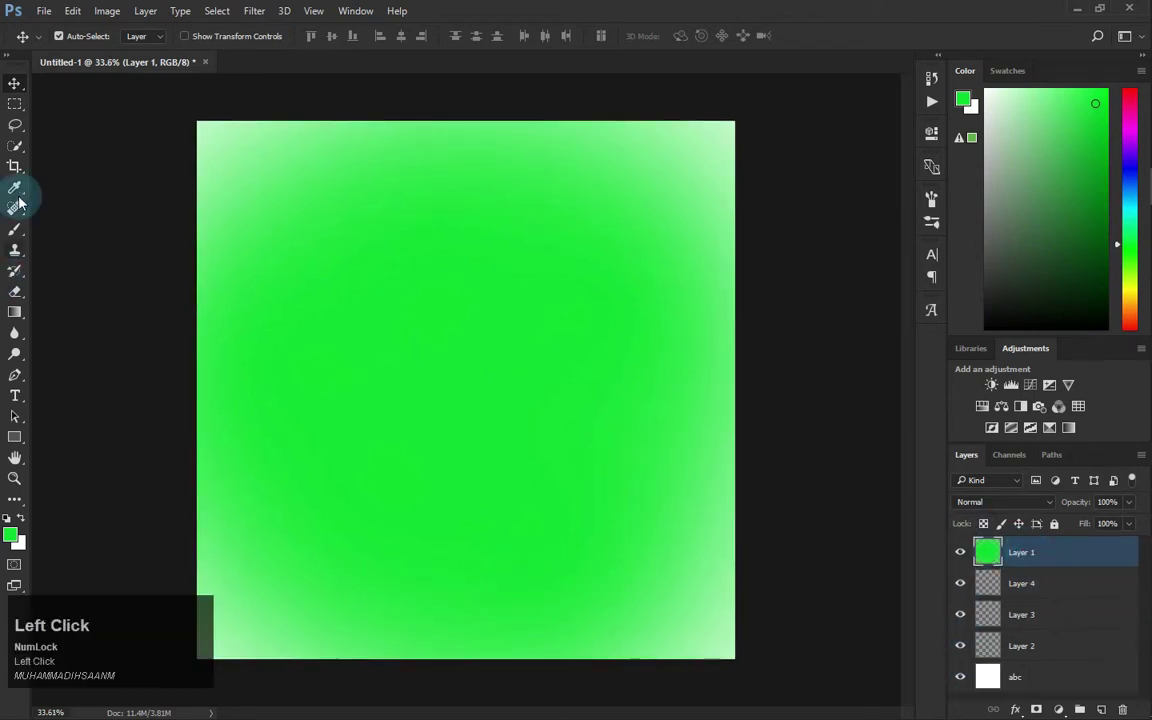
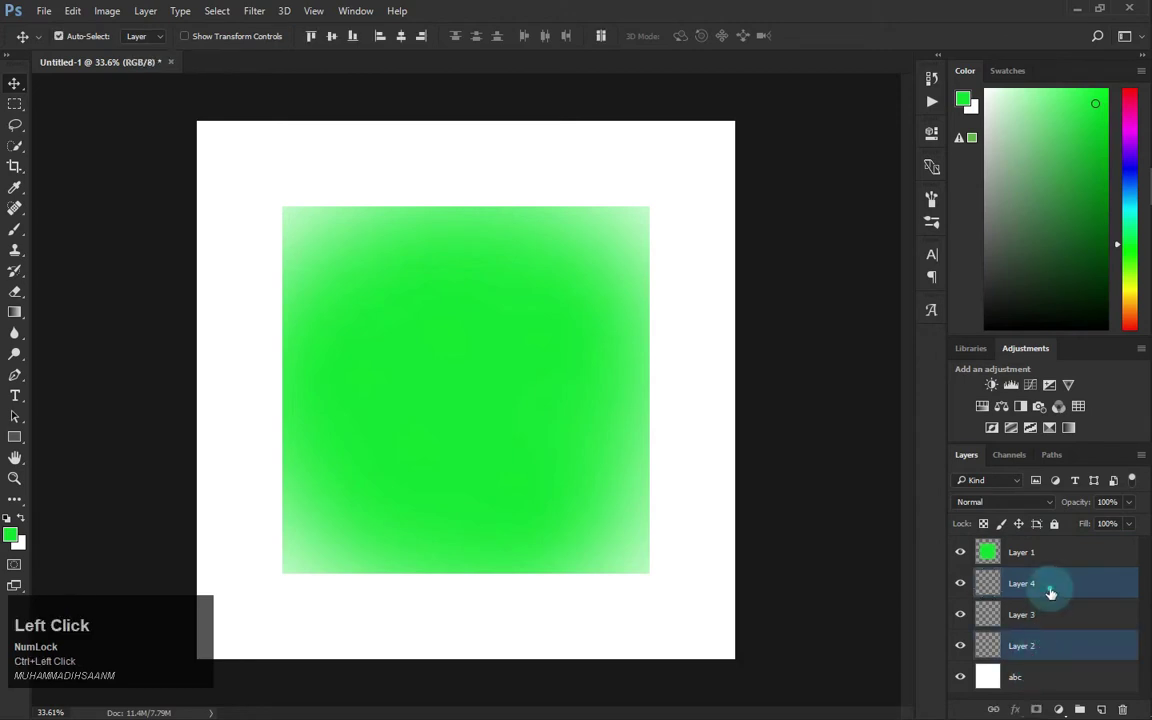
Open the image 'speed art thum.jpg' in its own document tab.
left_click(1047, 640)
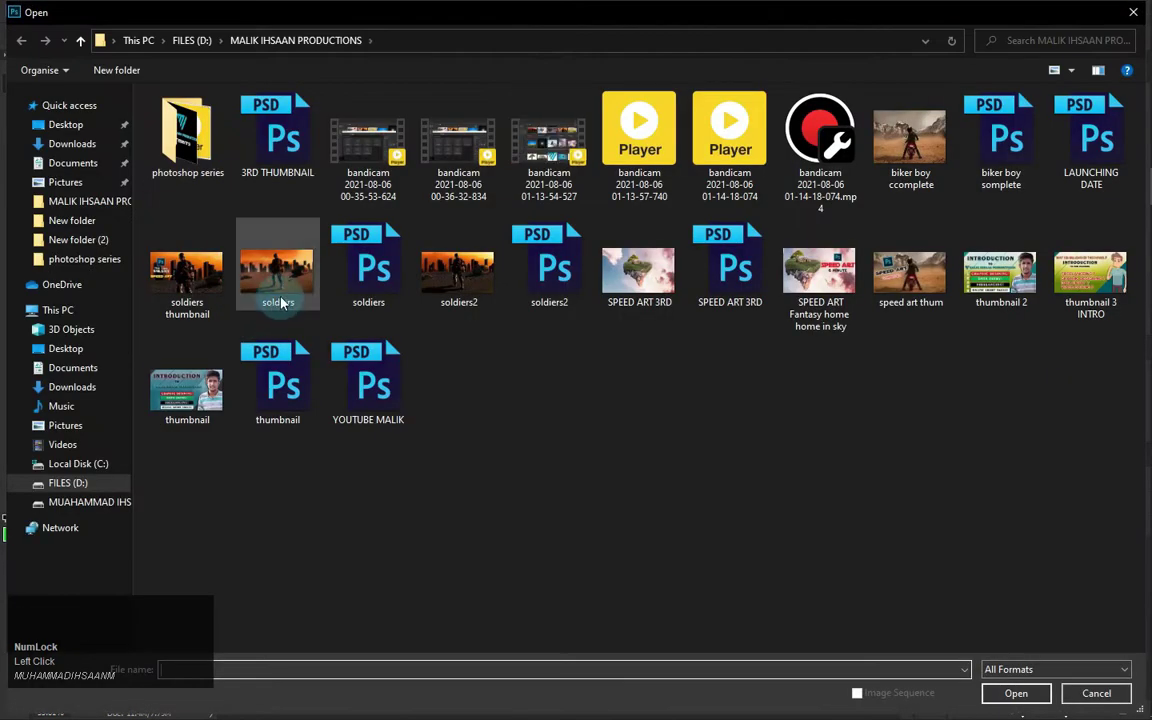
left_click(278, 378)
key("F10")
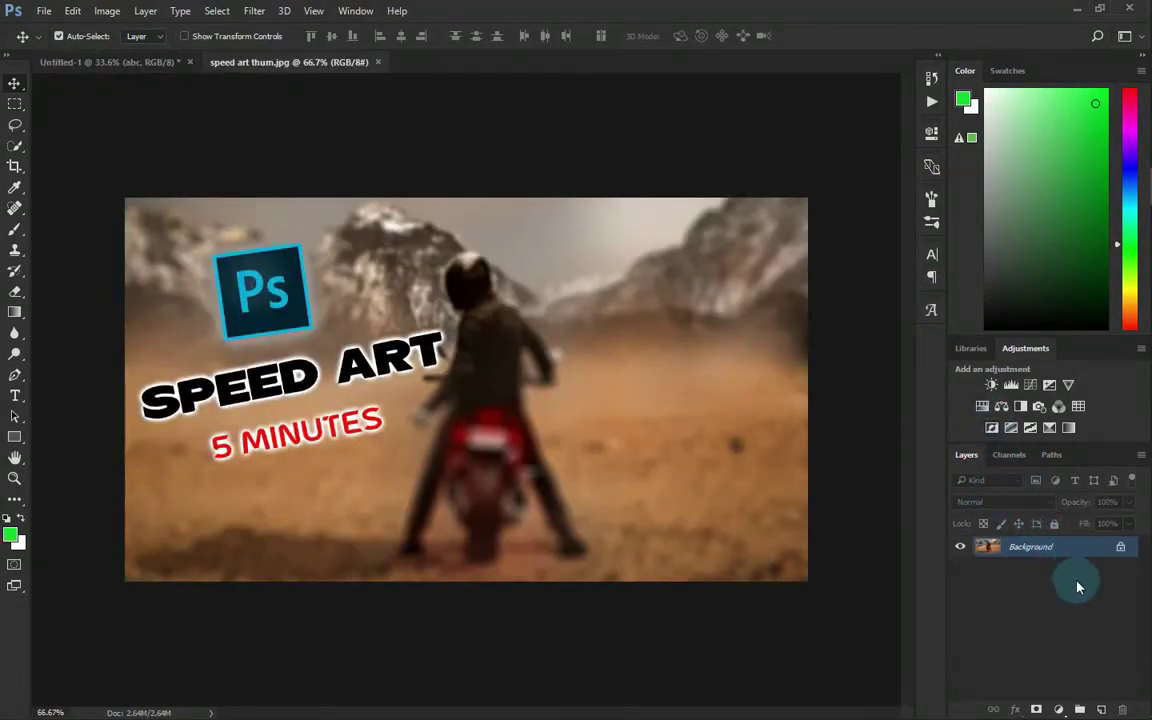
Drag the biker thumbnail into the green-square document as Layer 2 beneath Layer 1.
left_click_drag(1082, 553, 484, 352)
left_click(483, 268)
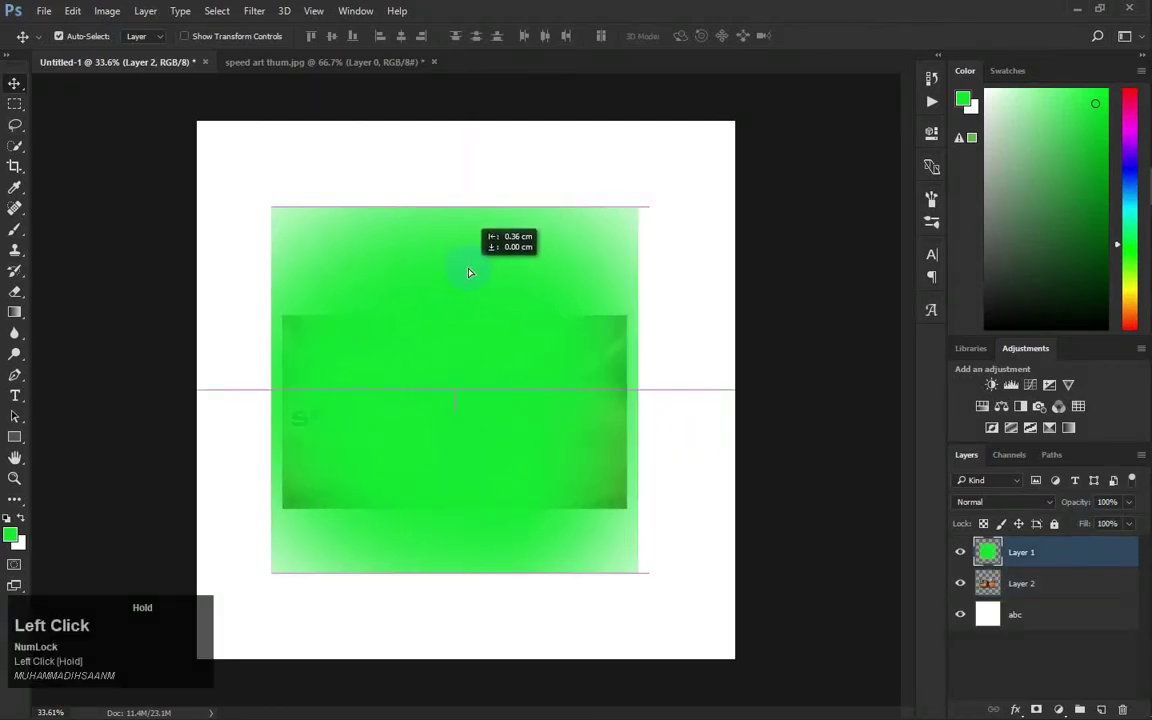
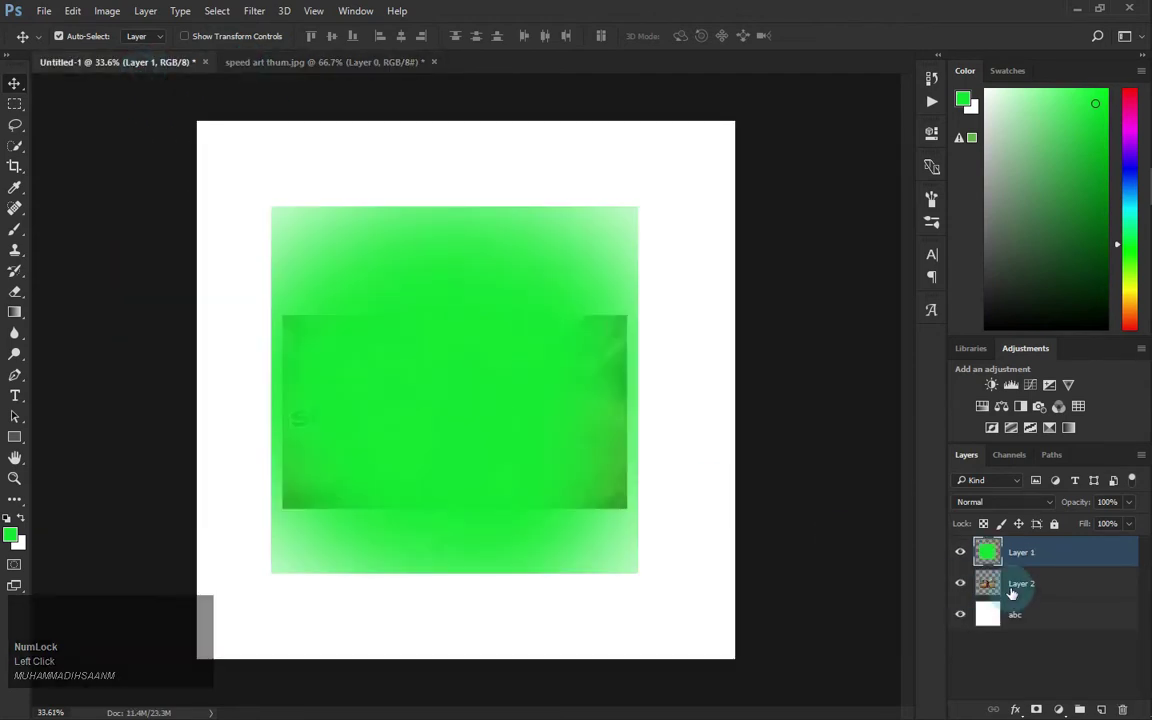
double_click(1019, 588)
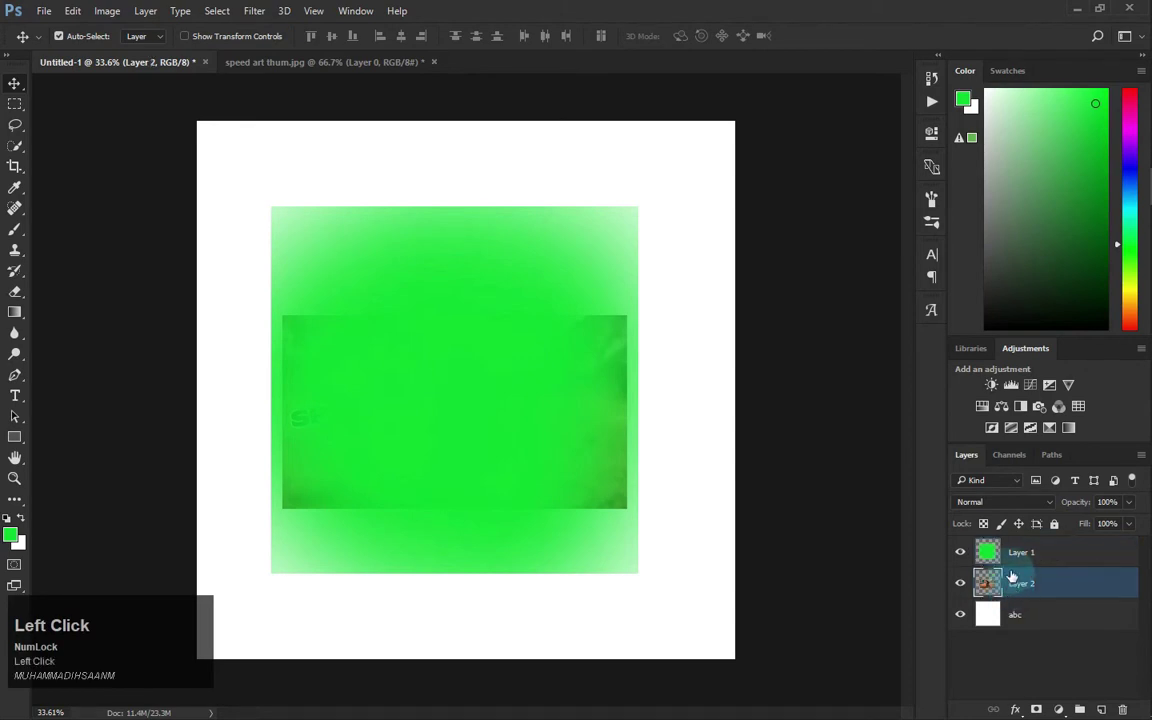
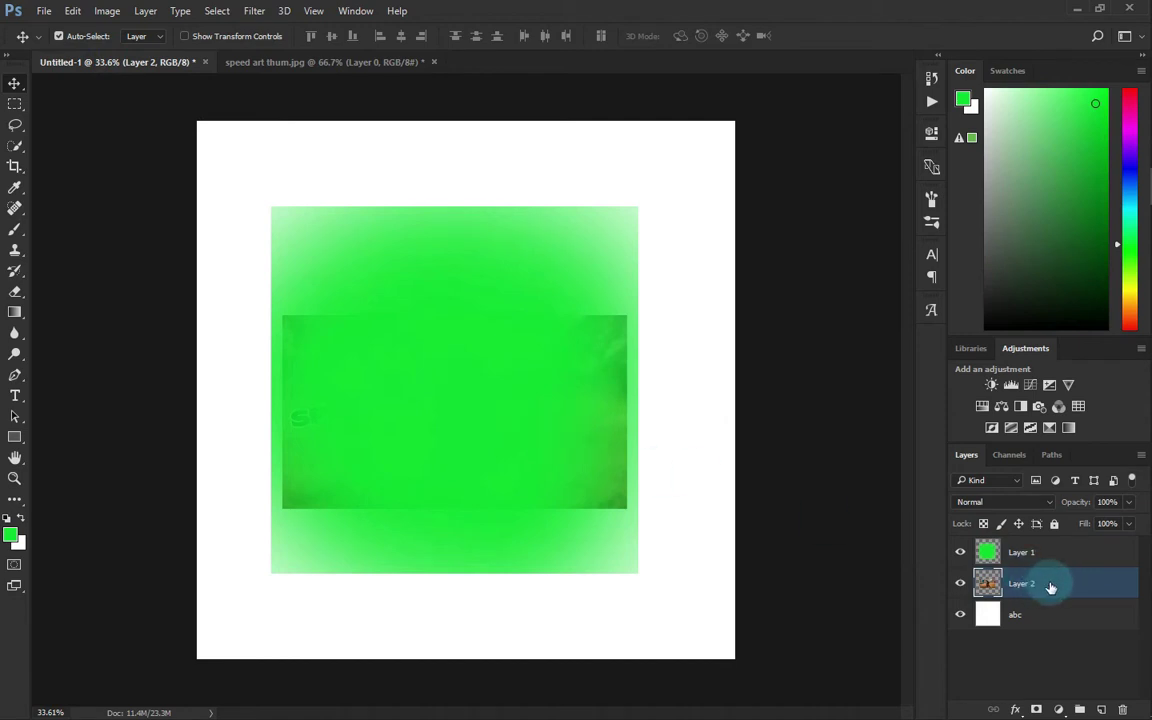
Move the thumbnail Layer 2 above green Layer 1 and zoom in on it.
left_click(1089, 579)
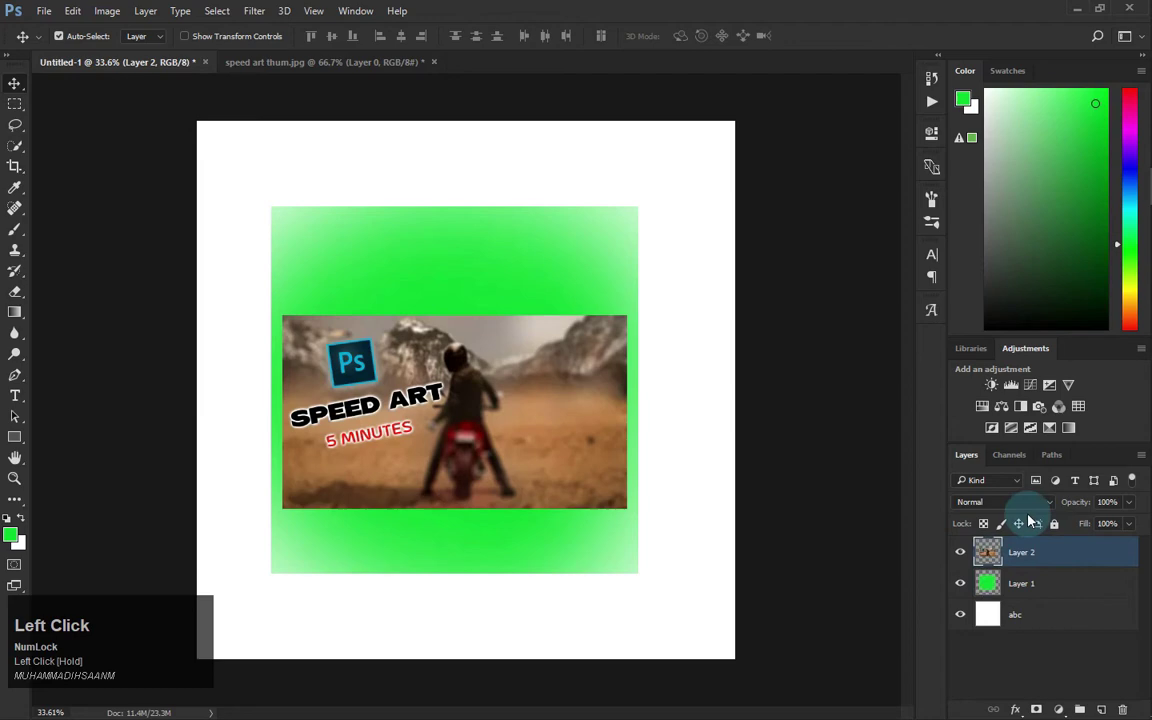
scroll("up", 3)
scroll("up", 3)
scroll("down", 3)
scroll("up", 3)
scroll("down", 3)
scroll("up", 3)
key("F10")
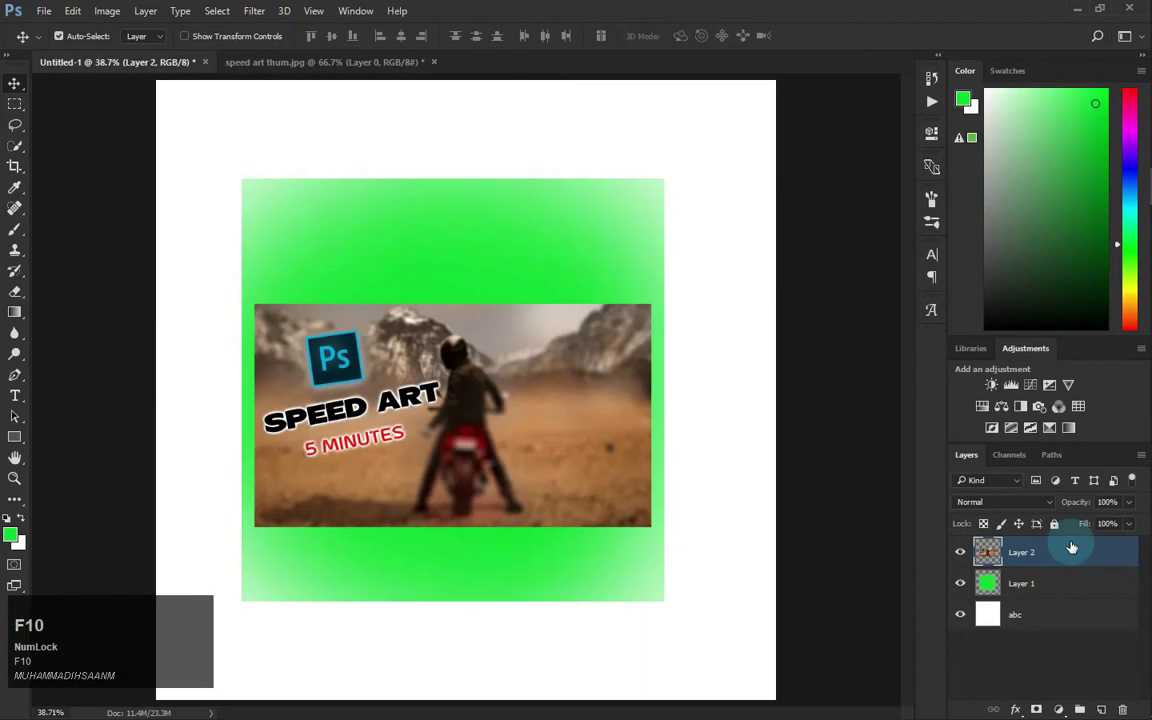
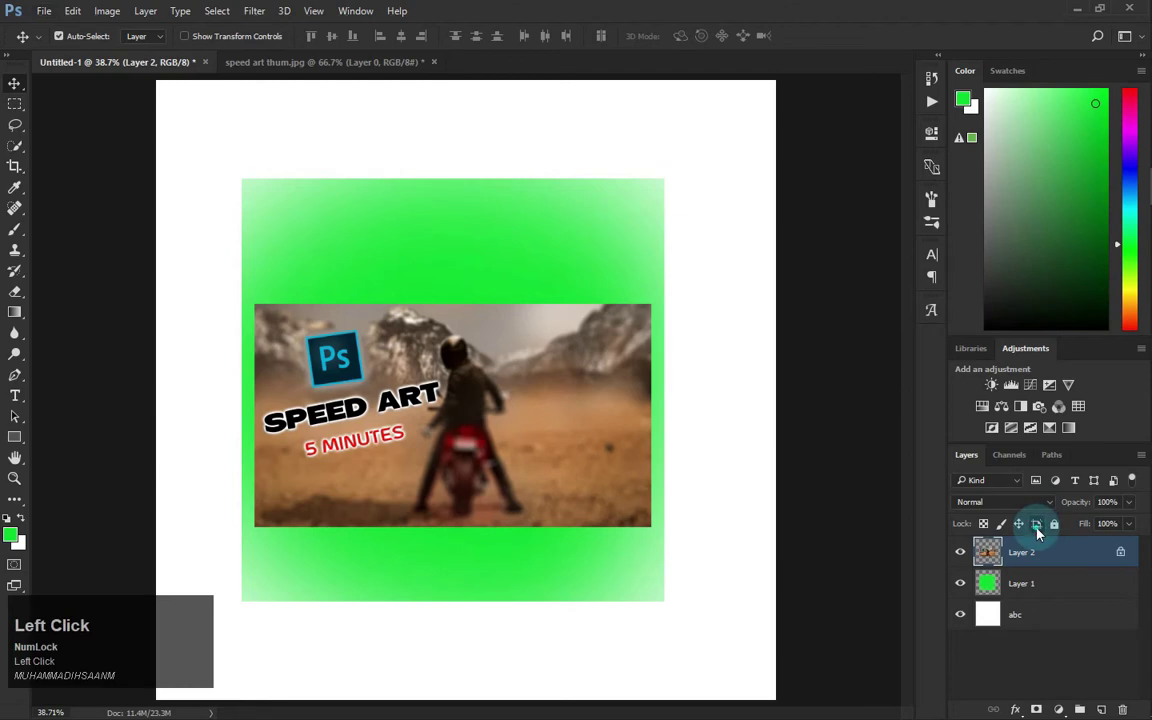
scroll("down", 3)
scroll("up", 3)
scroll("down", 3)
scroll("up", 3)
scroll("down", 3)
scroll("up", 3)
scroll("down", 3)
scroll("up", 3)
scroll("down", 3)
scroll("up", 3)
scroll("down", 3)
scroll("up", 3)
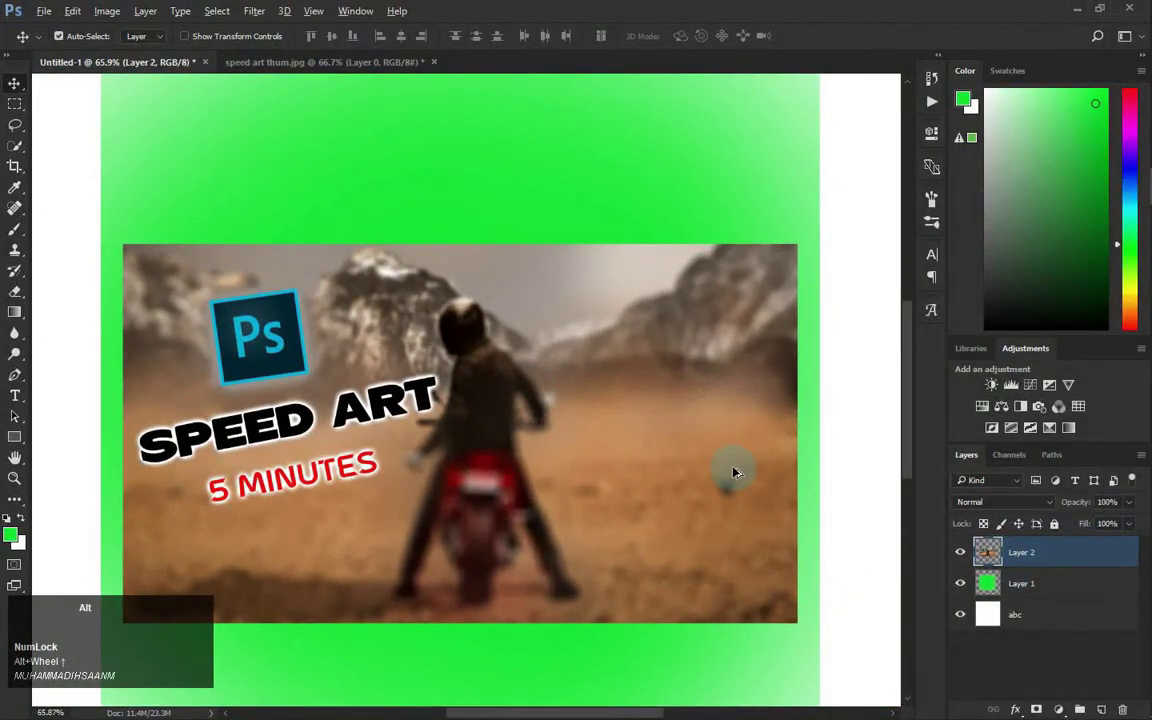
scroll("down", 3)
scroll("up", 3)
scroll("up", 3)
scroll("down", 3)
scroll("up", 3)
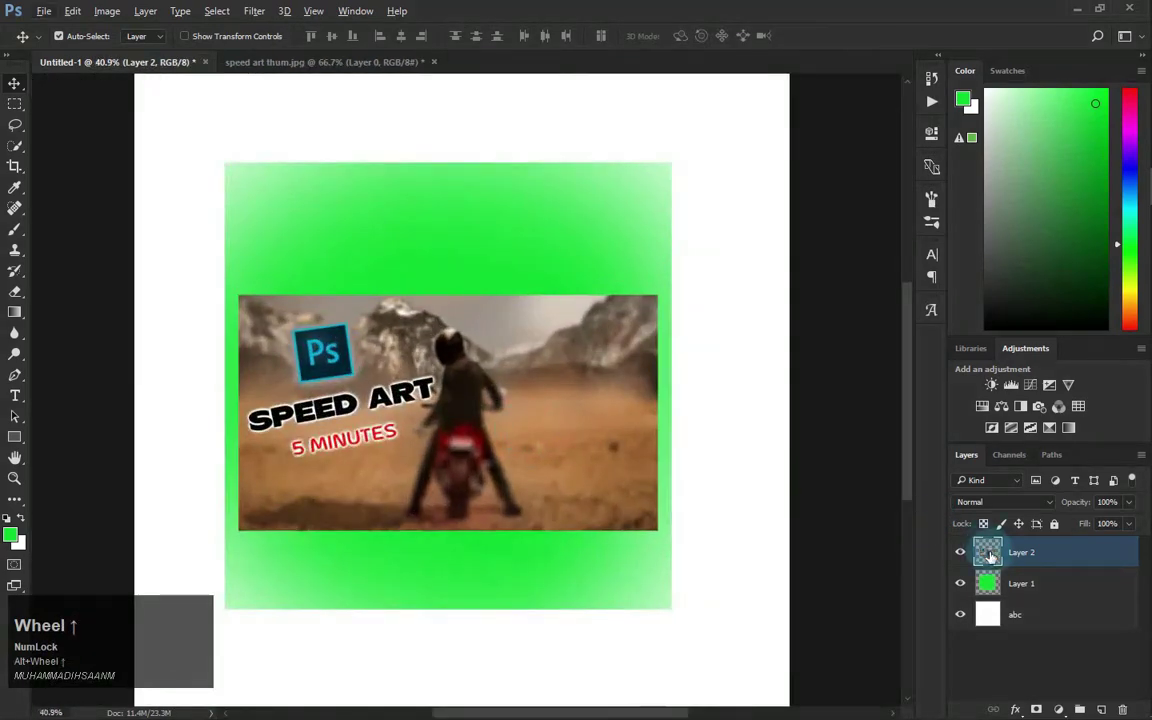
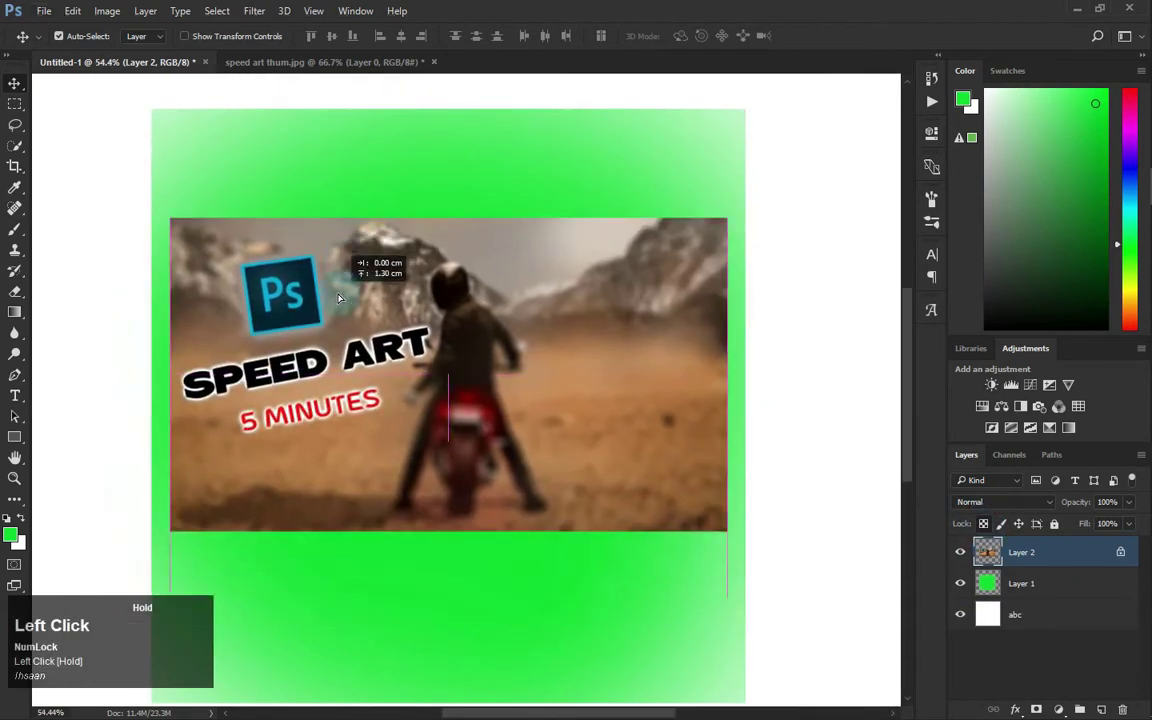
scroll("down", 3)
Hide green Layer 1 and the white abc layer, leaving only the thumbnail visible.
scroll("up", 3)
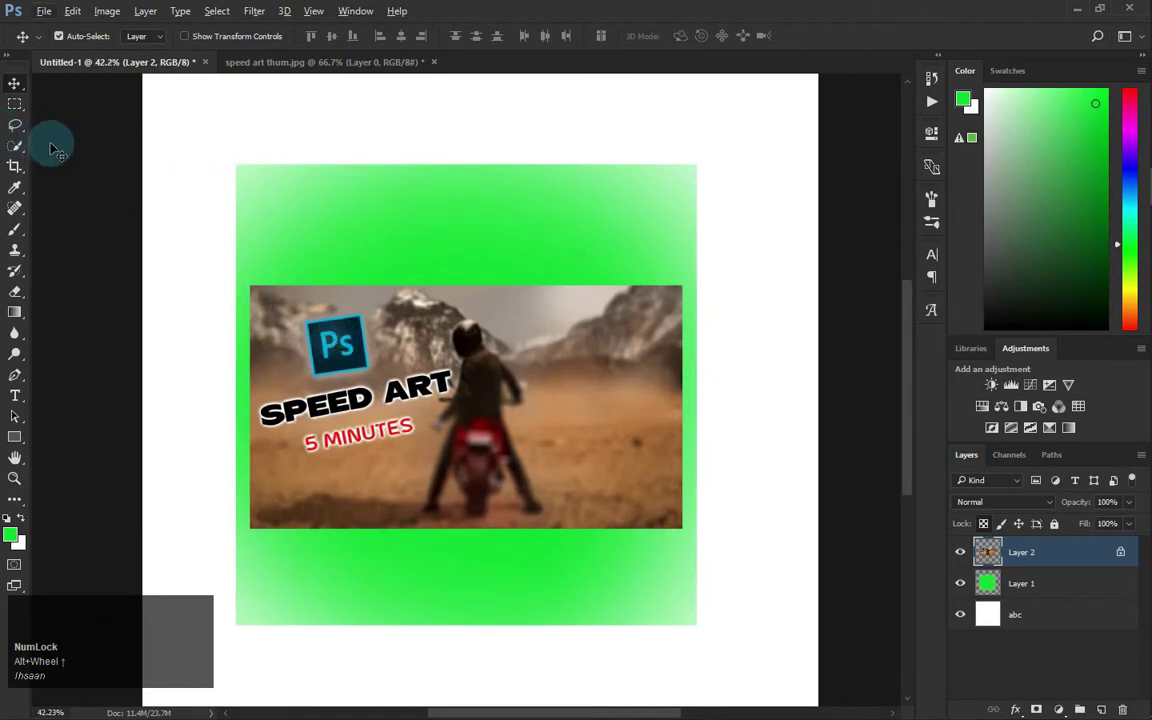
left_click(21, 84)
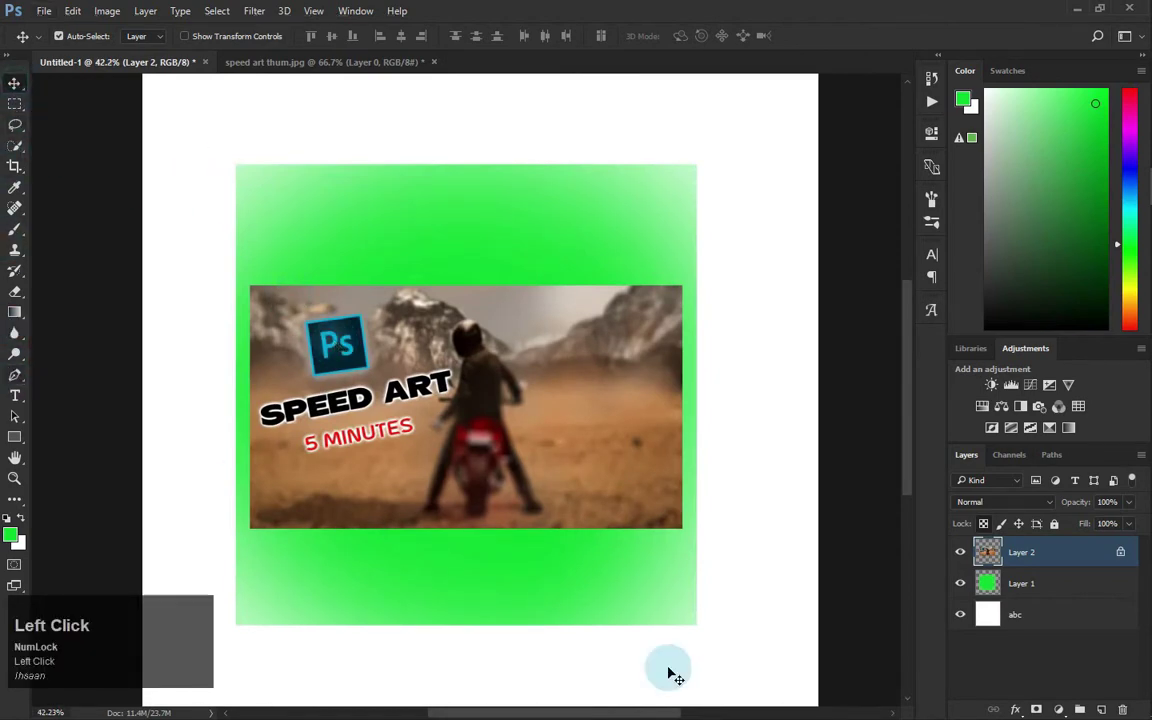
left_click(971, 616)
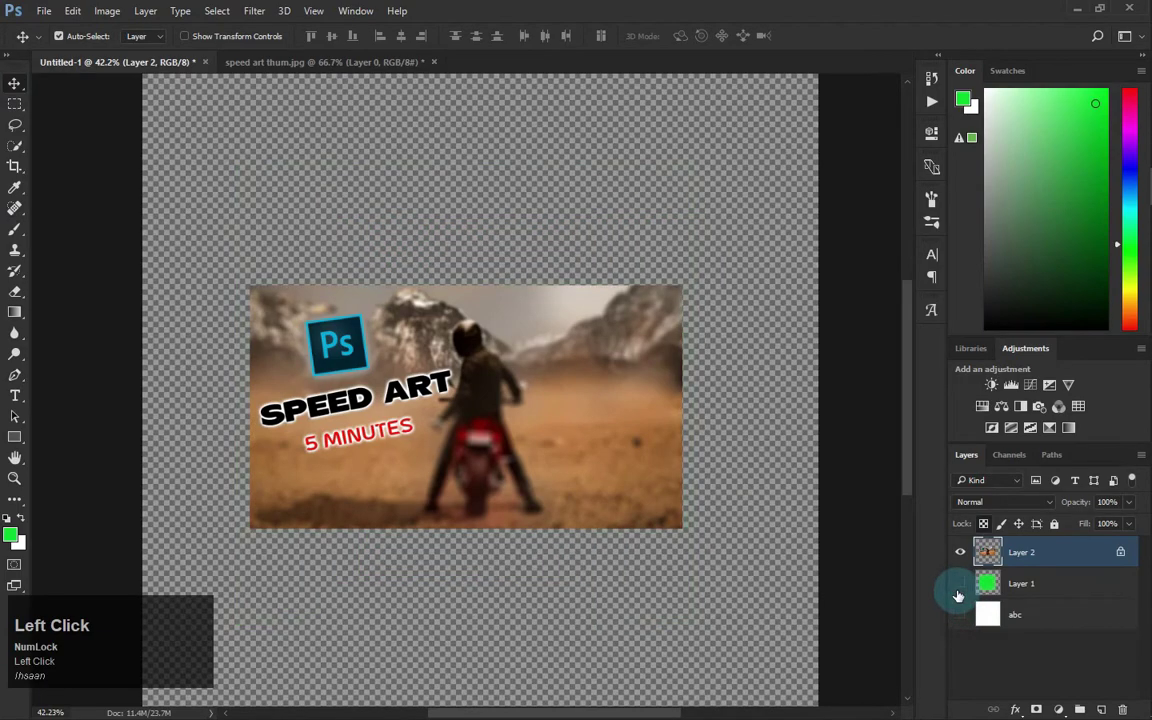
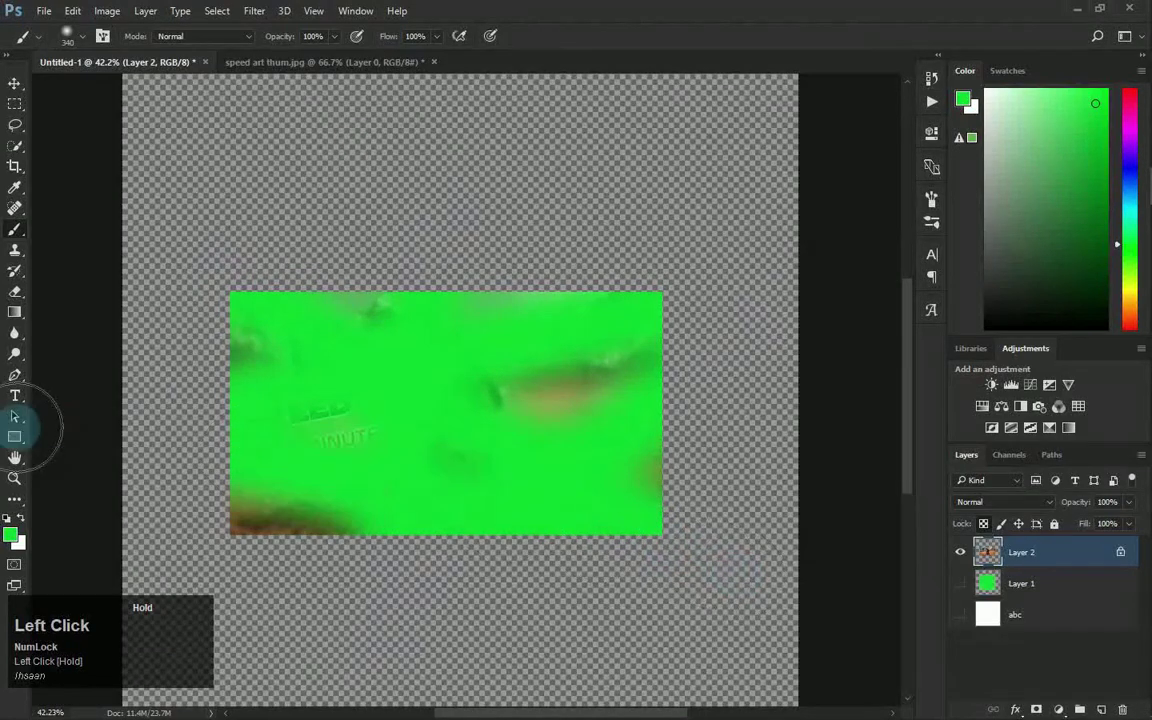
Undo all the green brush strokes so the biker thumbnail returns to its original look.
key("F10")
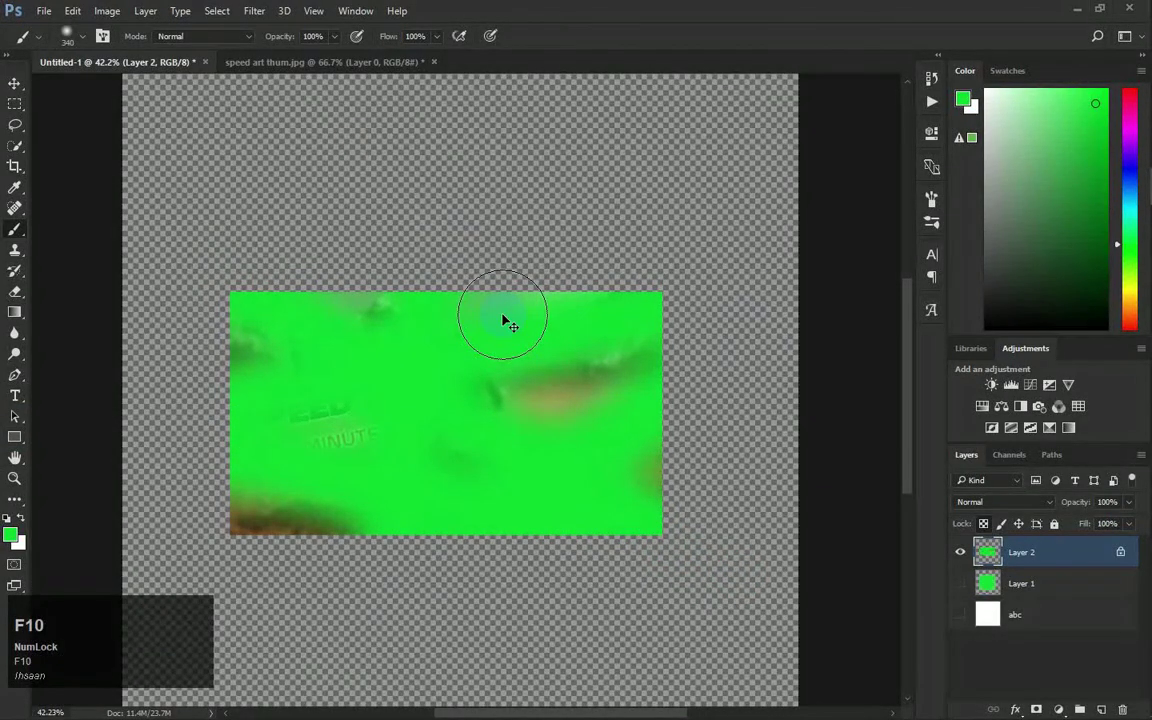
key("ctrl+z")
scroll("down", 3)
scroll("down", 3)
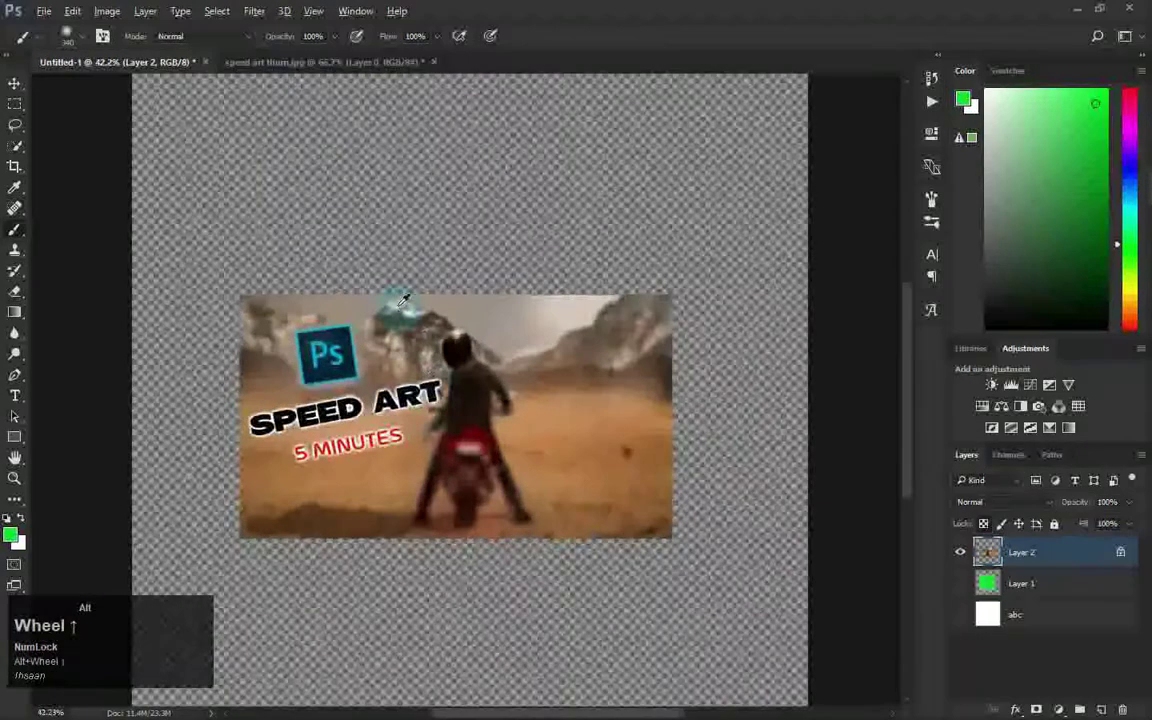
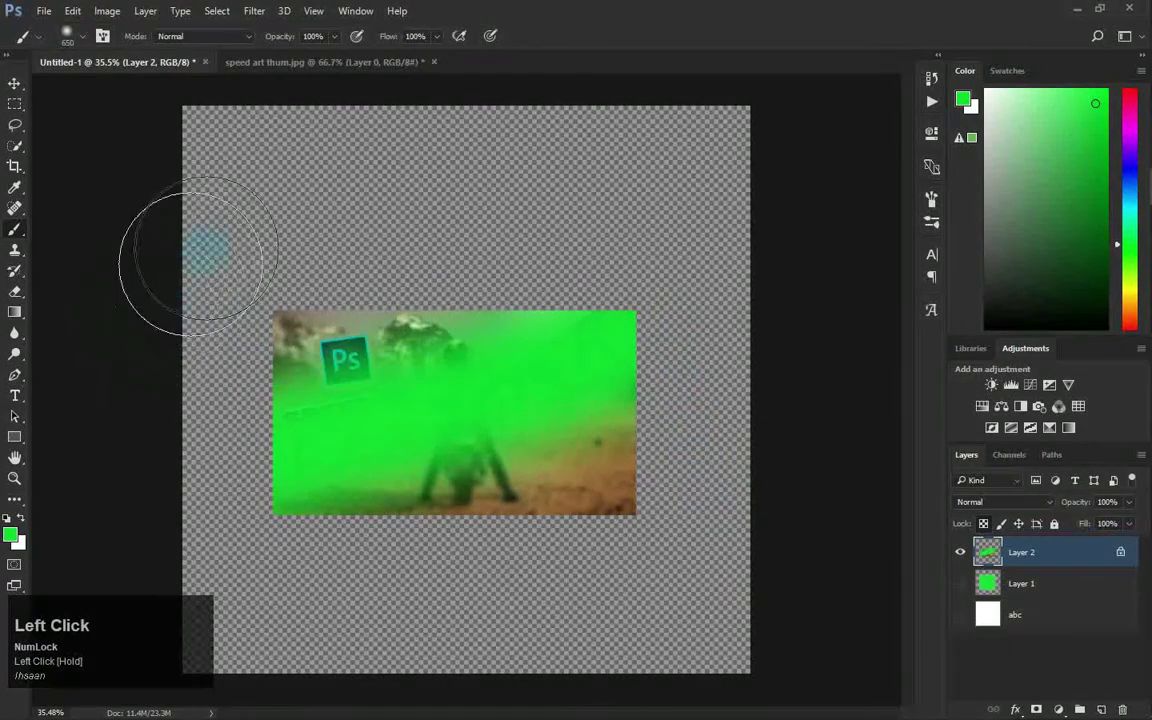
key("ctrl+z")
key("ctrl+alt+z")
key("ctrl+alt+z")
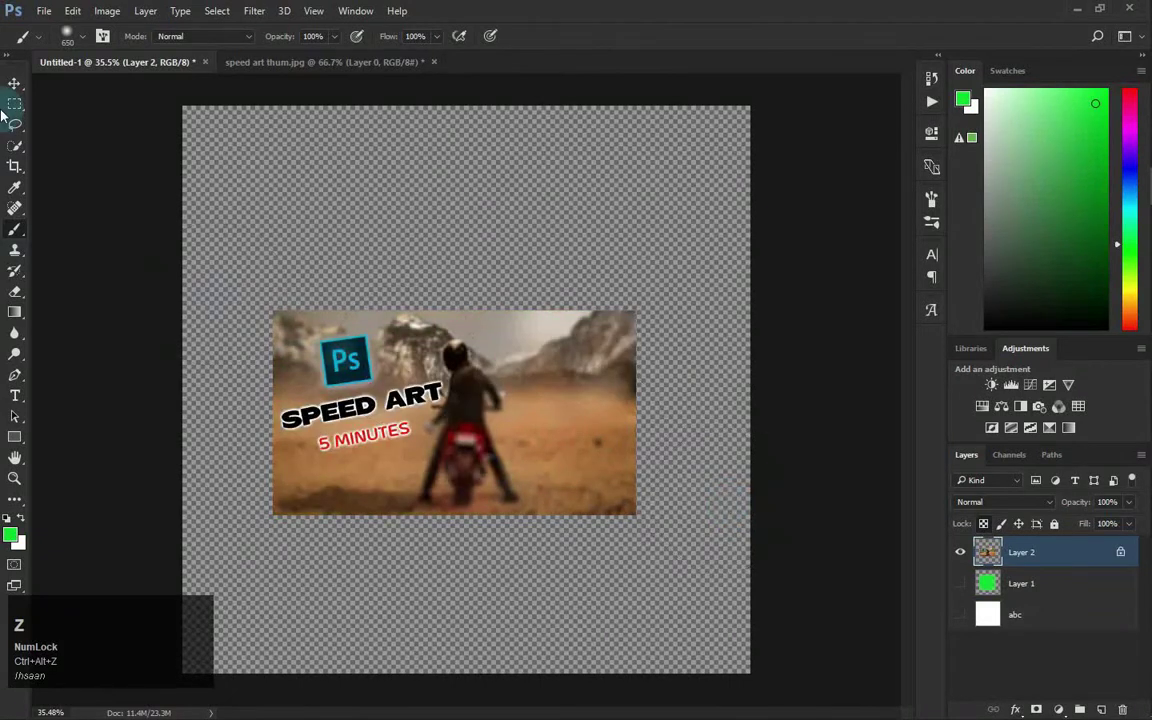
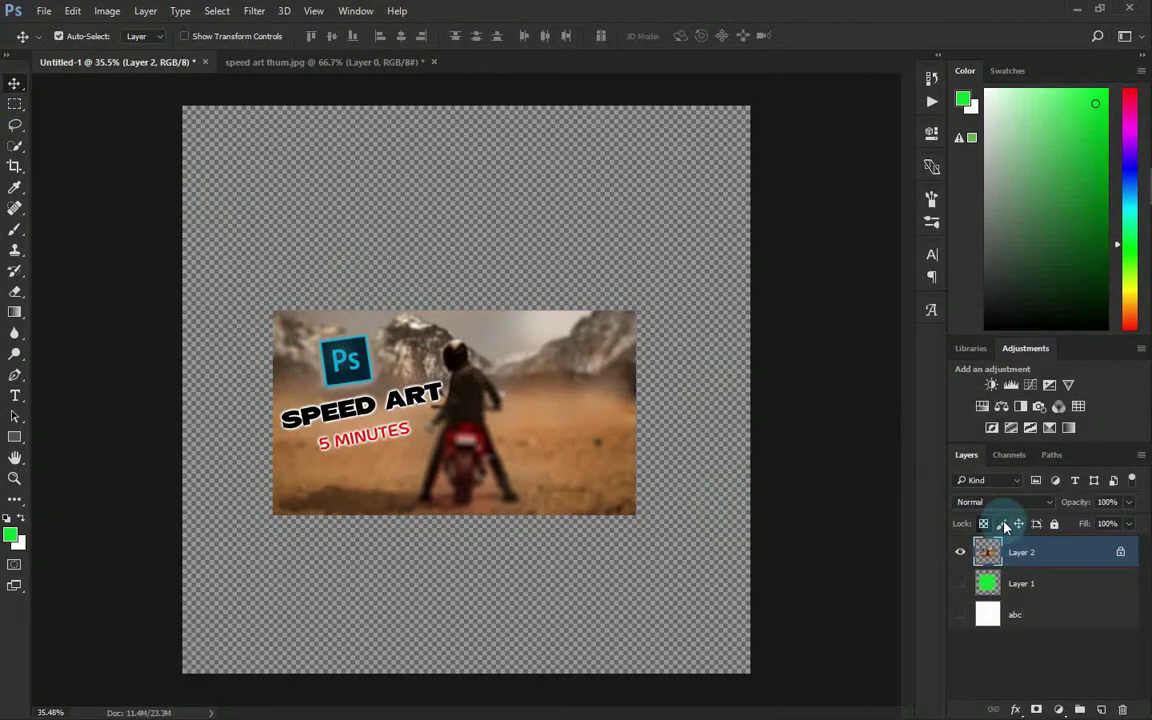
Lock Layer 2's image pixels so painting on the thumbnail is refused.
left_click(1006, 528)
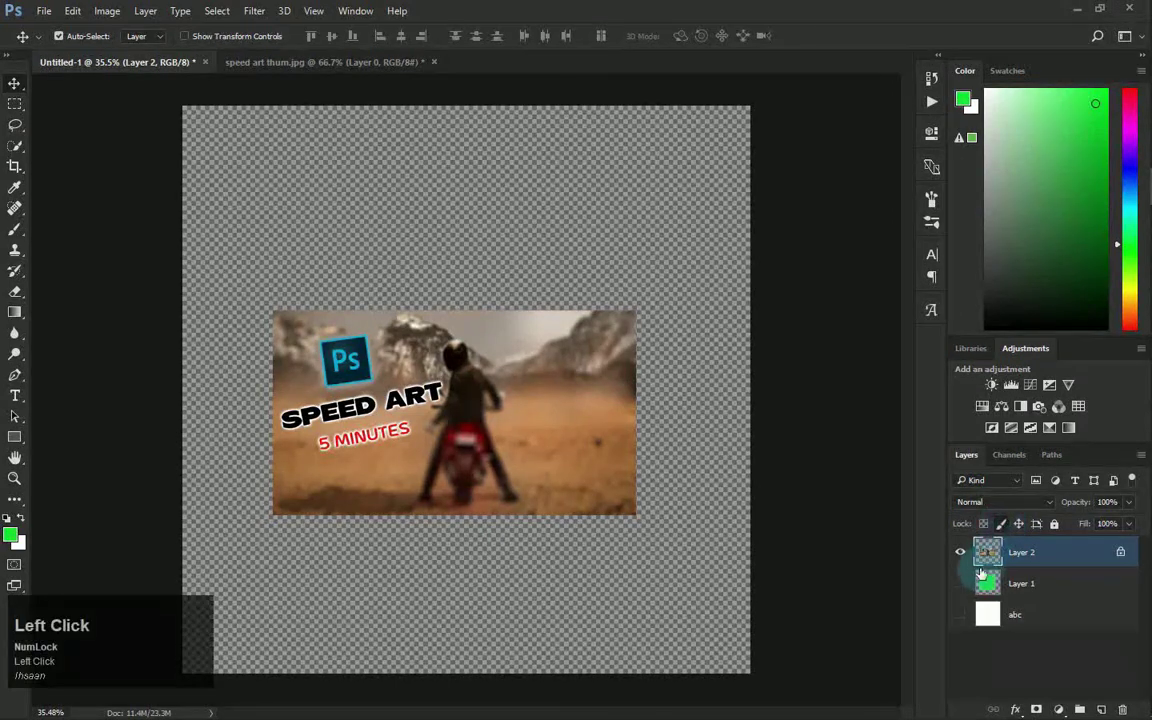
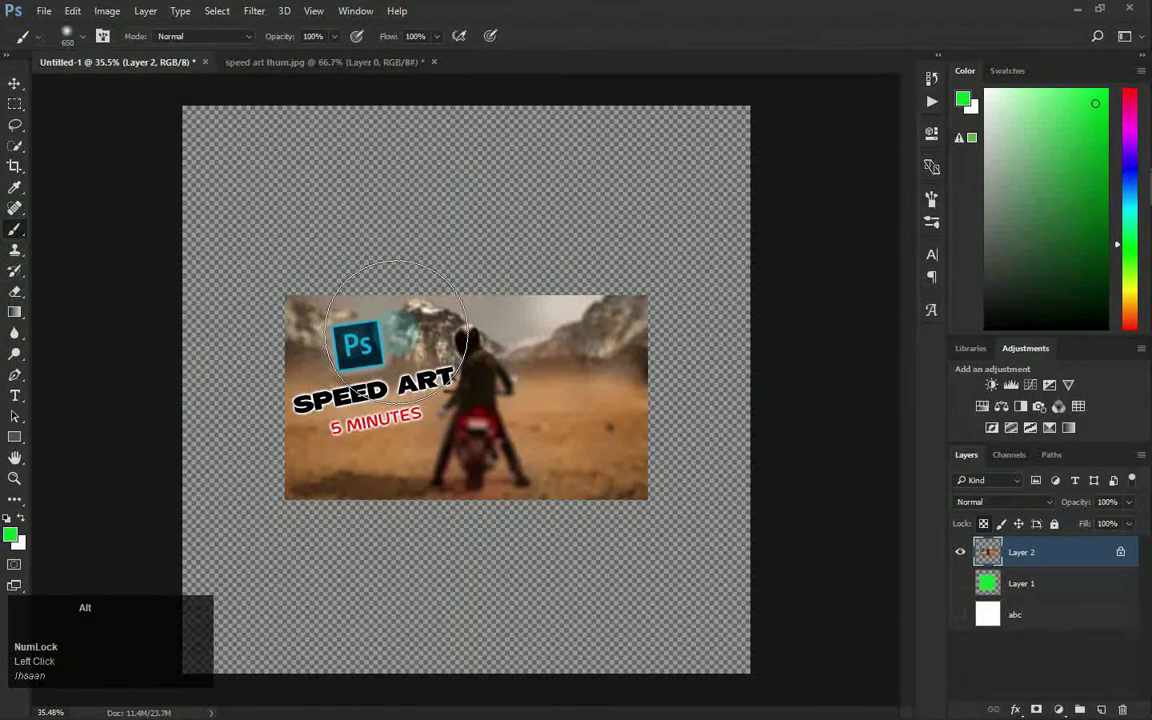
right_click(399, 335)
scroll("up", 3)
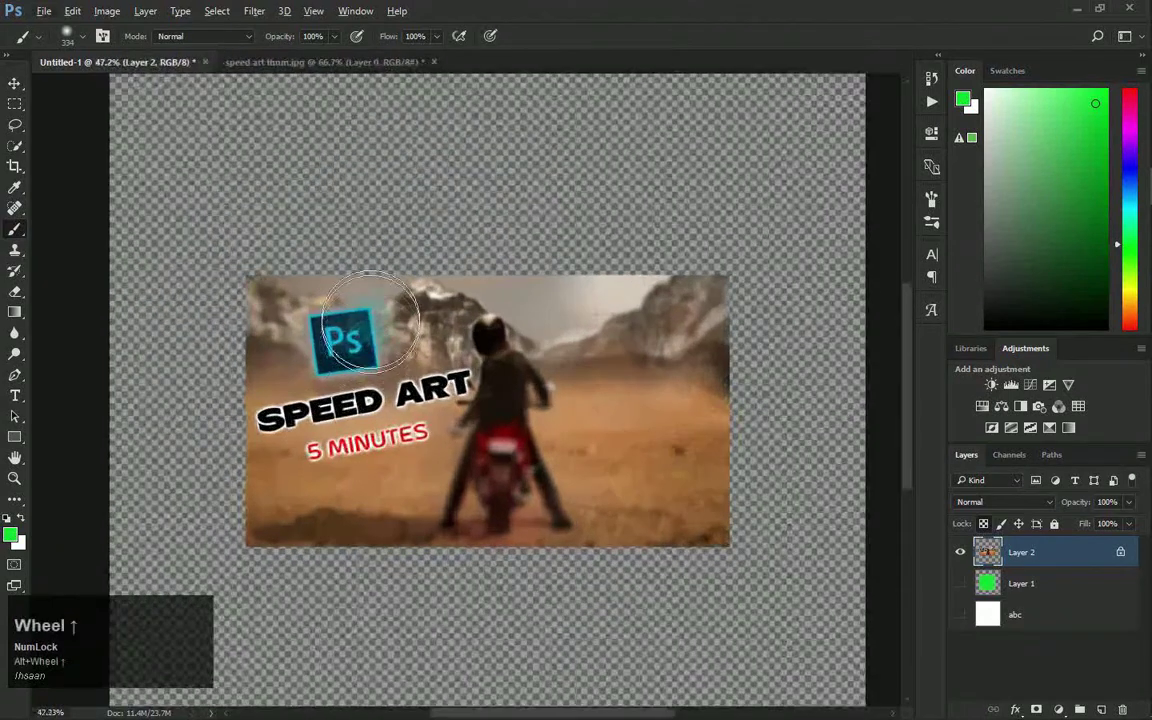
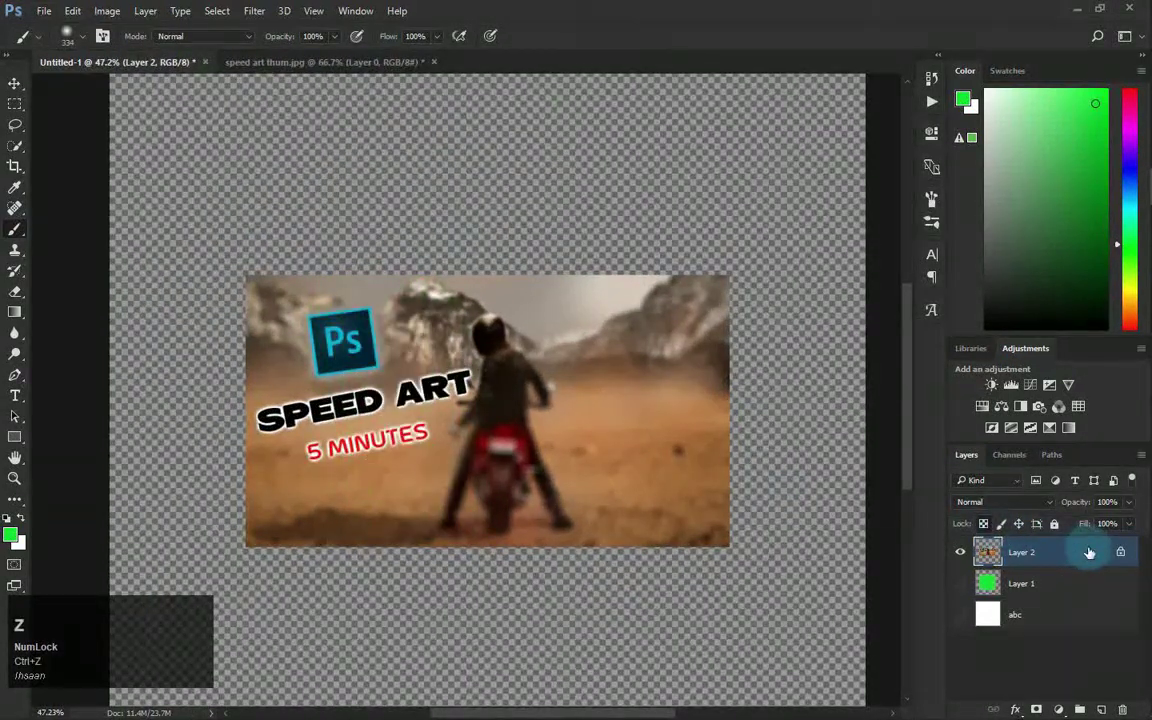
left_click(1008, 530)
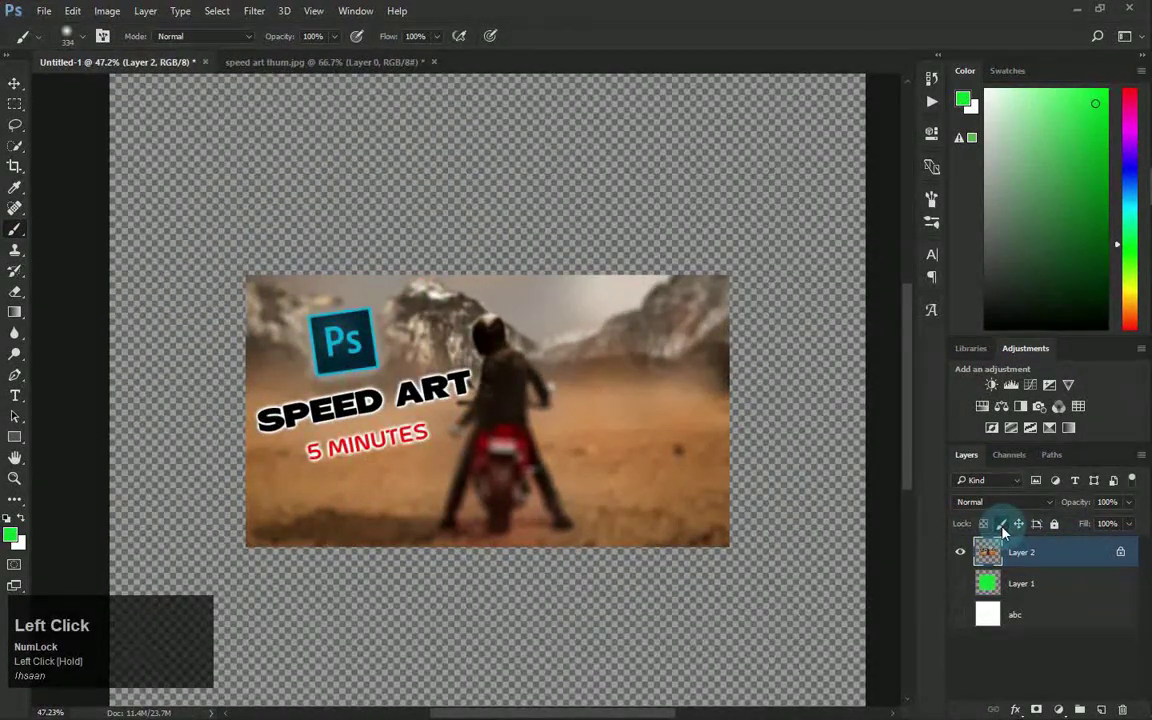
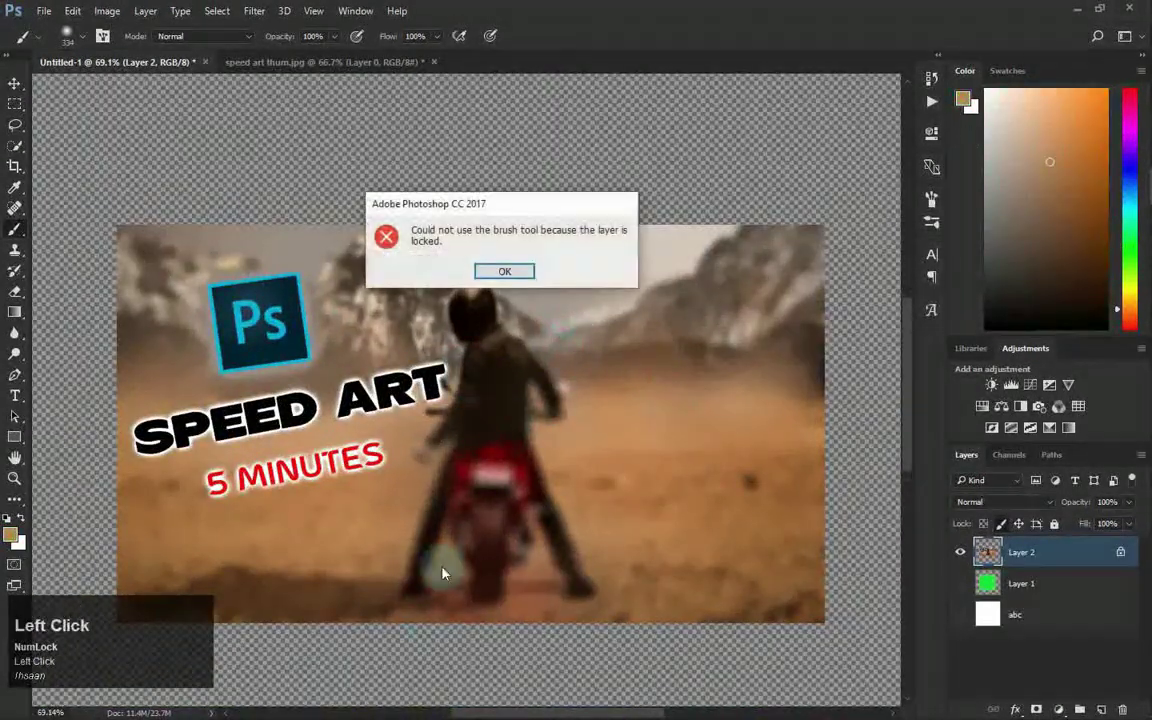
Zoom around the canvas and sample a tan foreground colour from the thumbnail.
scroll("down", 3)
scroll("up", 3)
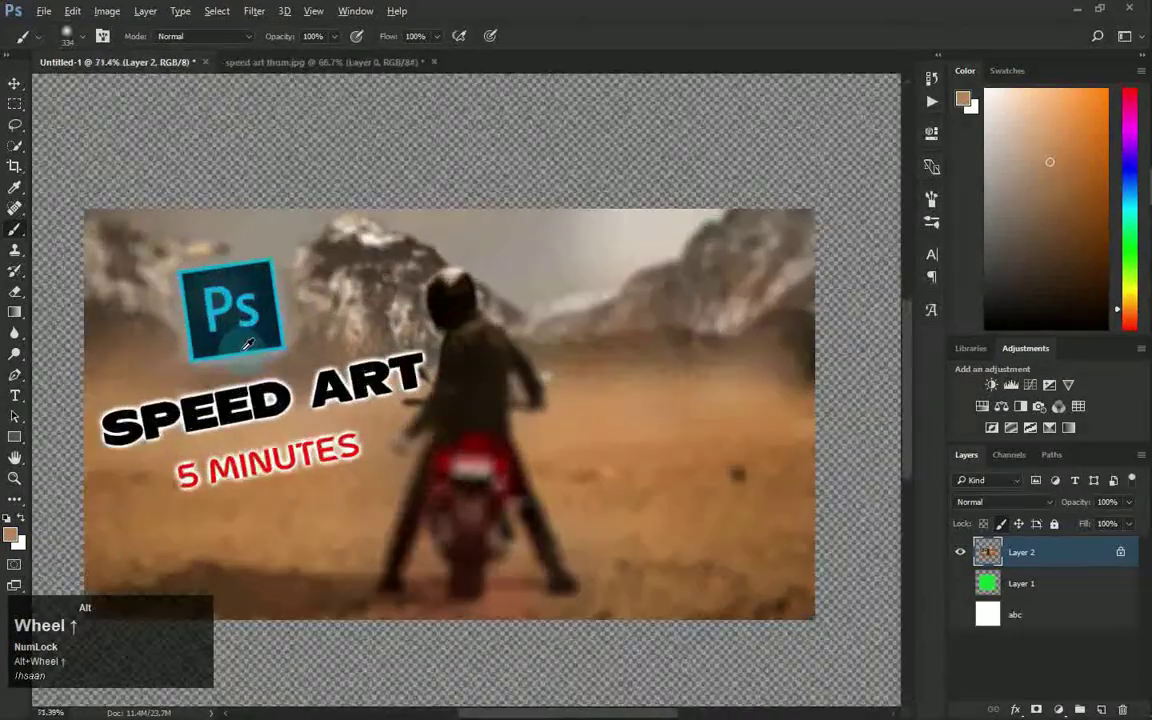
scroll("down", 3)
scroll("up", 3)
scroll("down", 3)
scroll("up", 3)
scroll("down", 3)
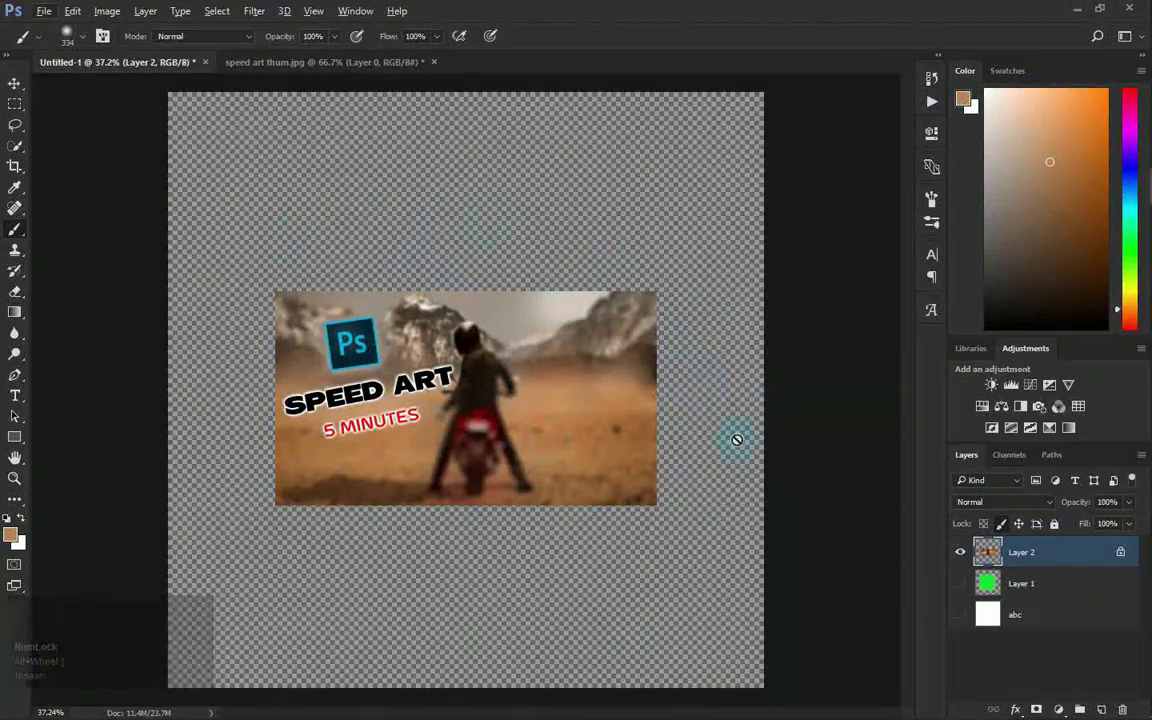
scroll("down", 3)
scroll("up", 3)
scroll("down", 3)
scroll("up", 3)
scroll("down", 3)
scroll("up", 3)
scroll("down", 3)
scroll("up", 3)
scroll("down", 3)
scroll("up", 3)
scroll("down", 3)
scroll("up", 3)
scroll("down", 3)
scroll("up", 3)
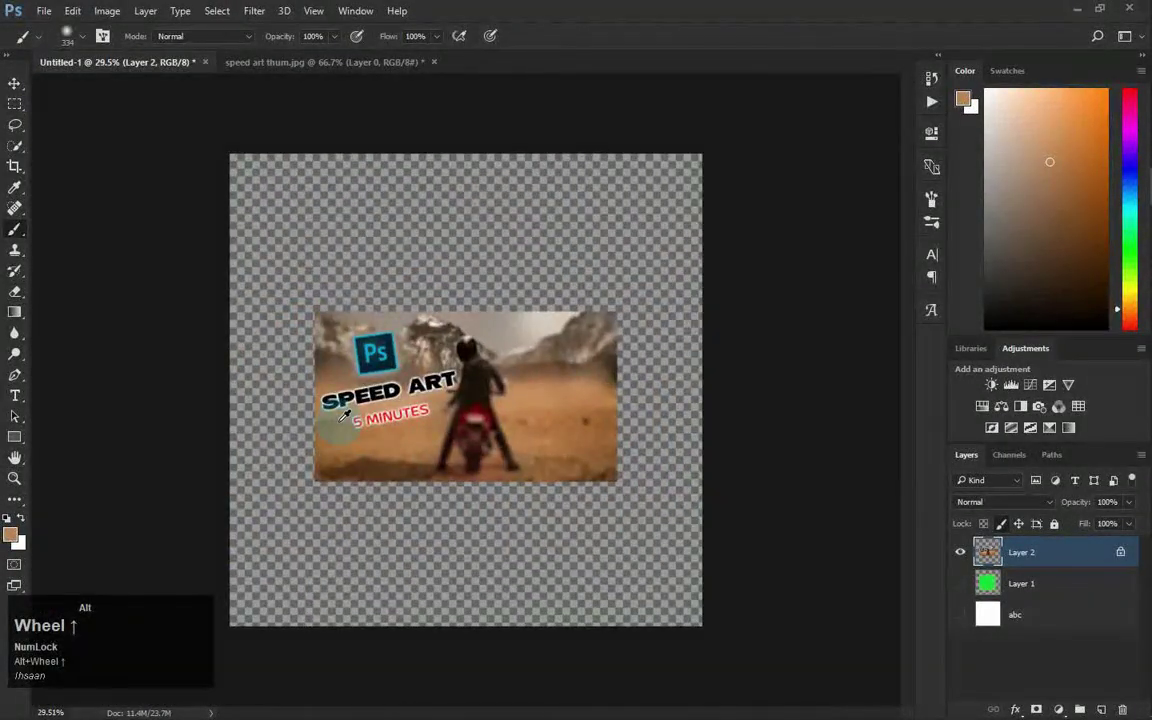
scroll("up", 3)
left_click(14, 95)
scroll("down", 3)
scroll("up", 3)
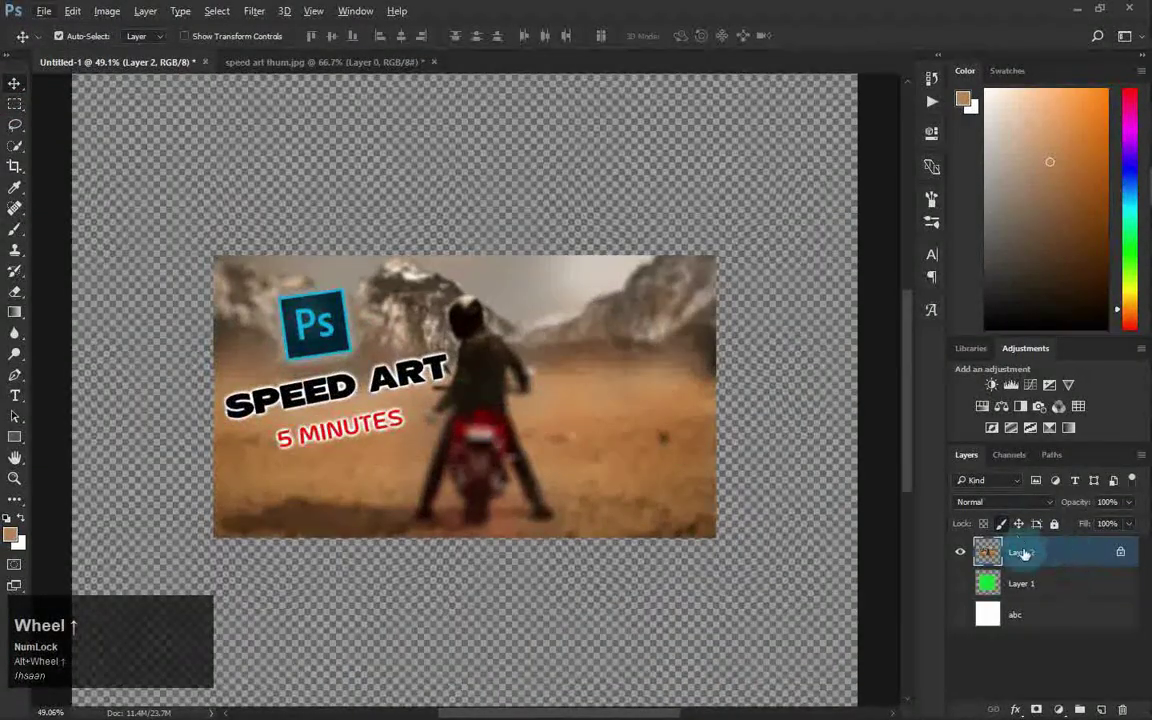
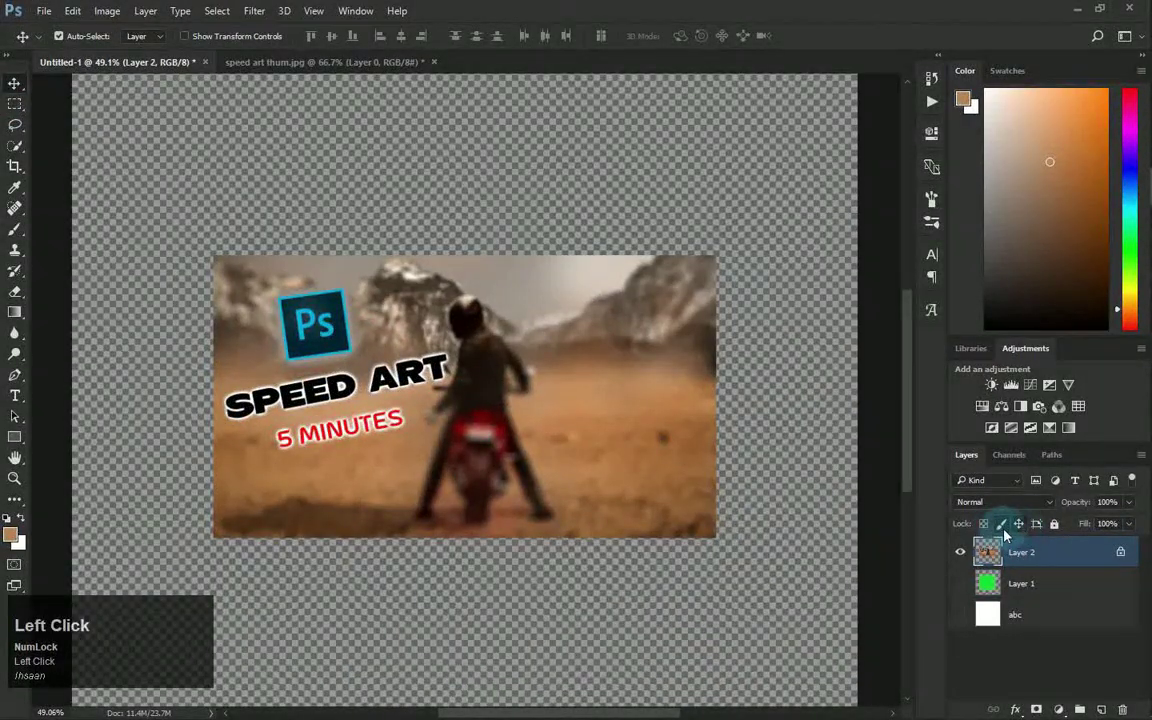
Apply Lock All to Layer 2 so blend mode, opacity and fill are frozen.
left_click(1002, 530)
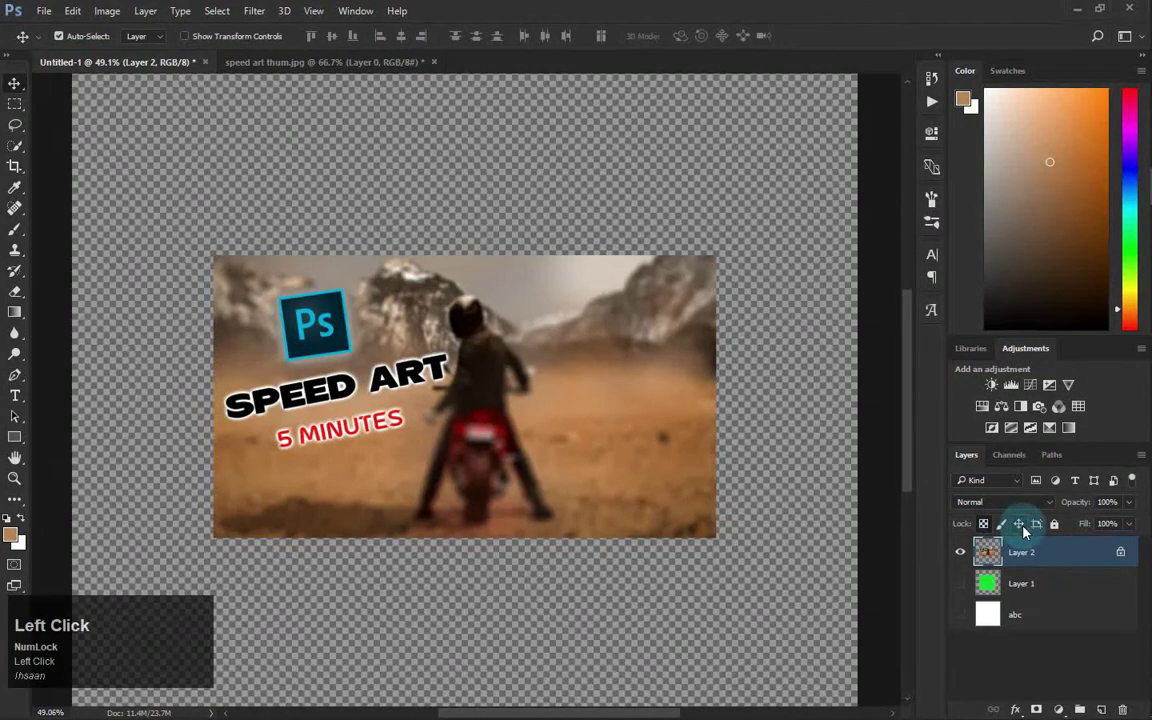
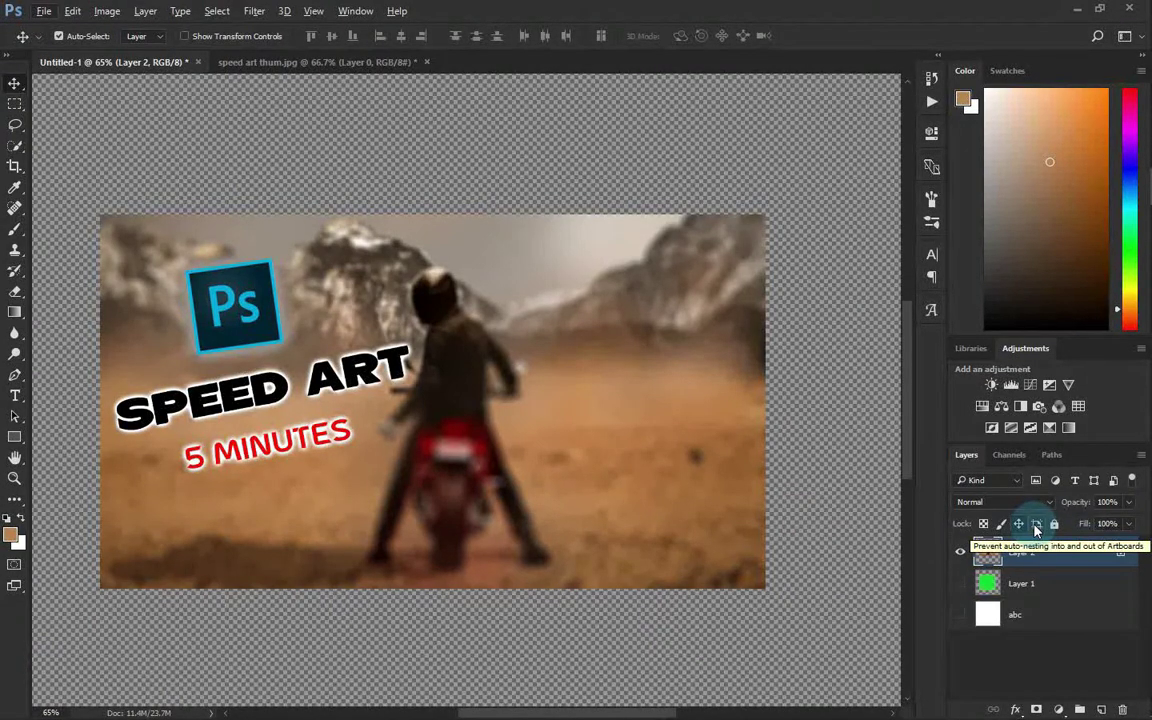
left_click(1058, 525)
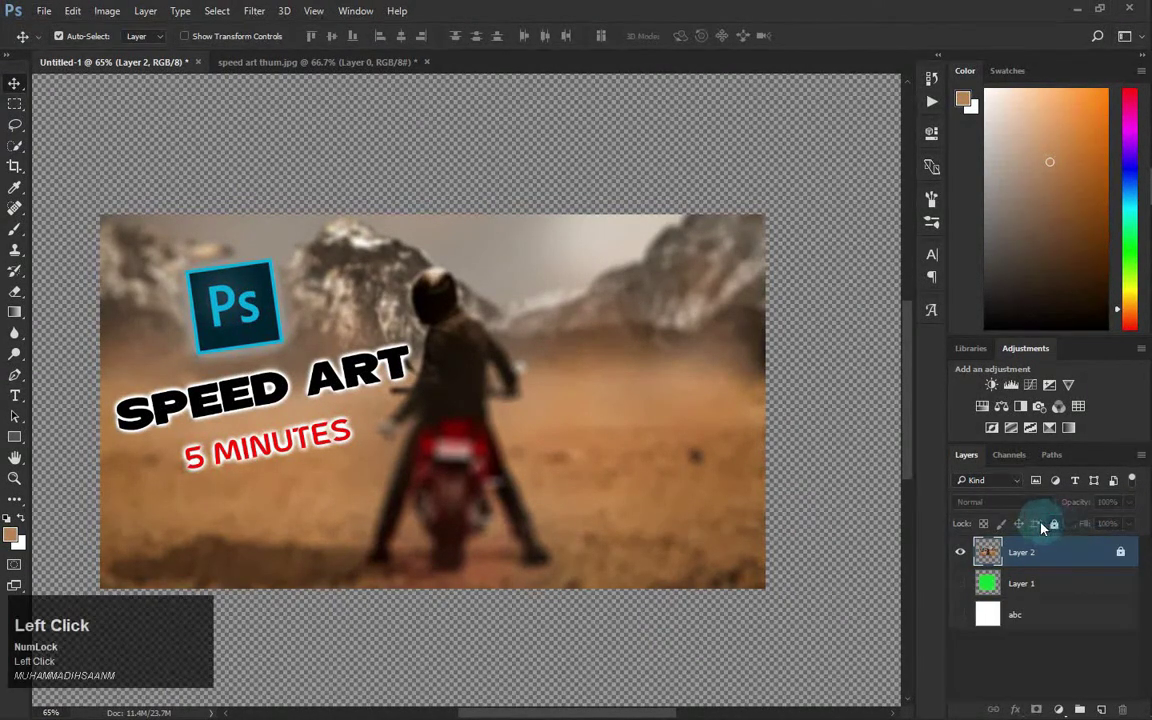
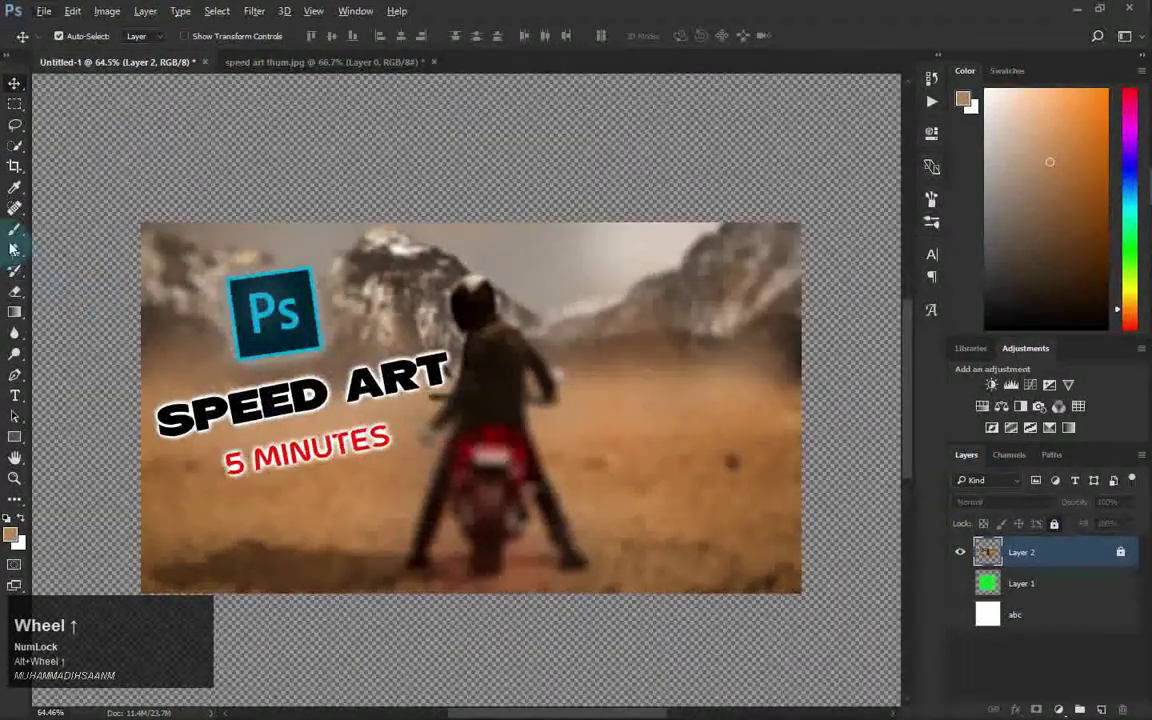
left_click(11, 227)
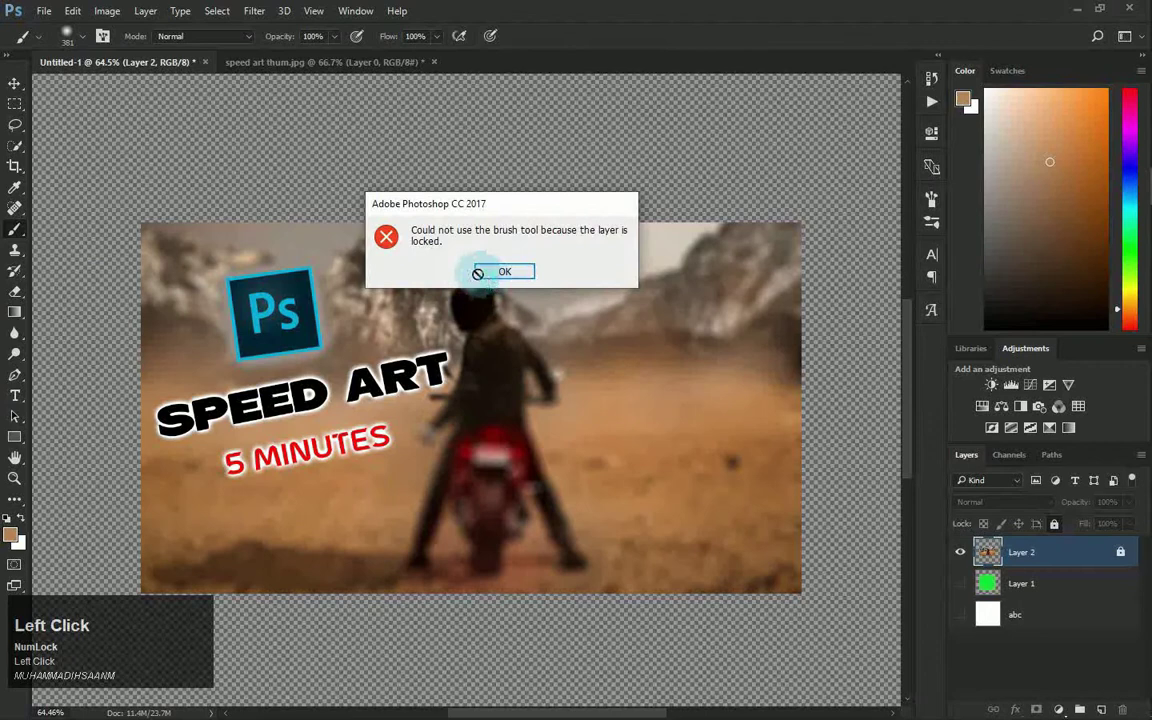
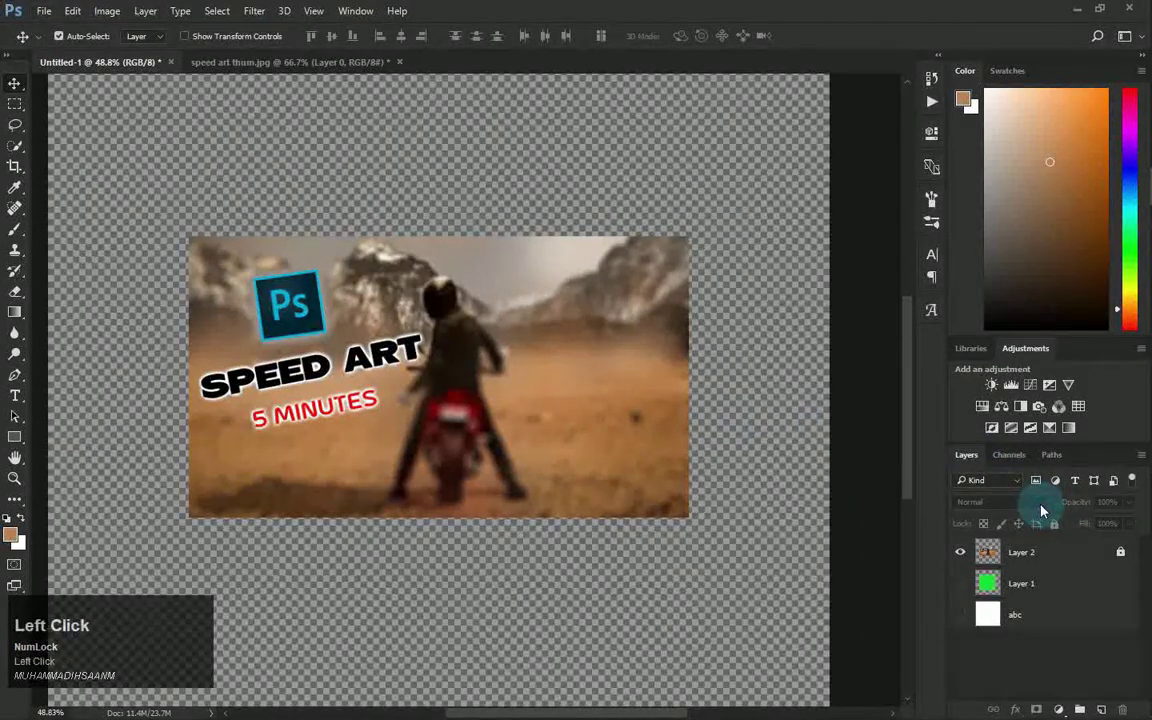
Unlock the thumbnail Layer 2 and bring up its blend mode choices in the Layers panel.
key("F10")
left_click(1056, 525)
scroll("down", 3)
scroll("up", 3)
scroll("up", 3)
scroll("down", 3)
scroll("up", 3)
scroll("down", 3)
scroll("down", 3)
scroll("up", 3)
scroll("down", 3)
scroll("up", 3)
scroll("down", 3)
scroll("up", 3)
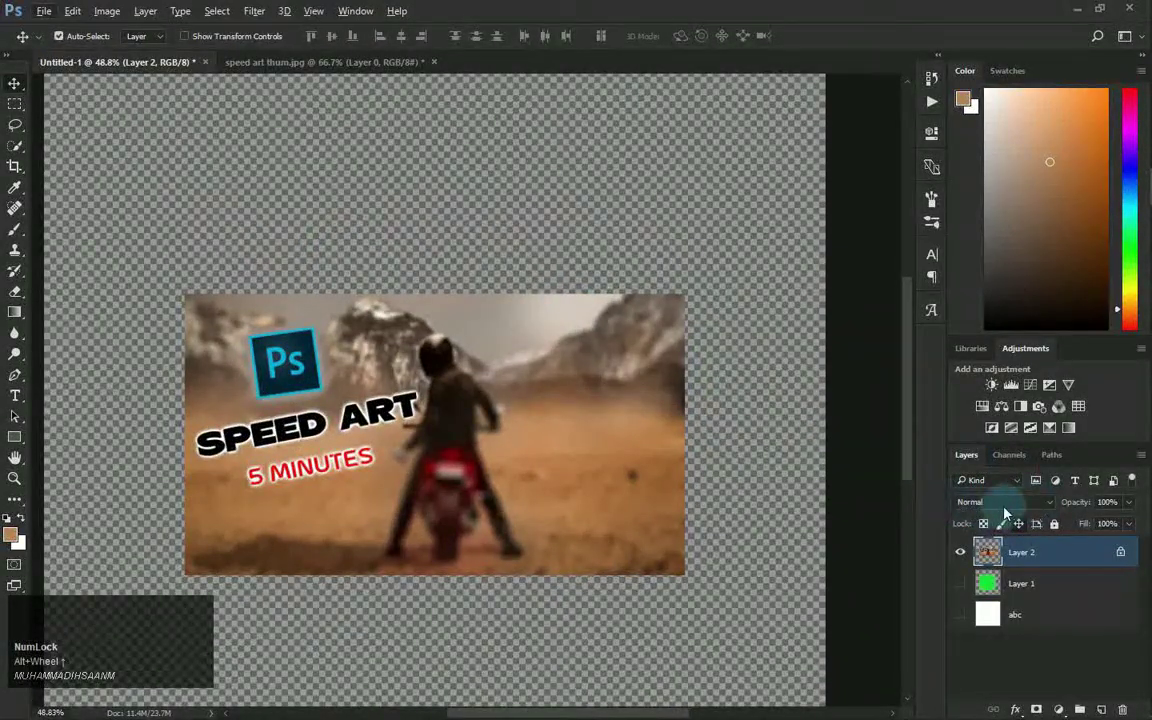
left_click(1047, 510)
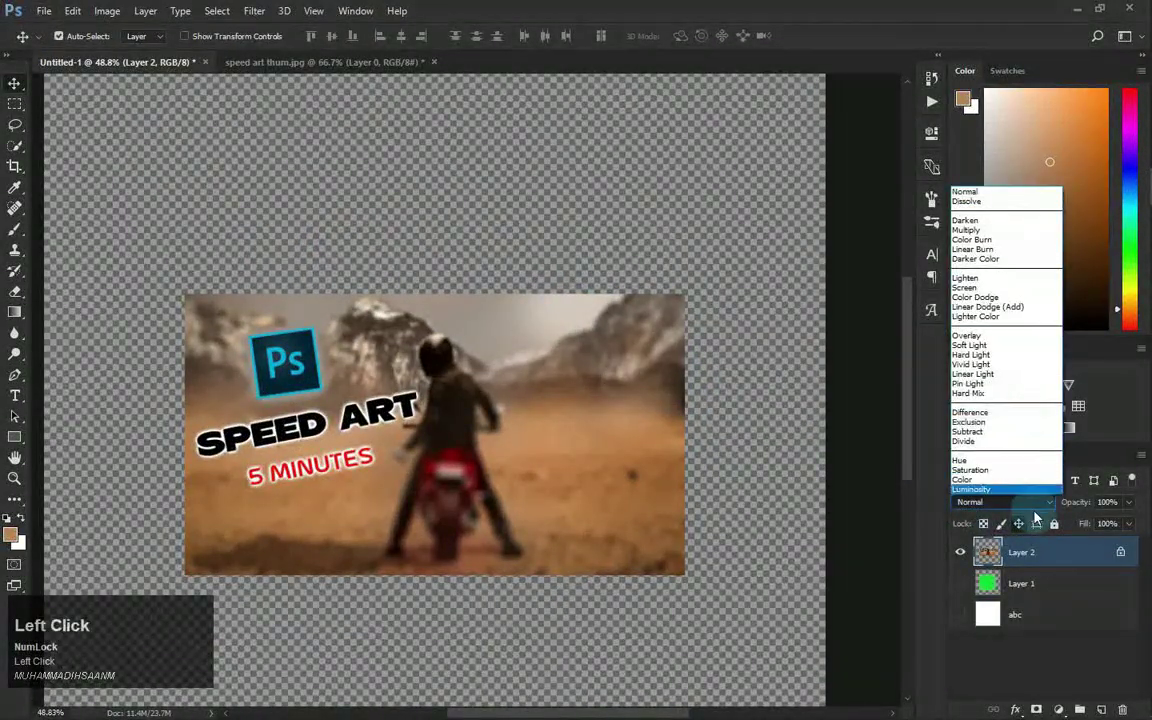
Show the white abc background layer again beneath the green and thumbnail layers.
double_click(1039, 514)
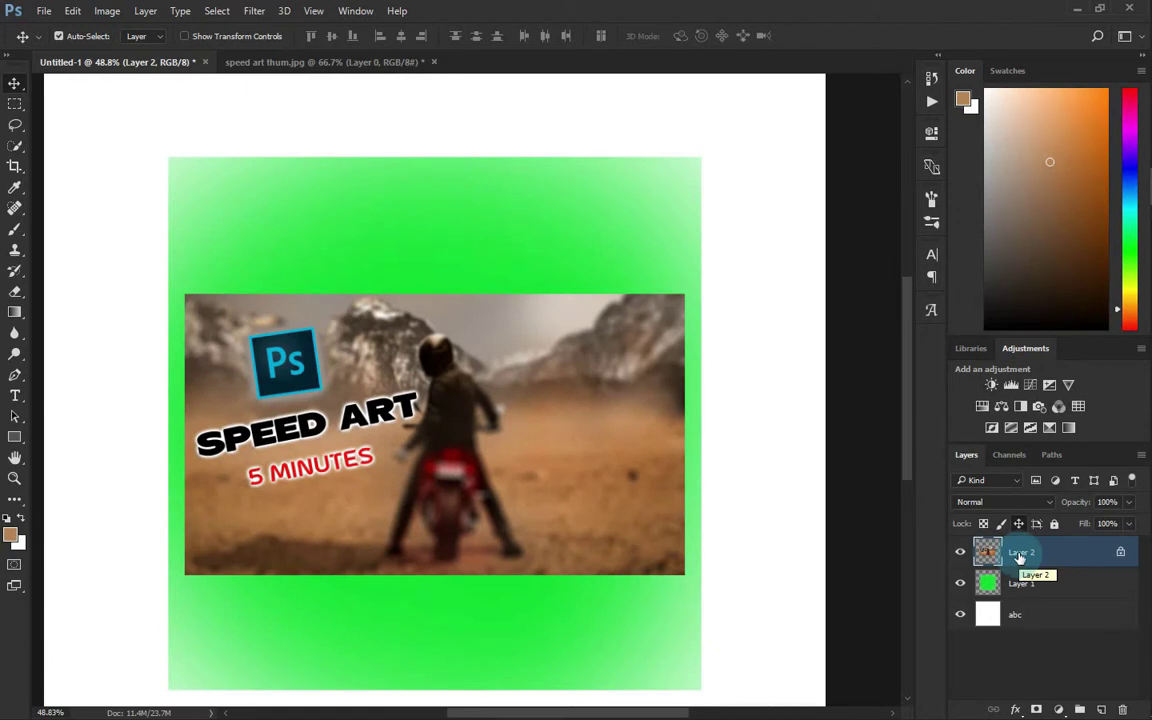
Set Layer 2 to Darker Color so green shows through the sky, then make Layer 1 active.
left_click(1015, 510)
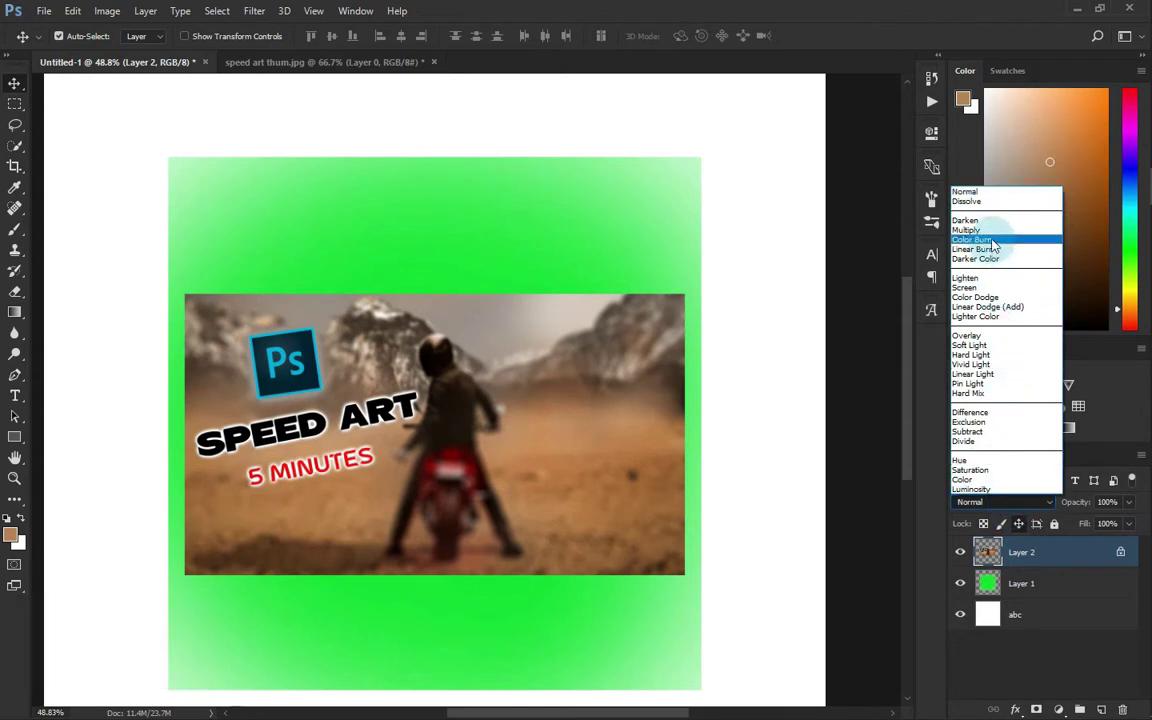
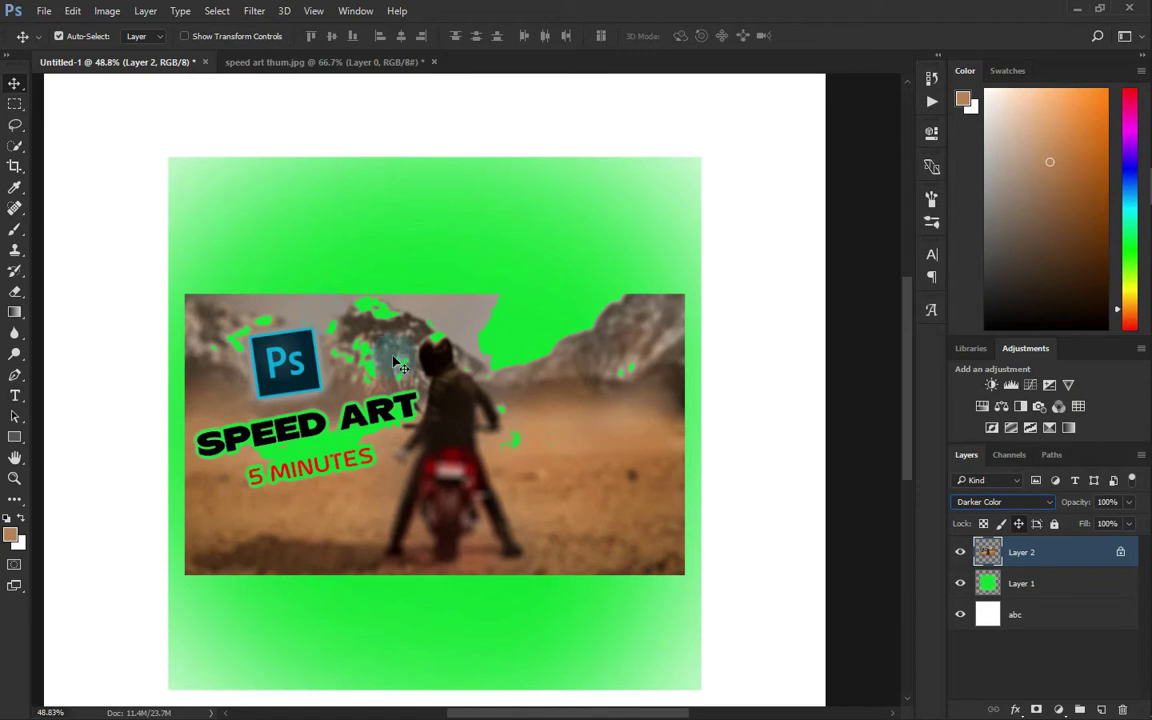
scroll("up", 3)
left_click(398, 415)
scroll("up", 3)
left_click(398, 415)
scroll("up", 3)
scroll("down", 3)
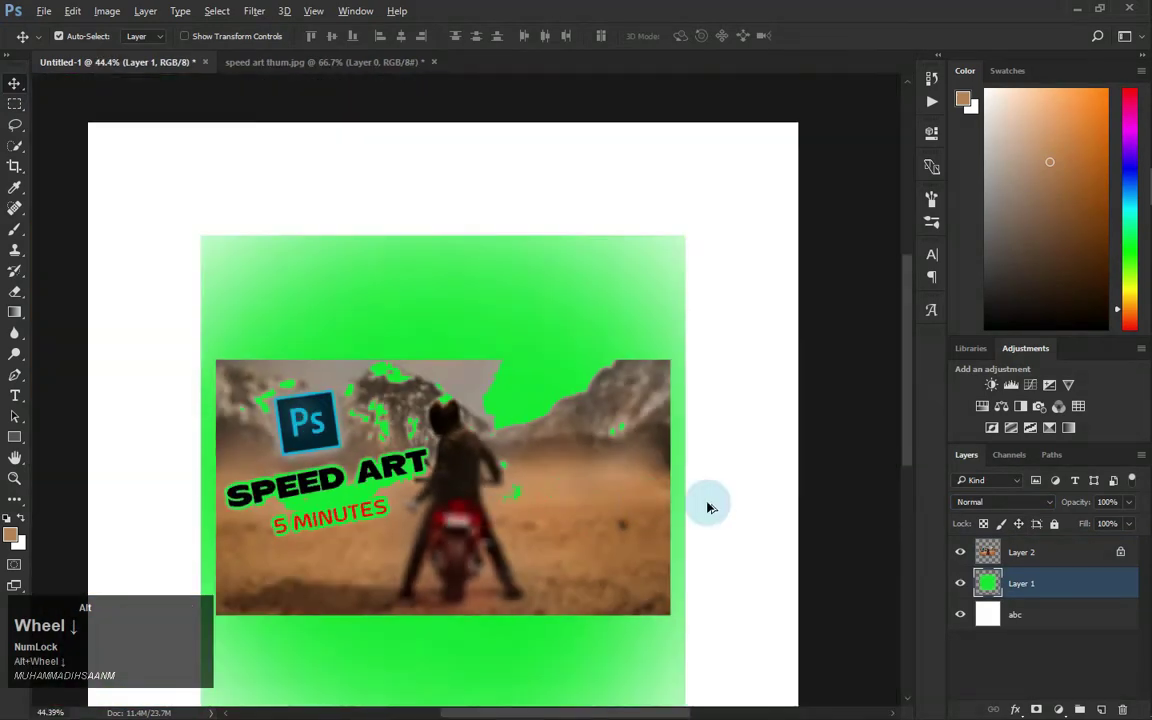
Trial Overlay on the green Layer 1, undo back to Normal, and return Layer 2 to Normal blending.
scroll("up", 3)
scroll("down", 3)
left_click(411, 471)
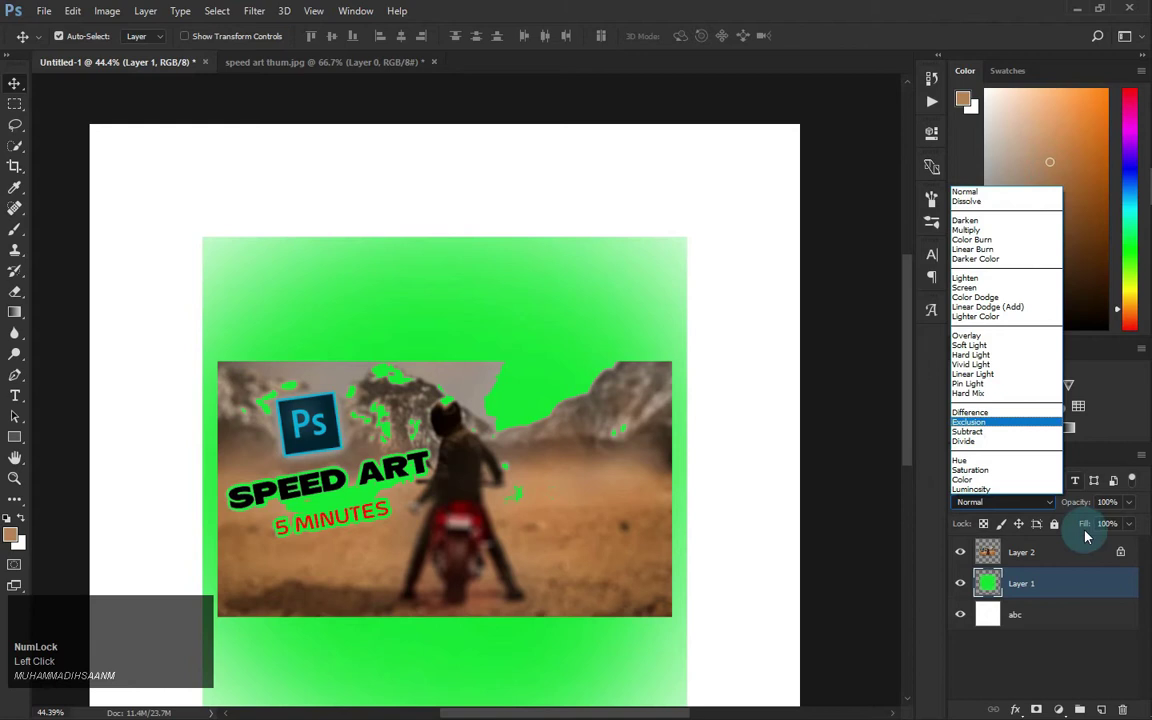
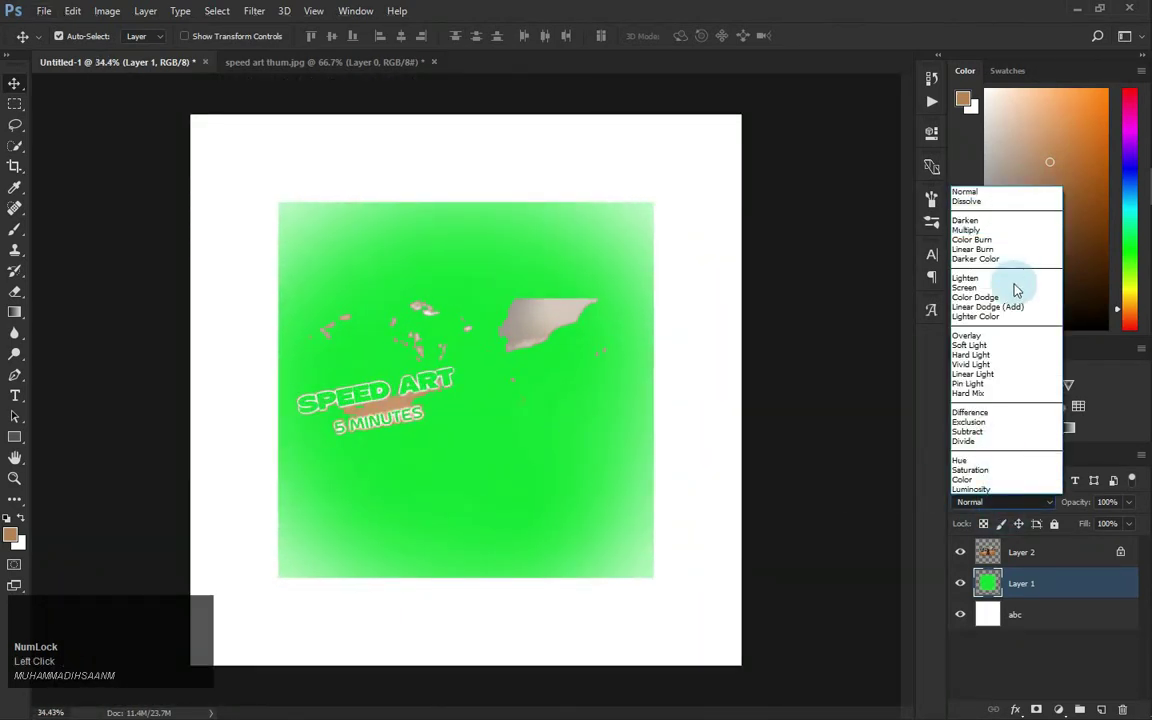
left_click(1007, 342)
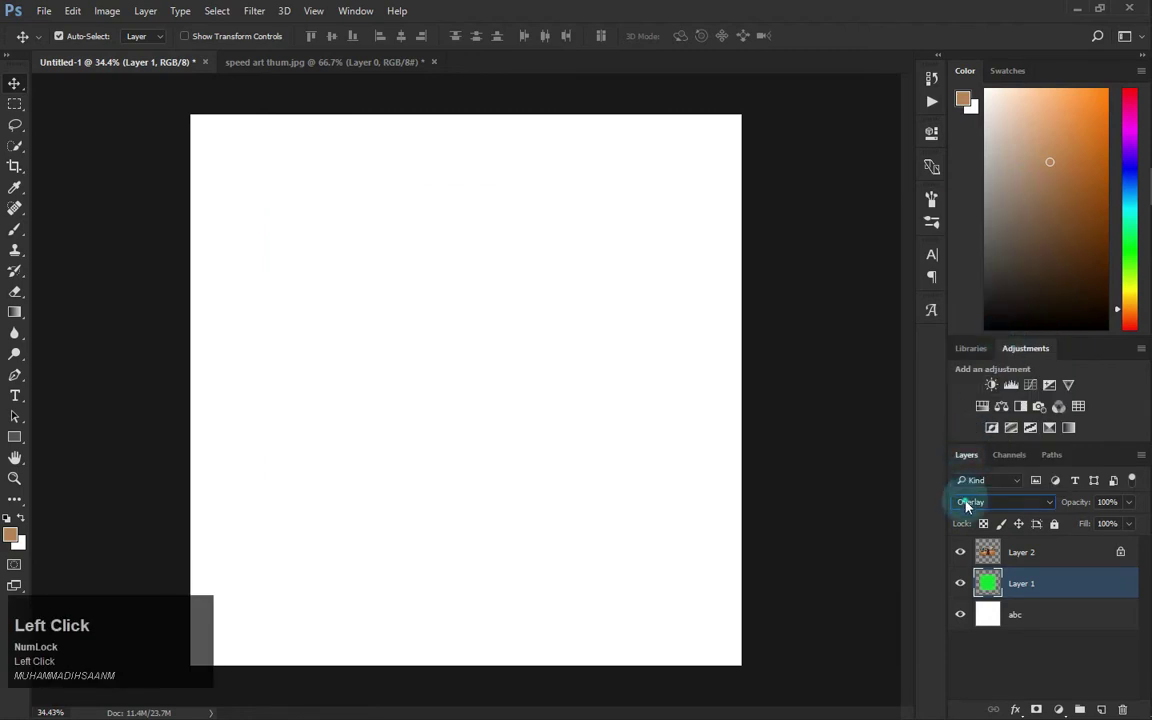
key("ctrl+z")
left_click(975, 508)
key("ctrl+alt+z")
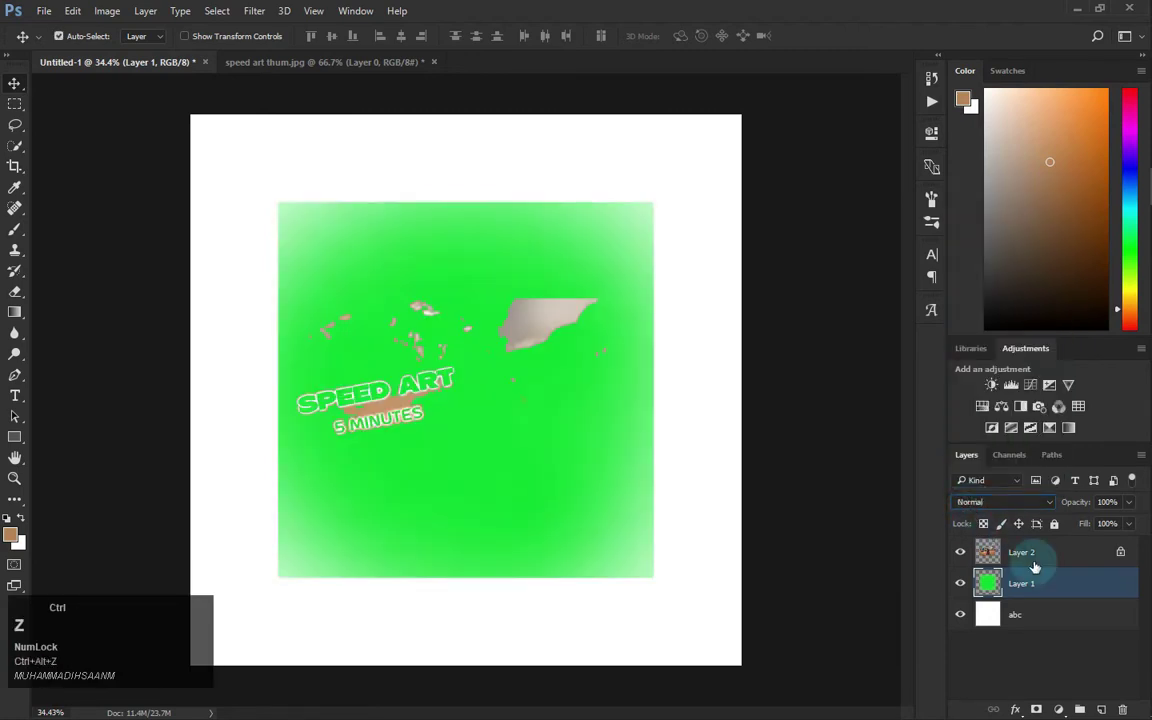
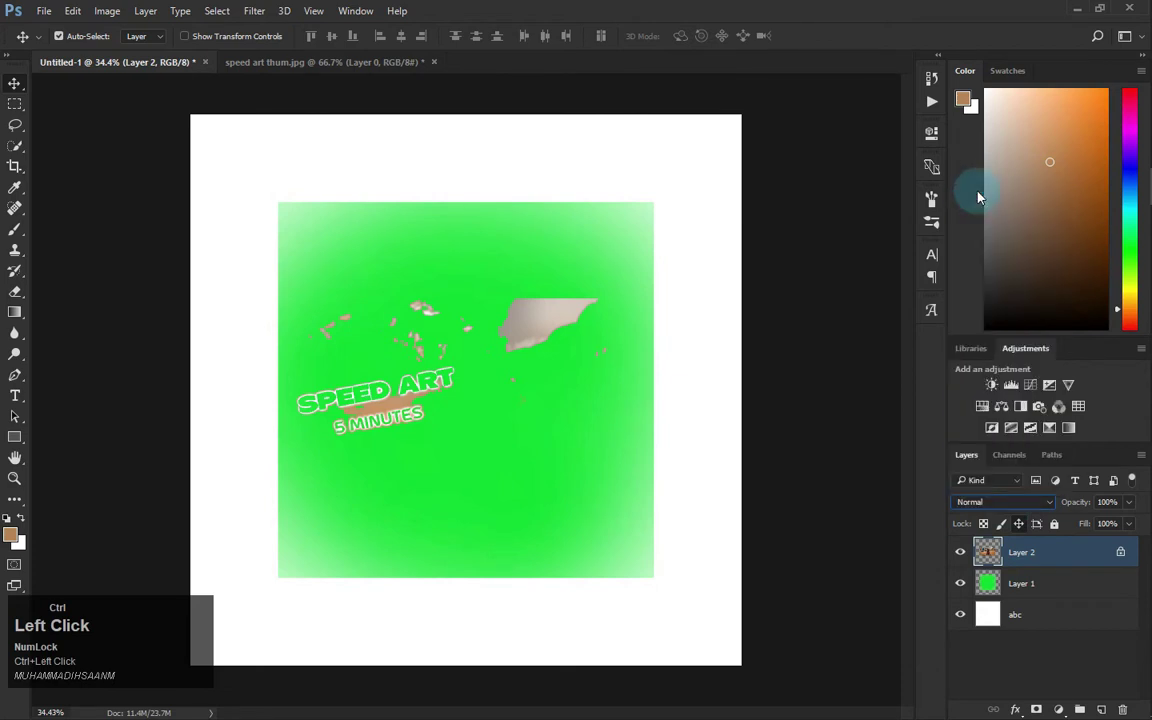
Preview Overlay, Soft Light and Exclusion on Layer 2, leave it Normal, and select Layer 1.
left_click(1039, 506)
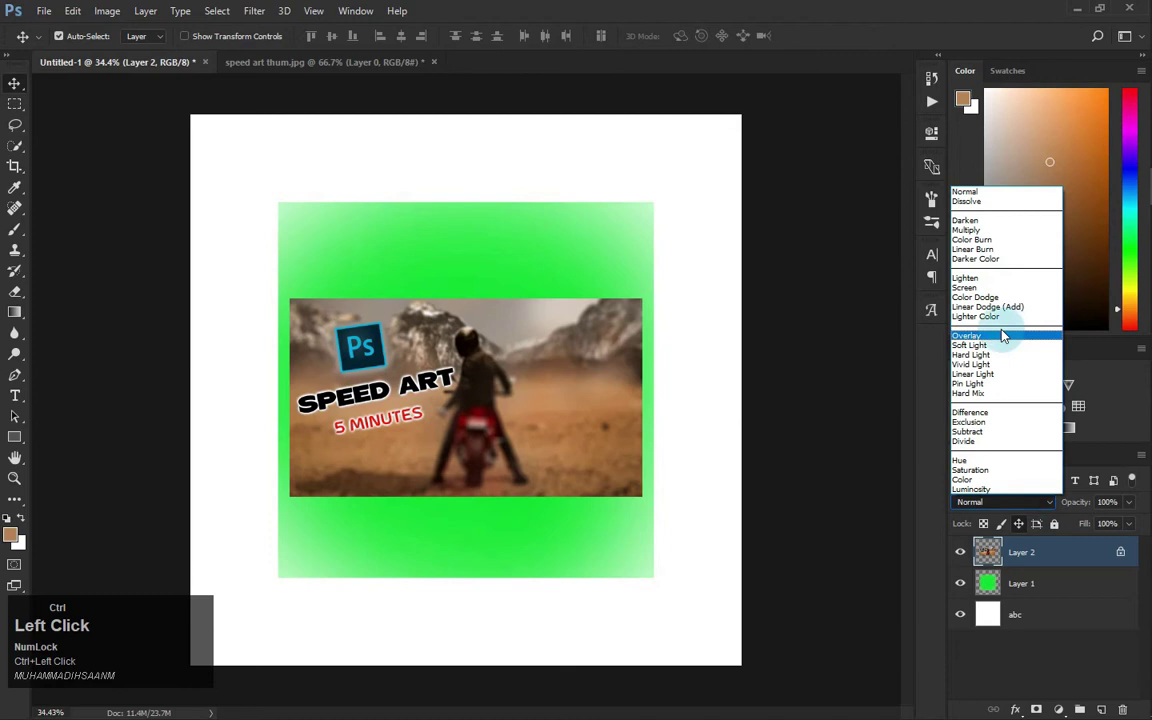
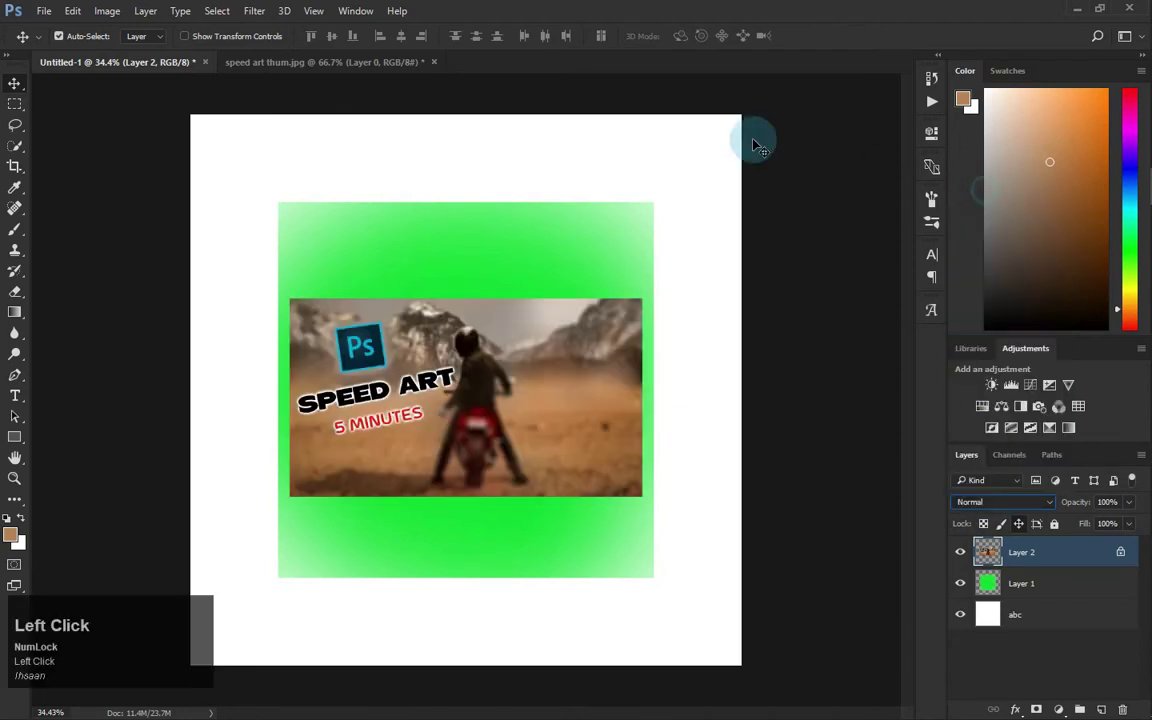
left_click(467, 381)
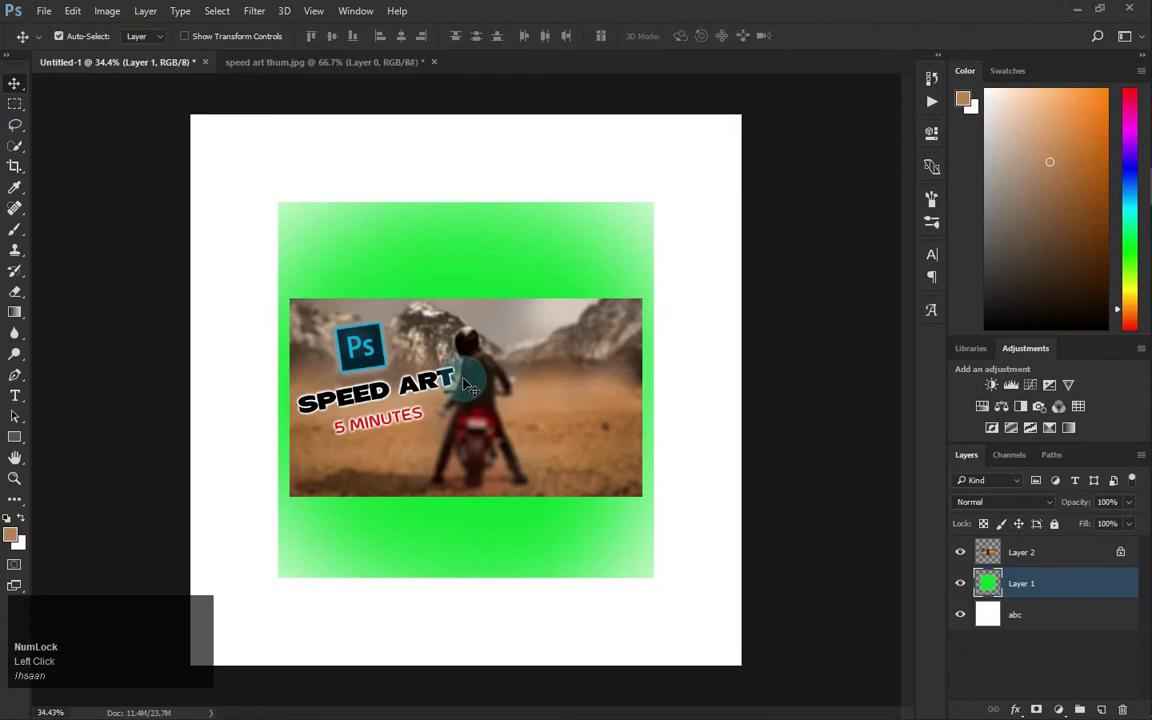
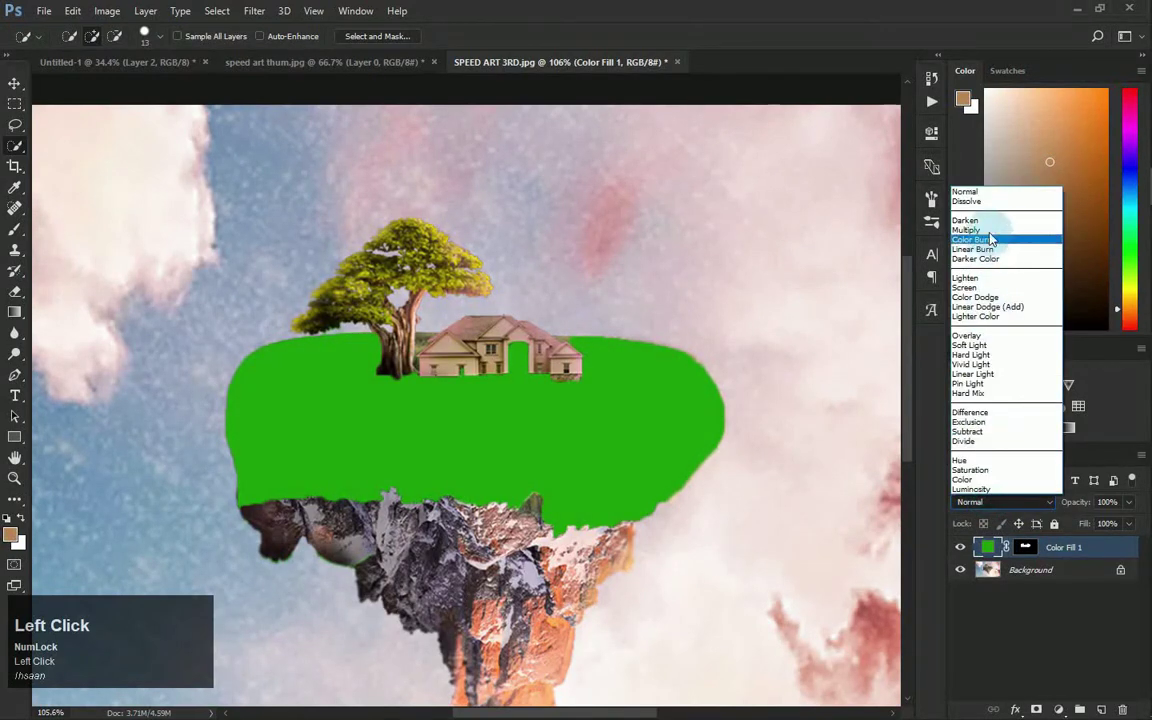
Cycle Color Fill 1 through Color Dodge and other modes, ending on Darker Color to green the island grass.
key("Down")
key("Up")
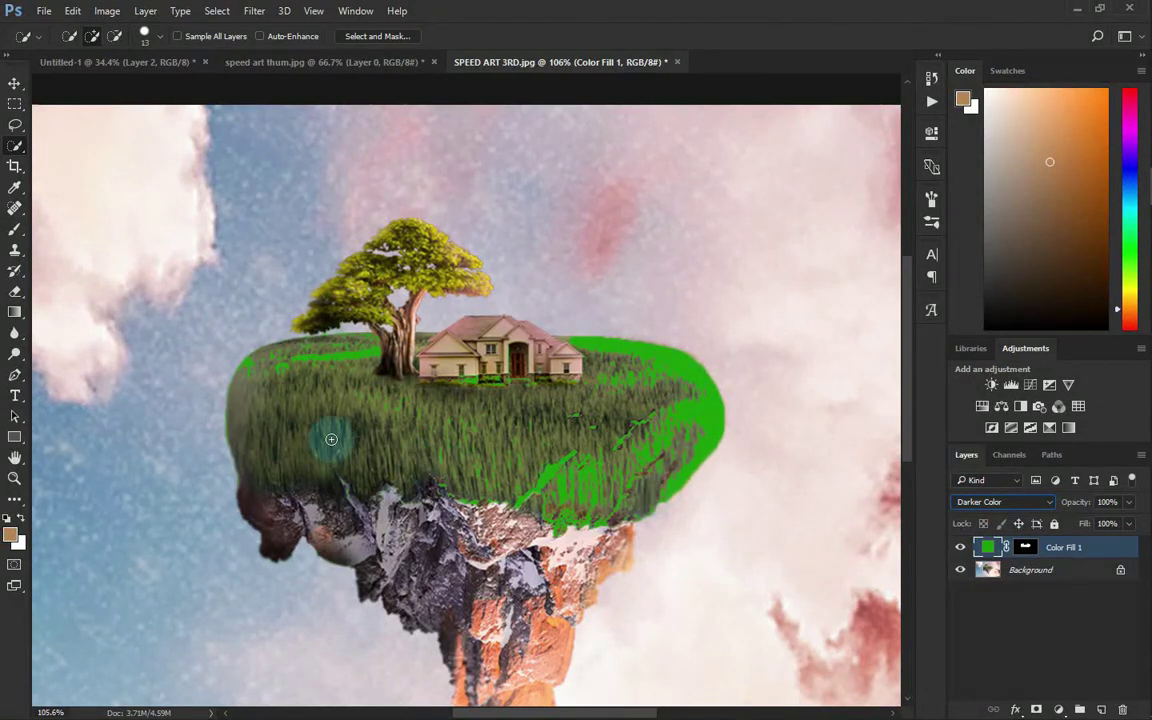
key("Down")
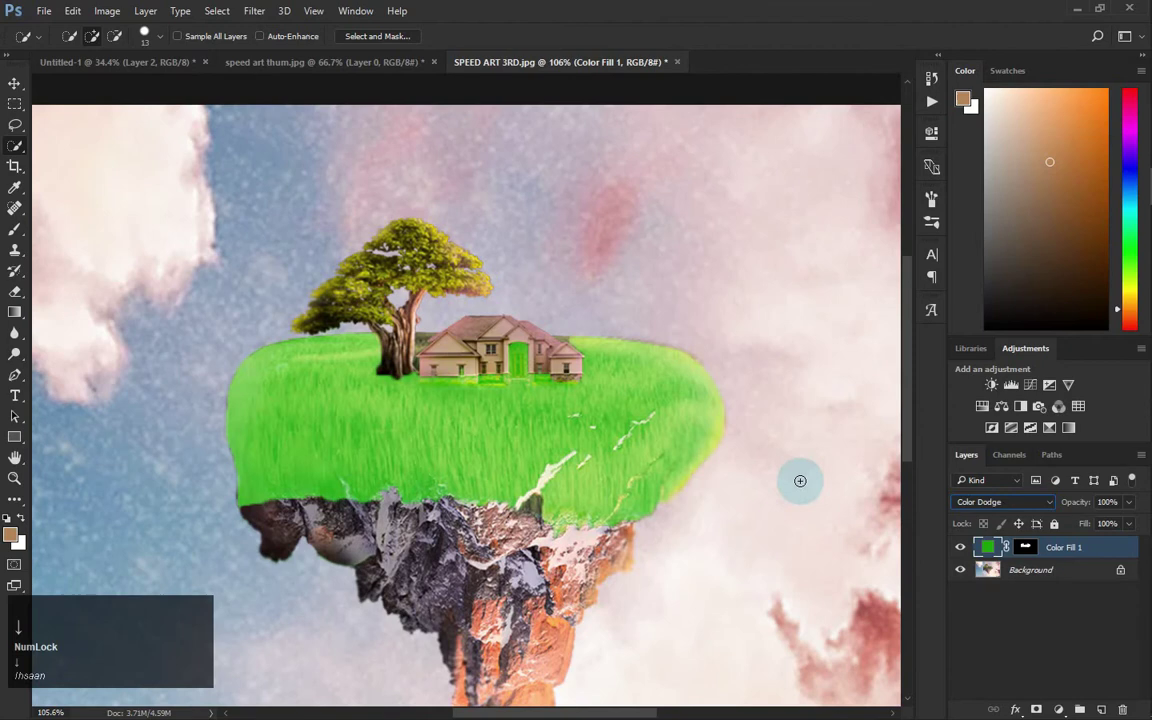
left_click(1043, 512)
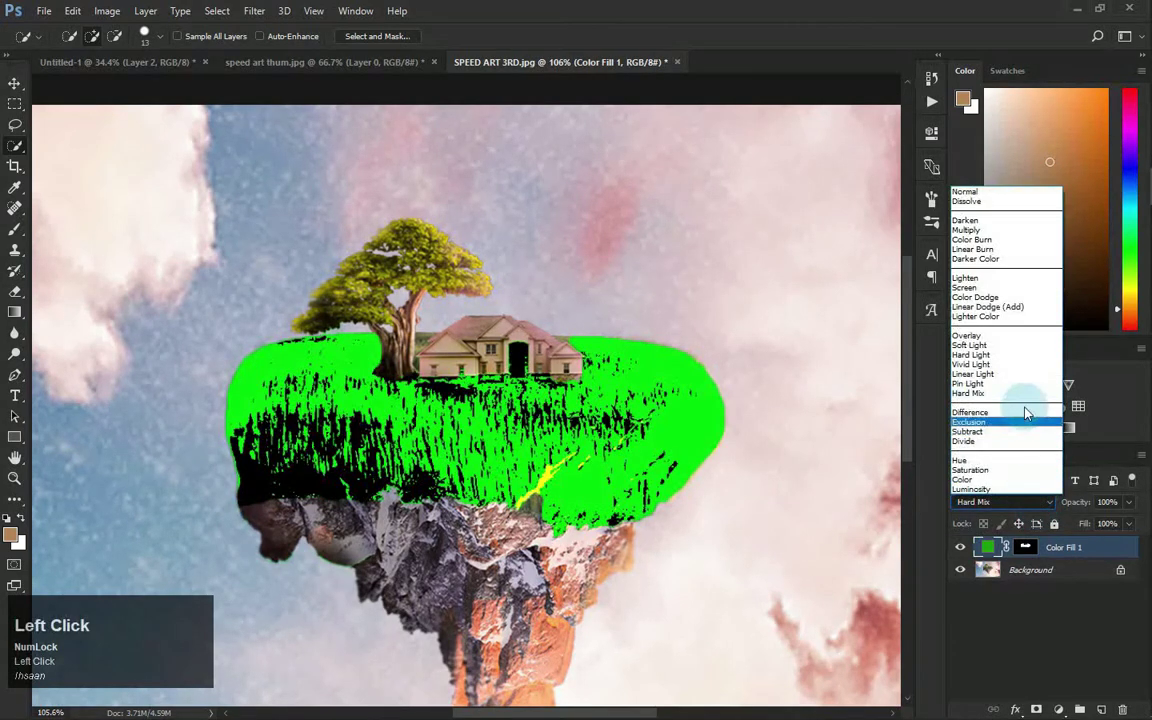
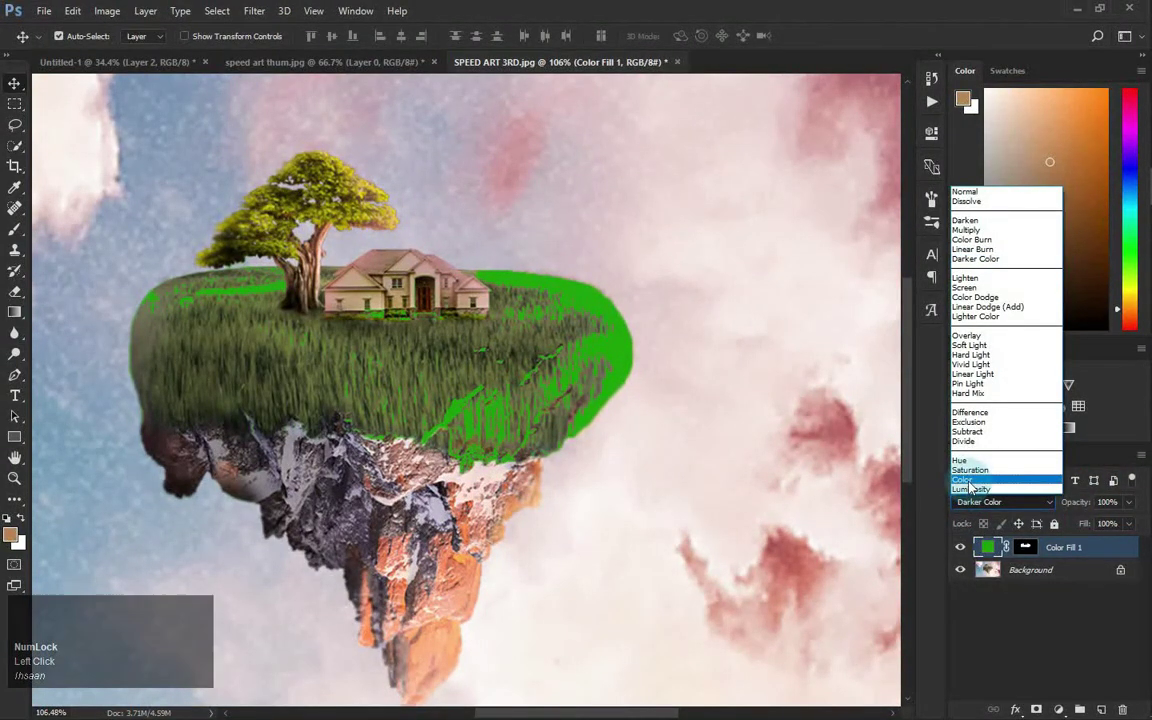
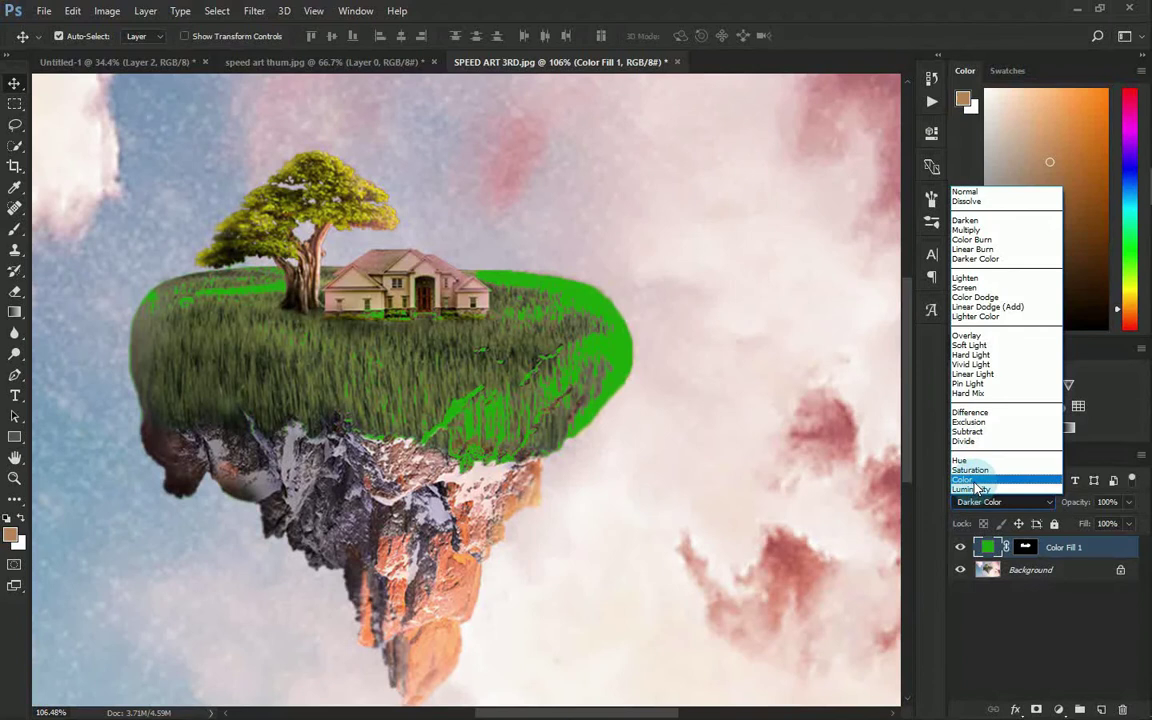
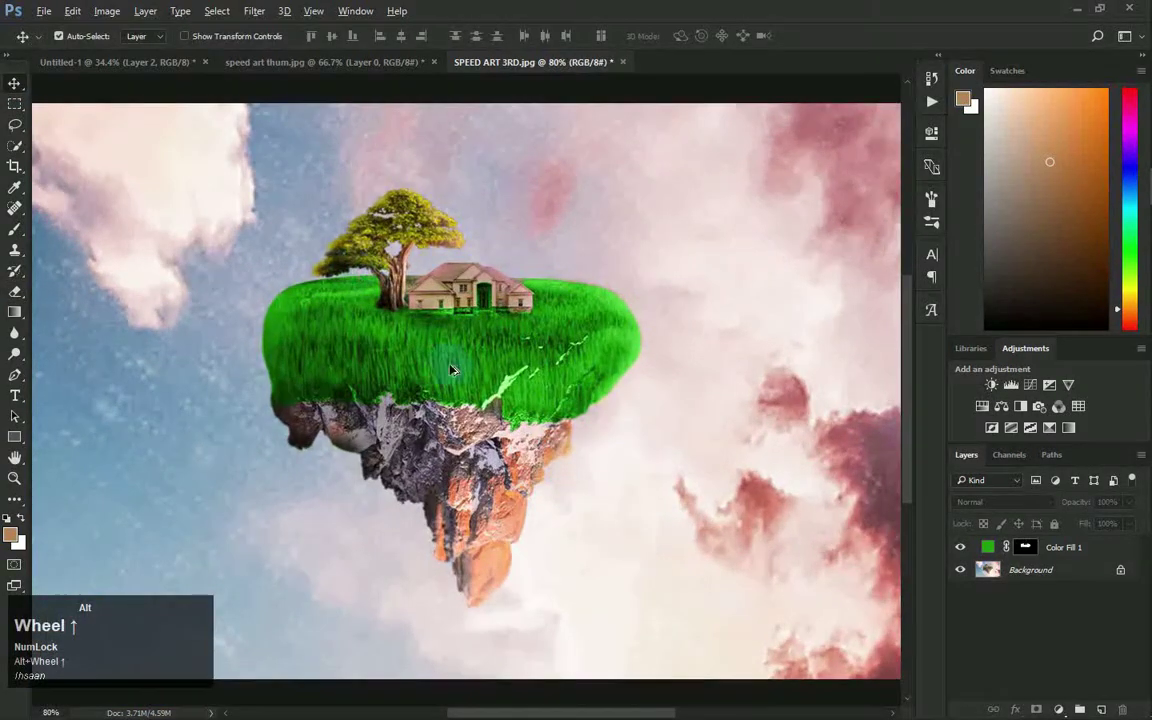
Scroll over the island image to inspect the masked green Color Fill 1 on the grass.
scroll("down", 3)
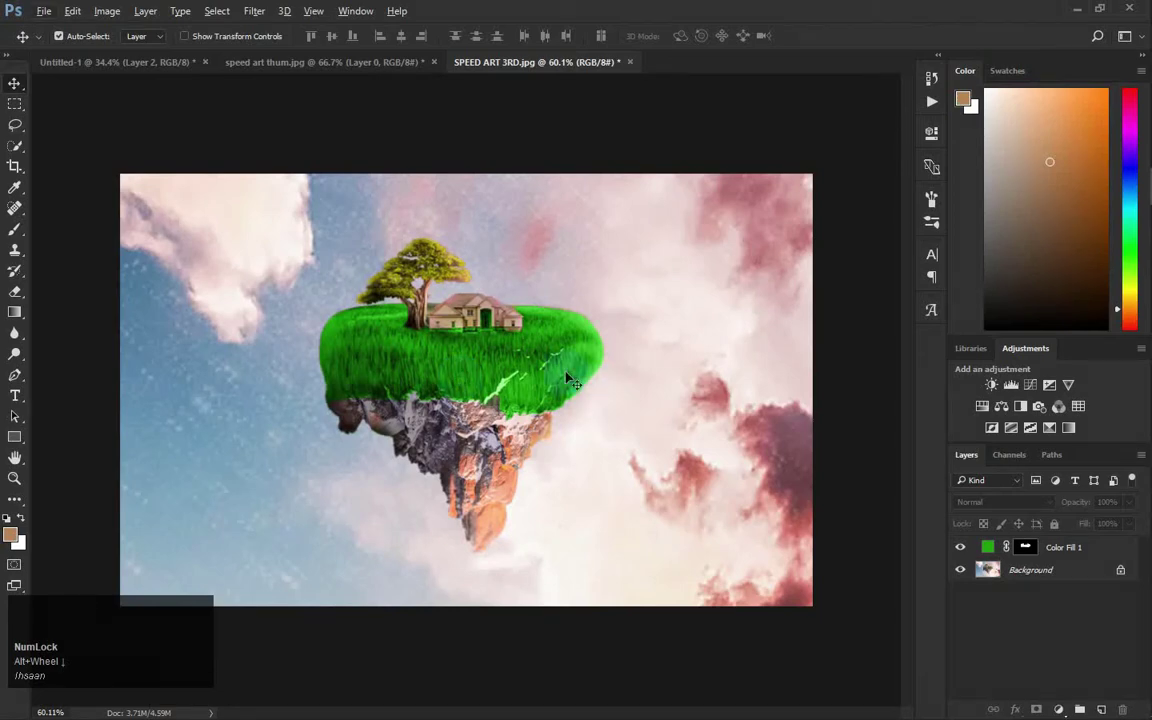
scroll("up", 3)
scroll("down", 3)
scroll("up", 3)
scroll("down", 3)
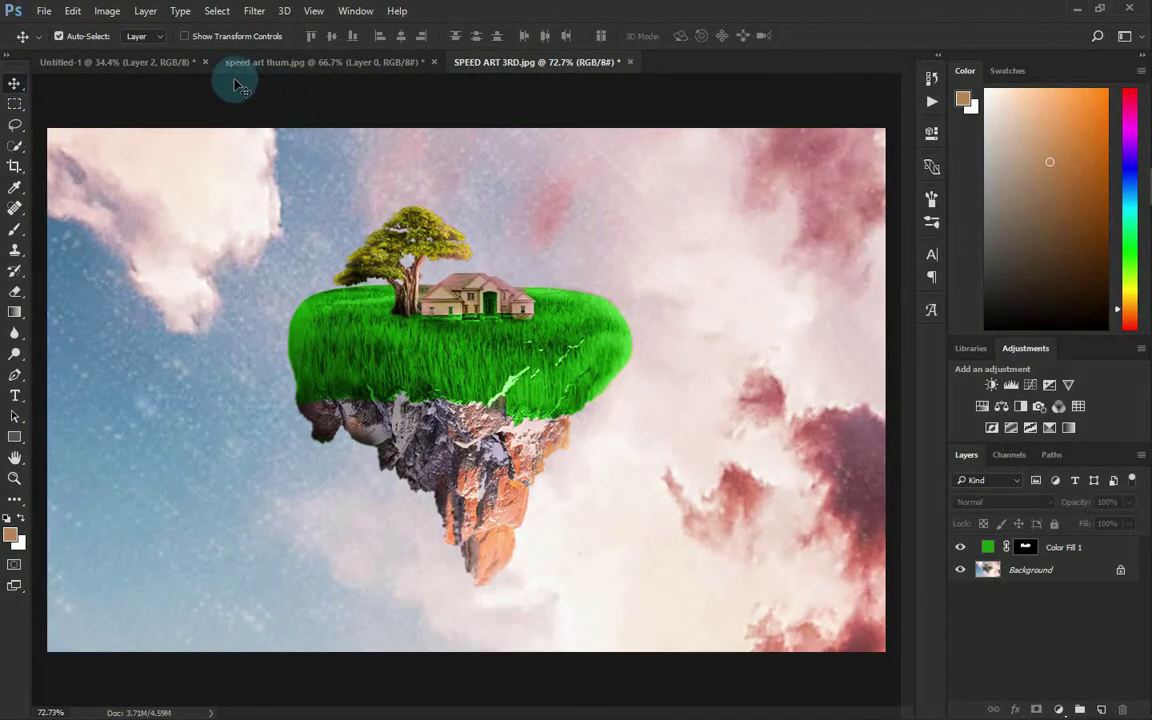
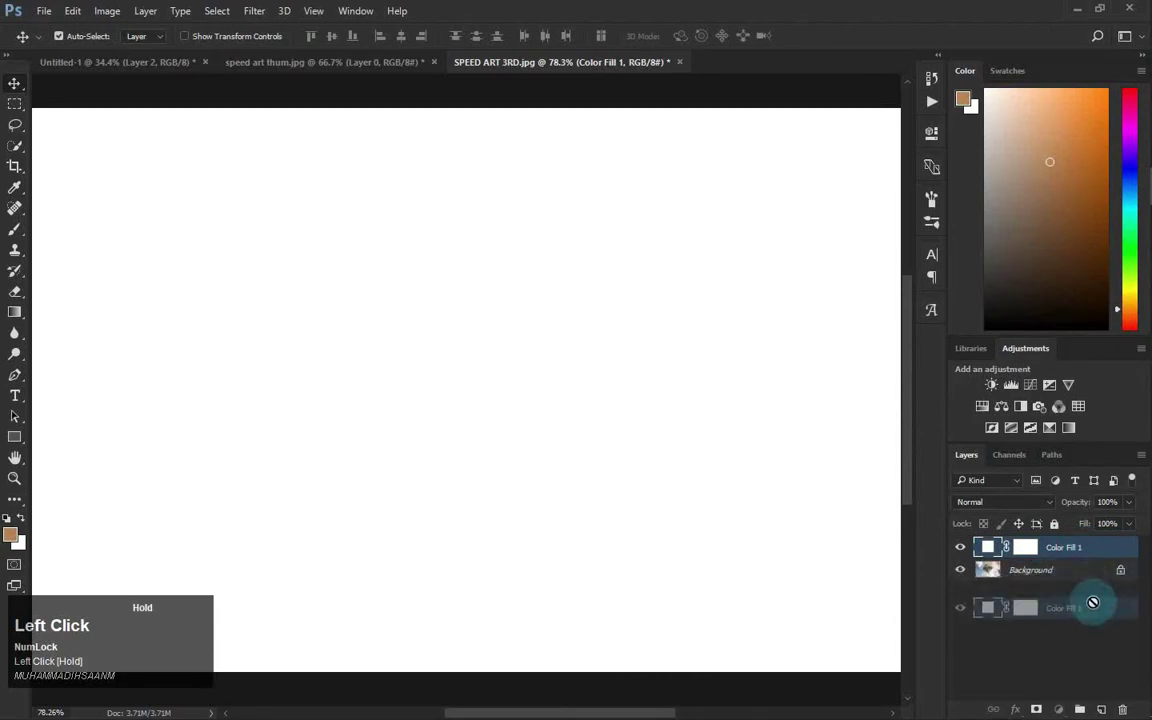
Convert Background to Layer 0 above Color Fill 1 and drag its fill down to about half.
key("Return")
left_click(1092, 539)
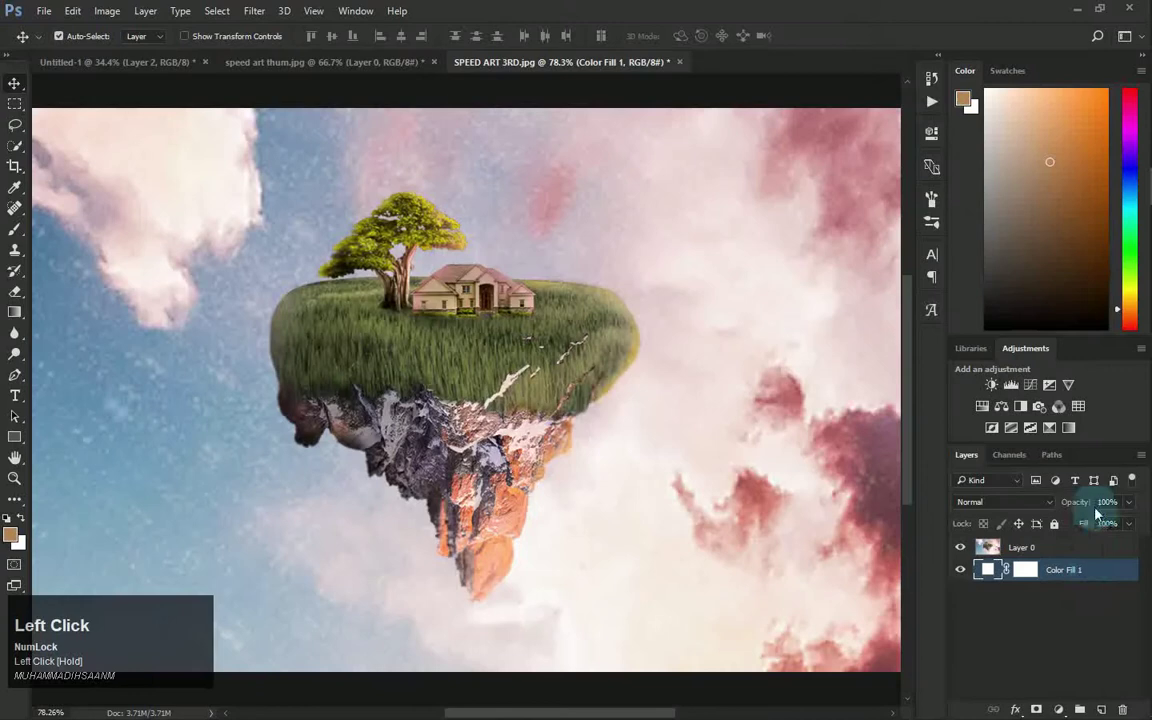
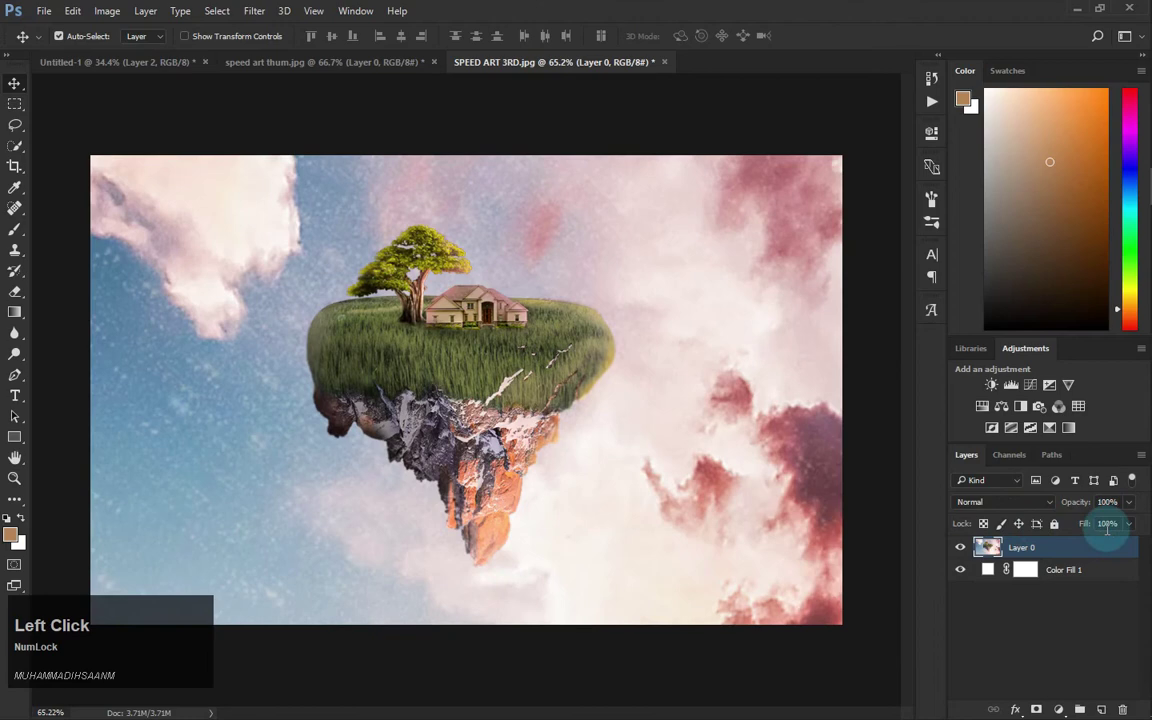
scroll("down", 3)
scroll("up", 3)
scroll("down", 3)
left_click_drag(1092, 500, 393, 372)
Settle Layer 0's fill at 82% so the white fill slightly washes out the island picture.
scroll("down", 3)
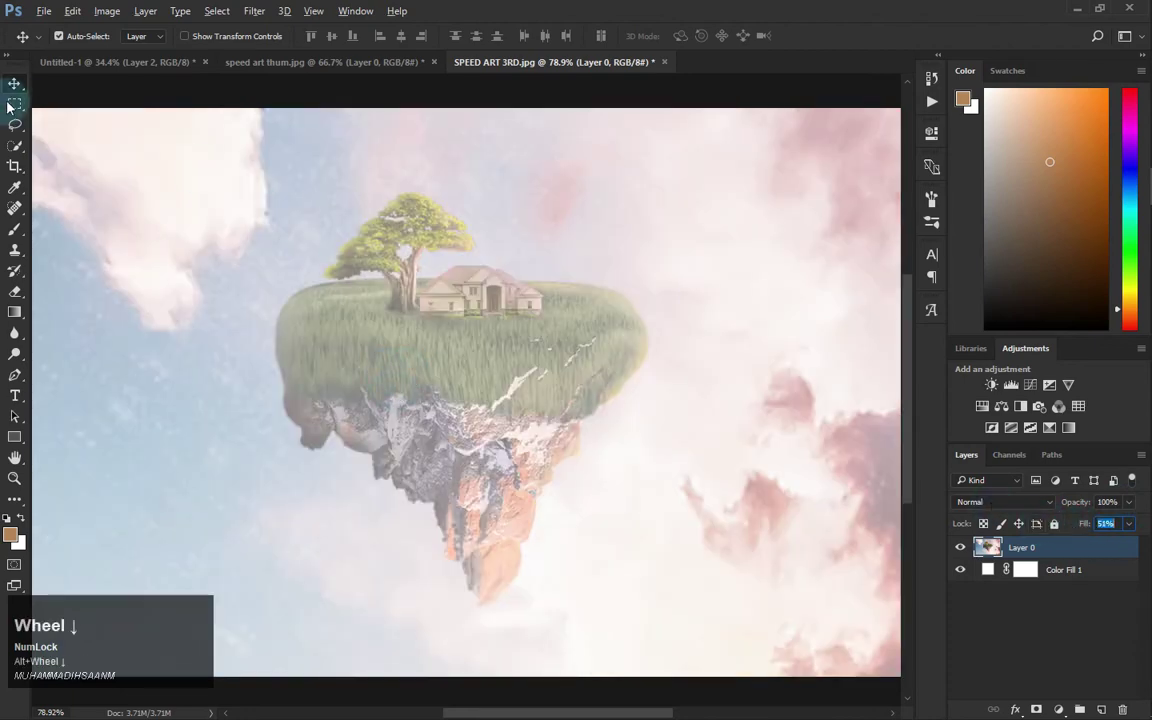
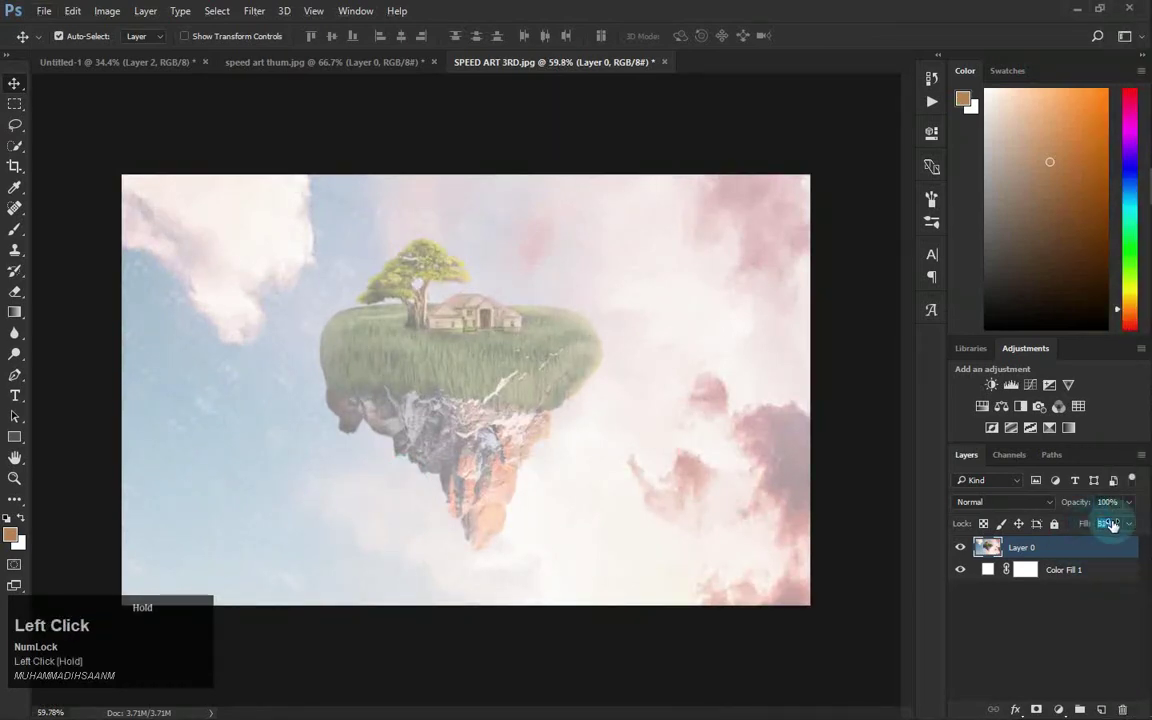
scroll("up", 3)
scroll("down", 3)
scroll("up", 3)
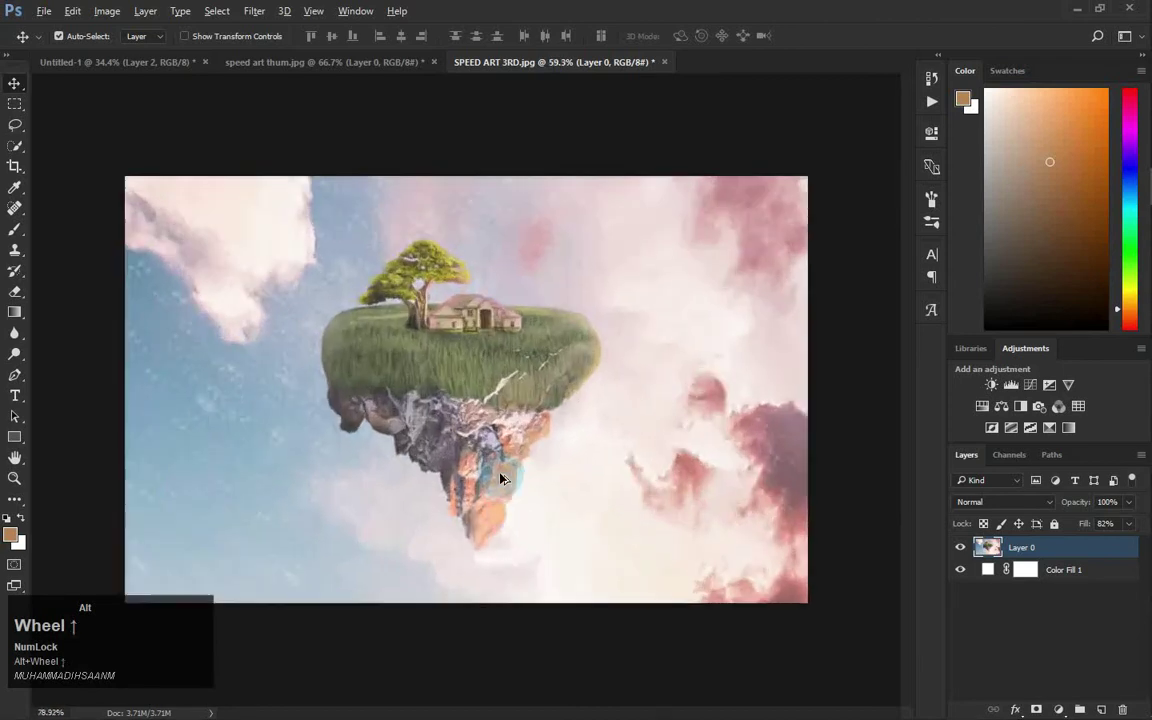
scroll("down", 3)
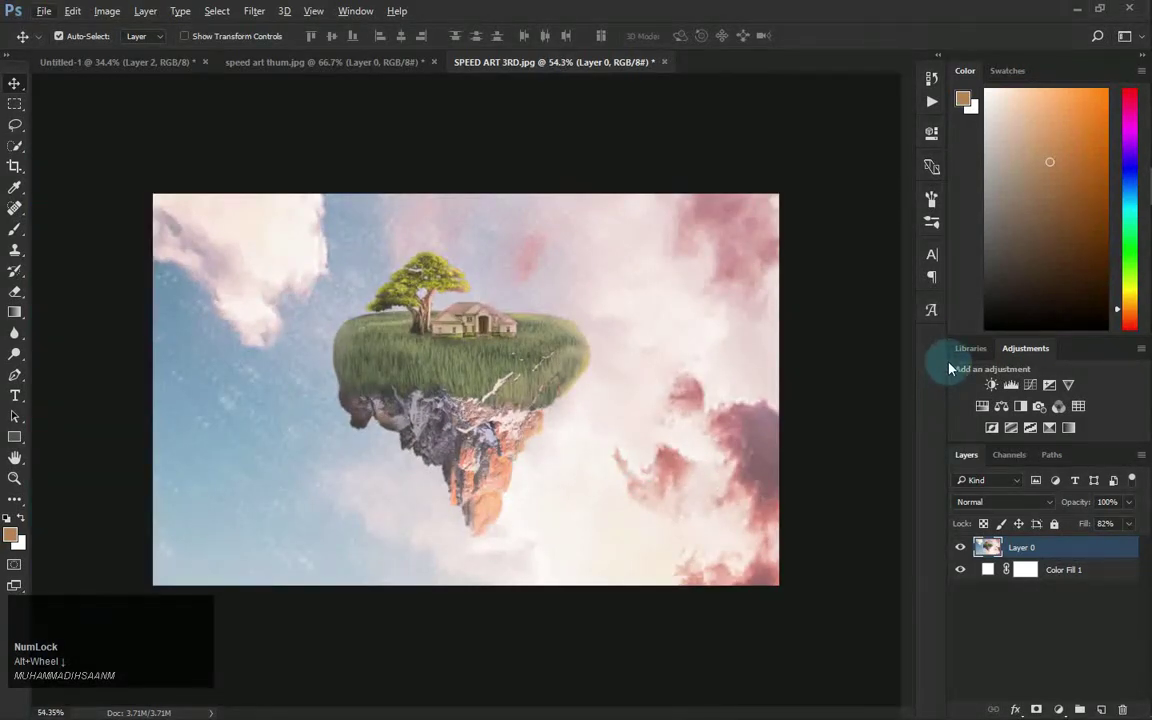